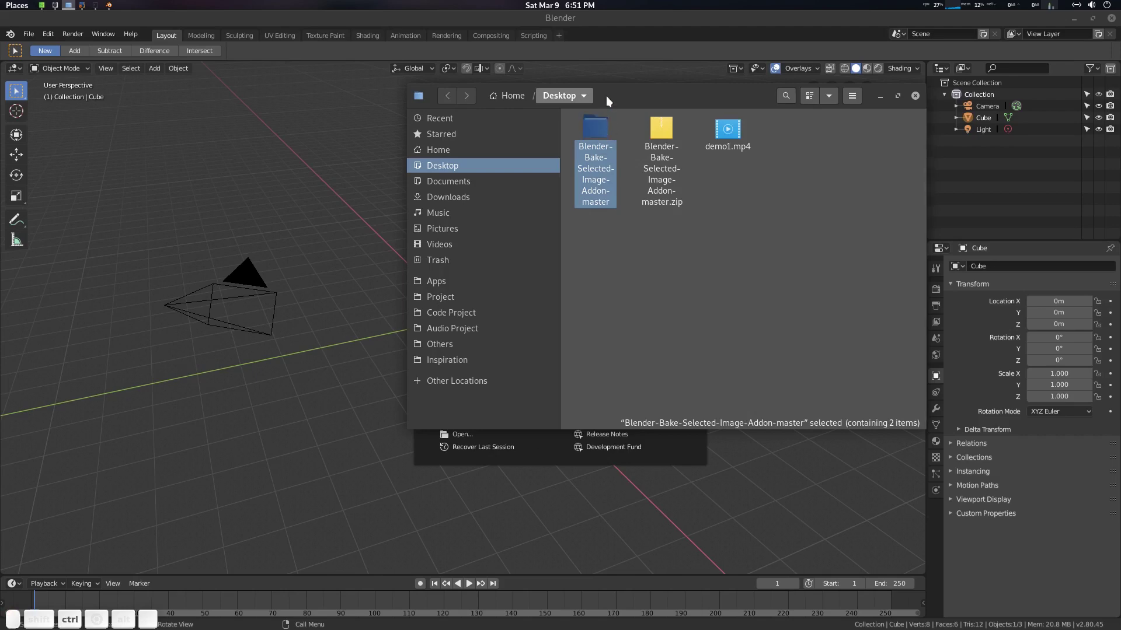
Copy the Desktop folder path, close that folder window and dismiss Blender's splash screen.
key(ctrl+l)
key(ctrl+c)
key(Escape)
click(711, 108)
click(788, 180)
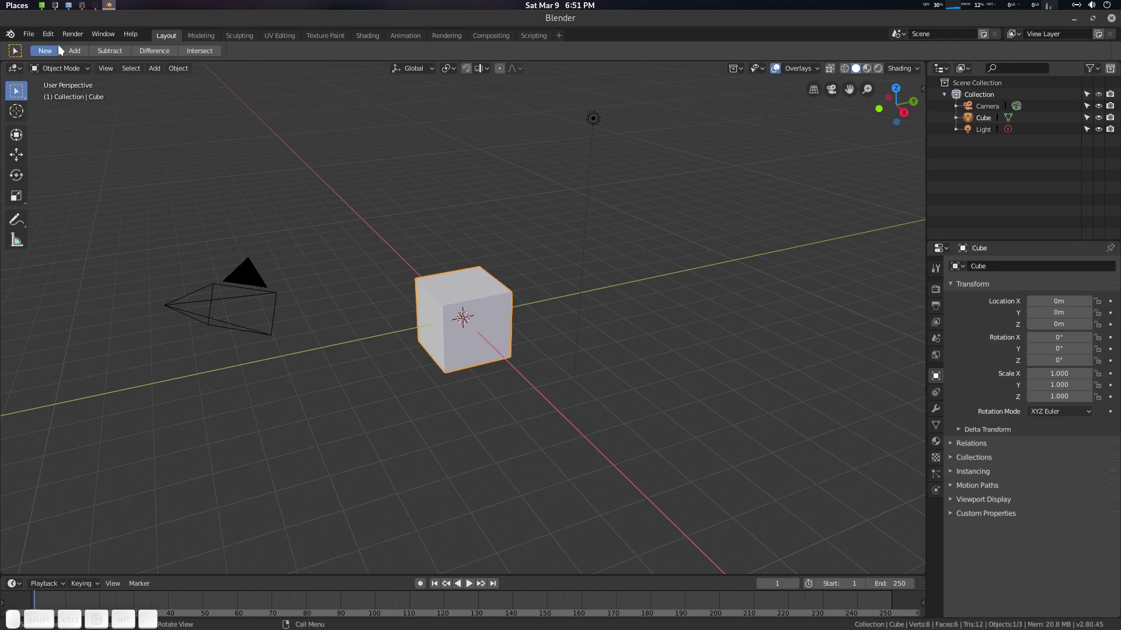
click(49, 38)
Install the add-on from Blender-Bake-Selected-Image-Addon-master.zip on the Desktop via Preferences > Add-ons.
click(103, 179)
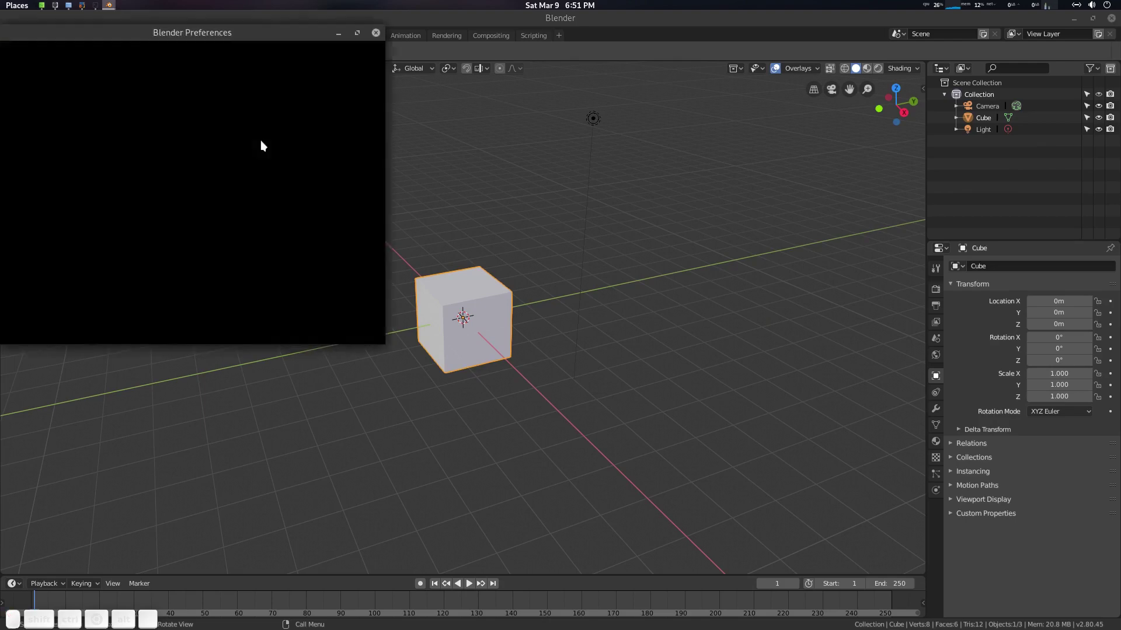
click(234, 40)
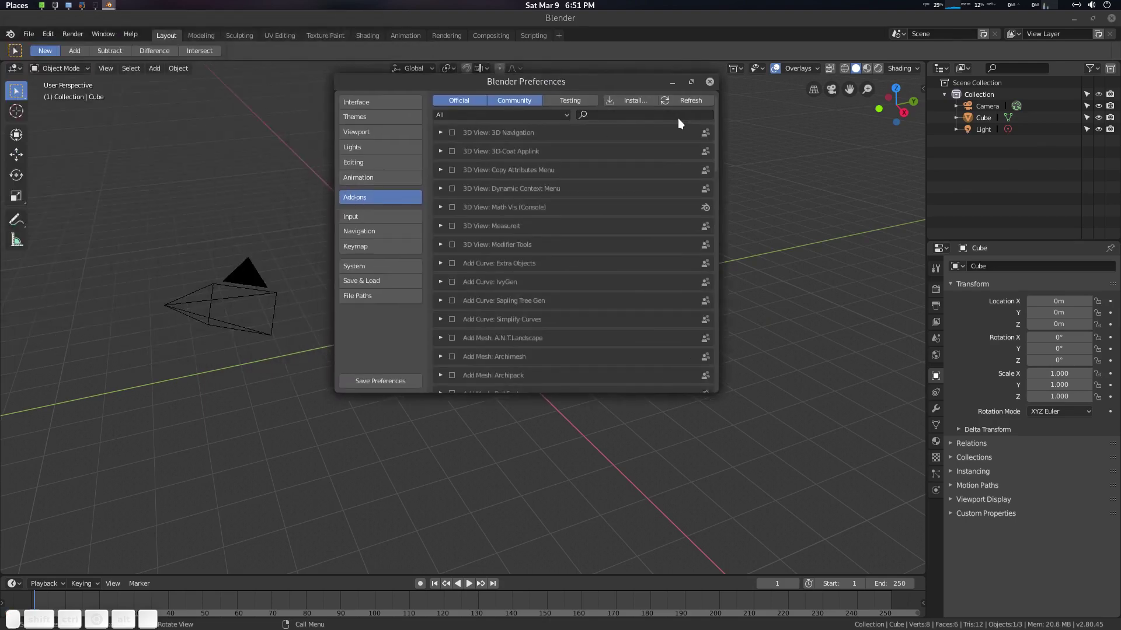
click(635, 108)
click(563, 116)
key(ctrl+v)
key(ctrl+Return)
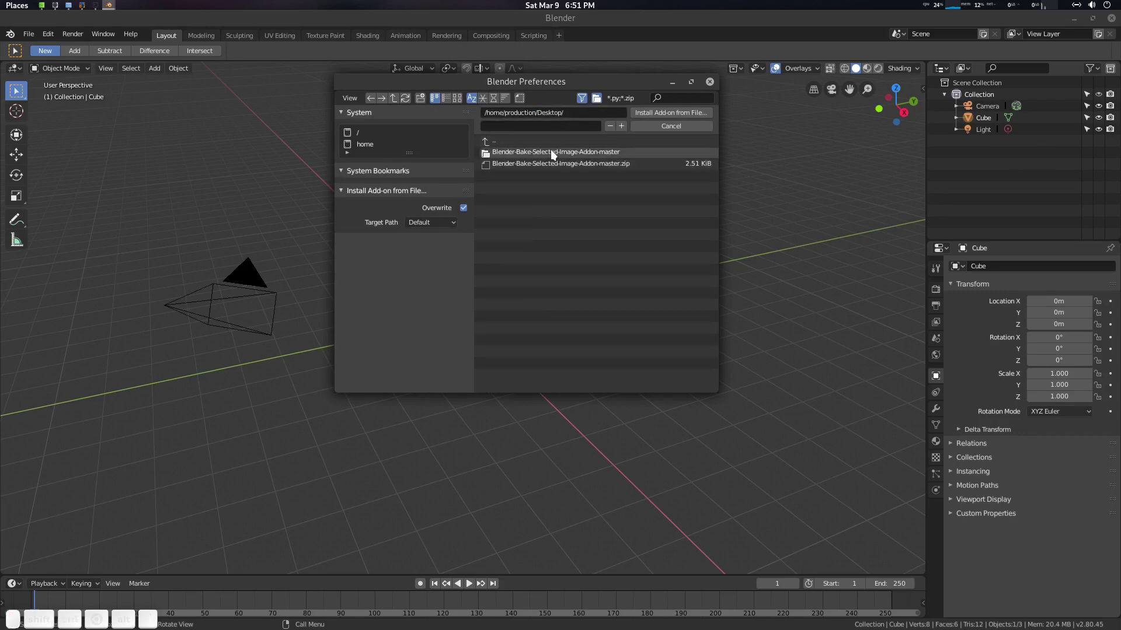
click(556, 154)
click(556, 157)
click(557, 156)
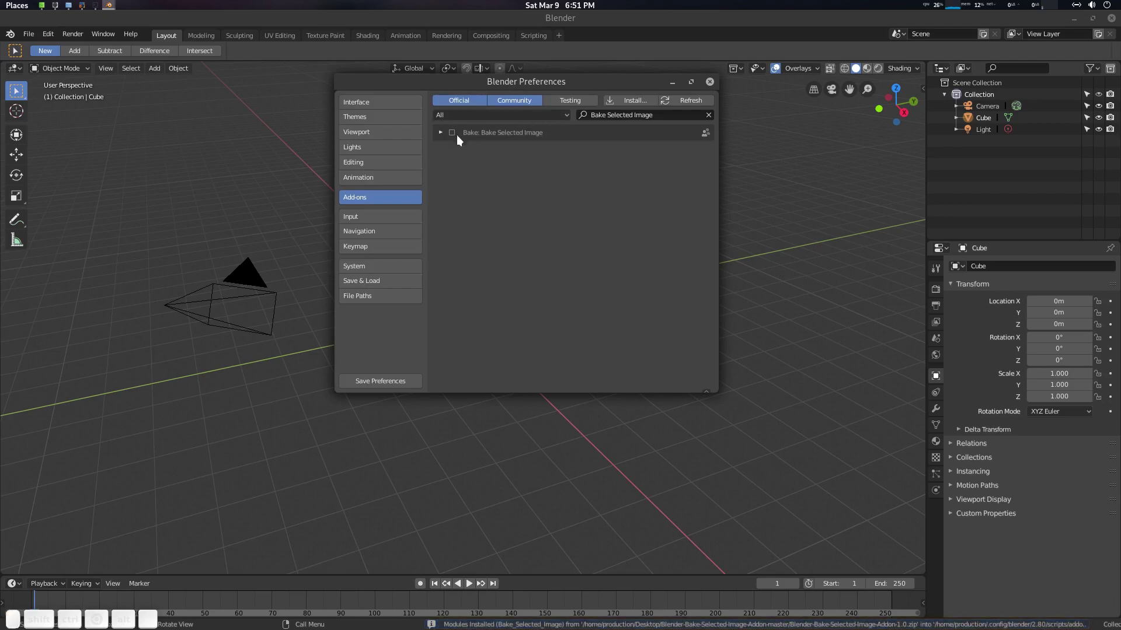
Enable the Bake: Bake Selected Image add-on and close Preferences.
click(459, 139)
click(442, 133)
click(398, 383)
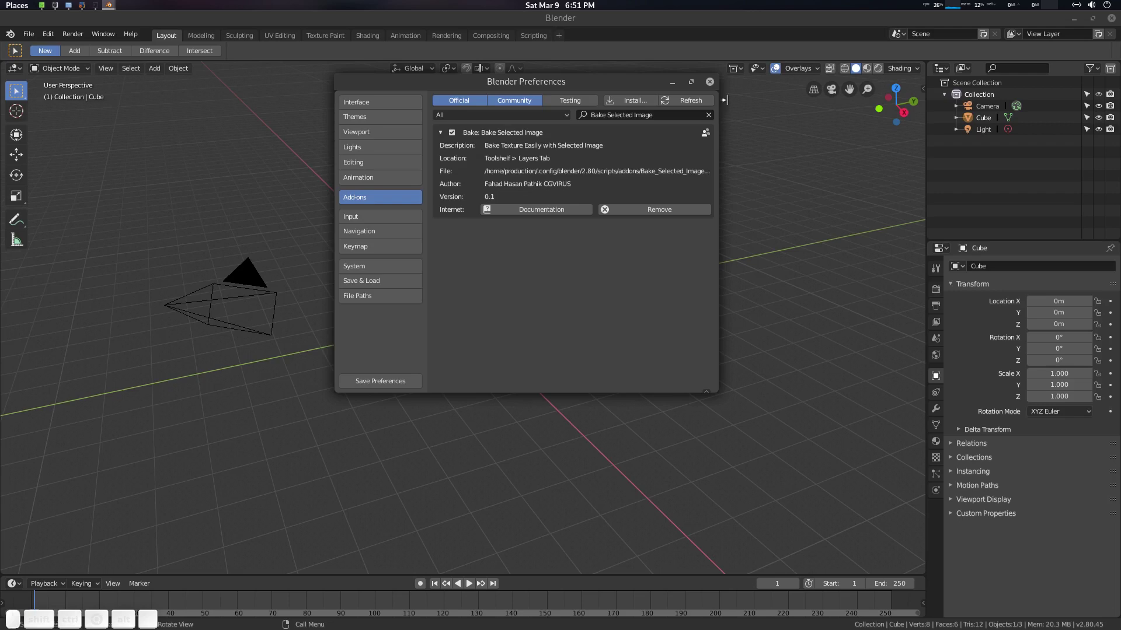
click(716, 84)
middle_click(588, 311)
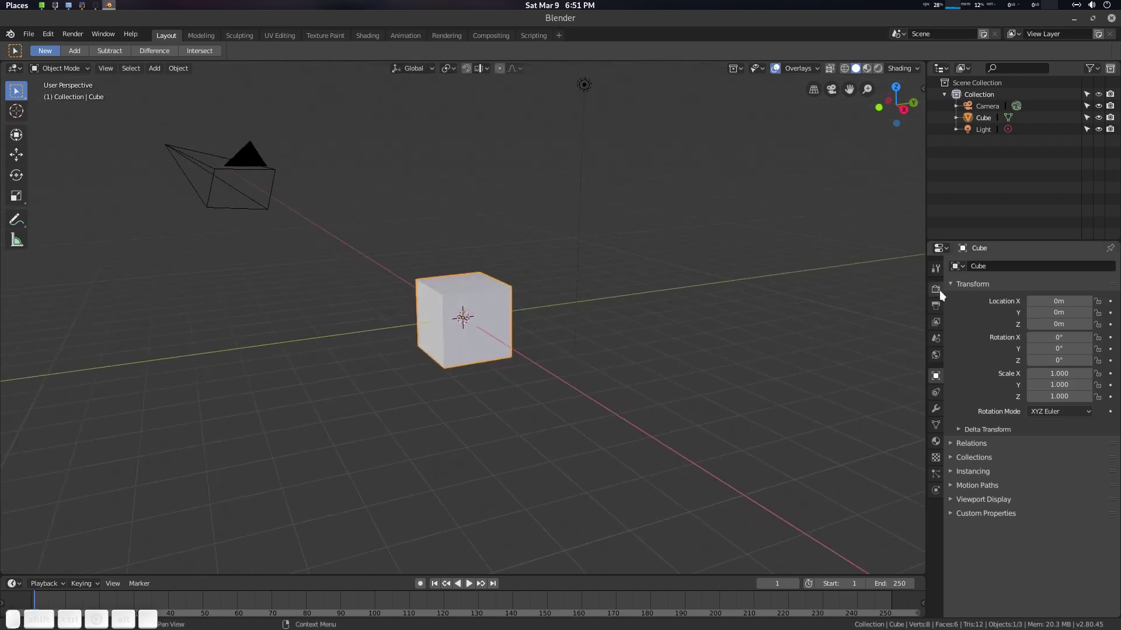
Set the Render Engine to Cycles in Render Properties.
middle_click(937, 310)
middle_click(945, 292)
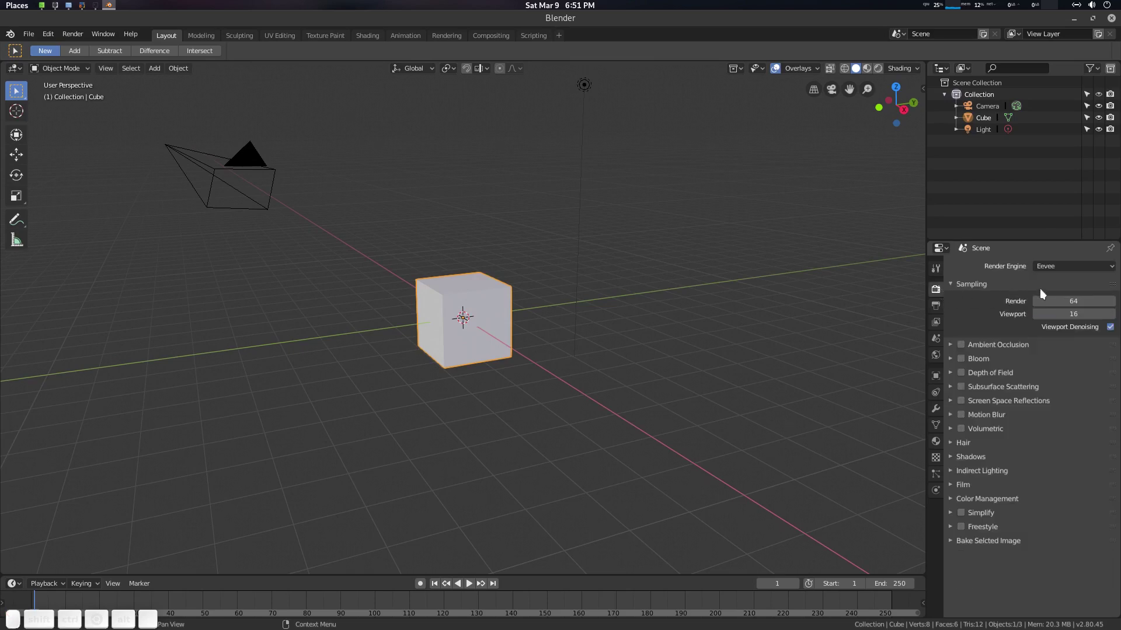
middle_click(996, 543)
click(996, 542)
drag(1020, 543, 1060, 281)
click(1064, 267)
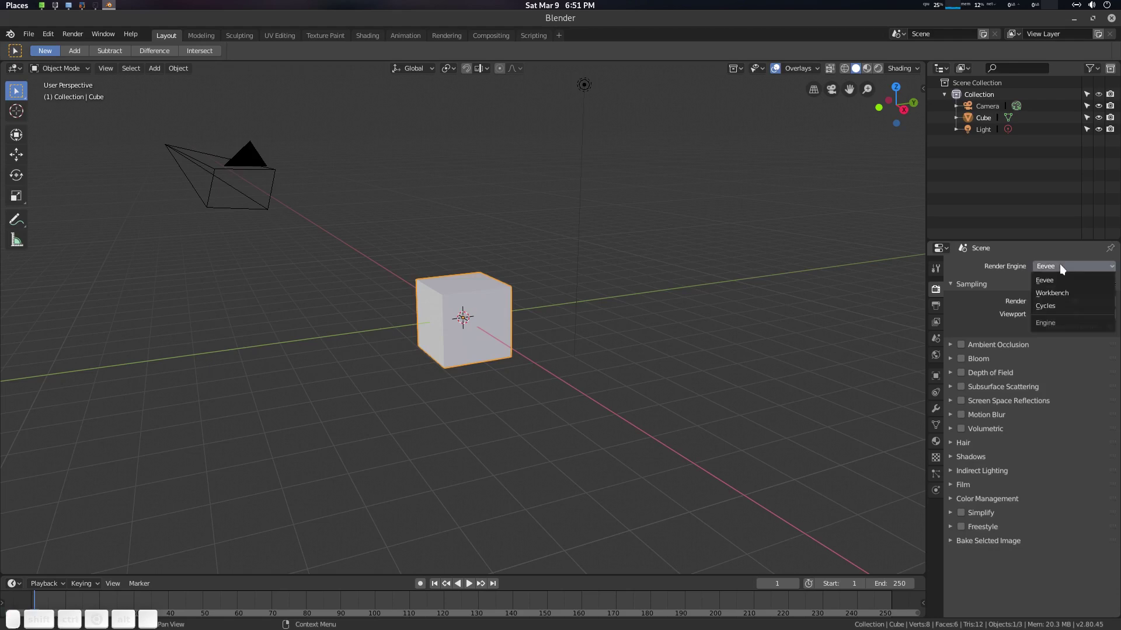
click(1063, 315)
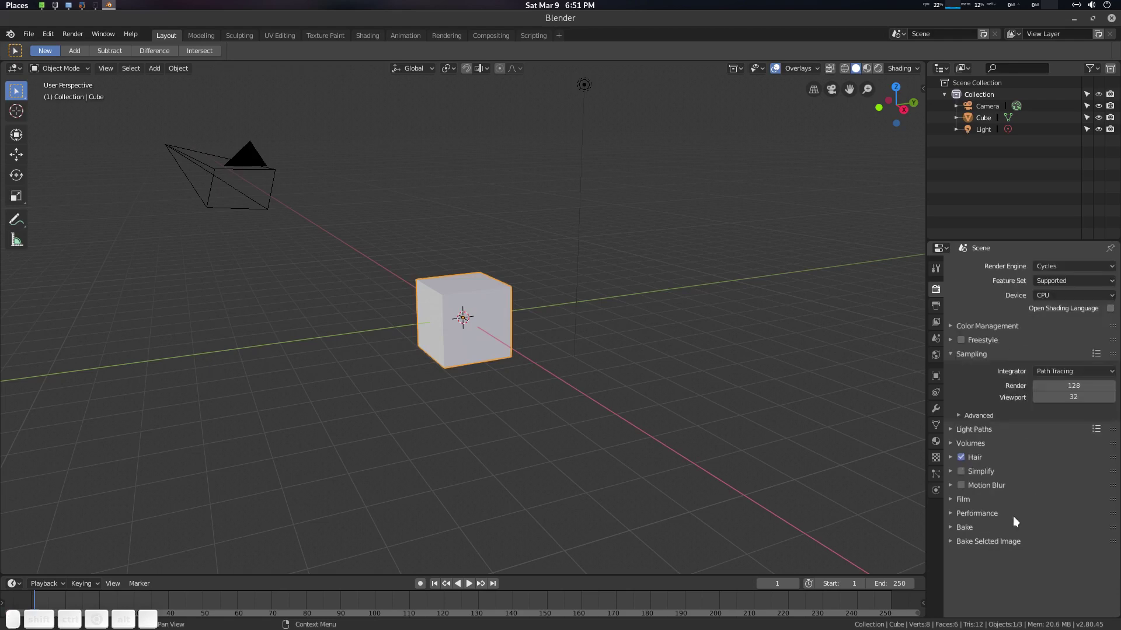
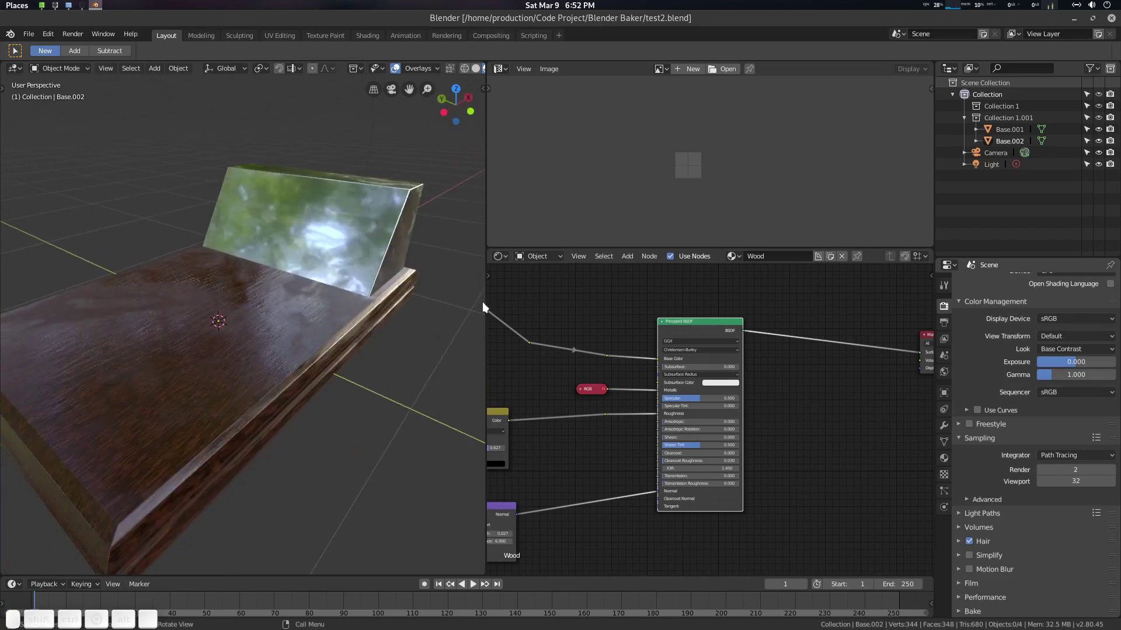
Open test2.blend and select the bench base Base.002 to show its Wood material nodes.
scroll(down, 3)
middle_click(811, 394)
scroll(up, 3)
click(723, 389)
click(354, 322)
click(735, 375)
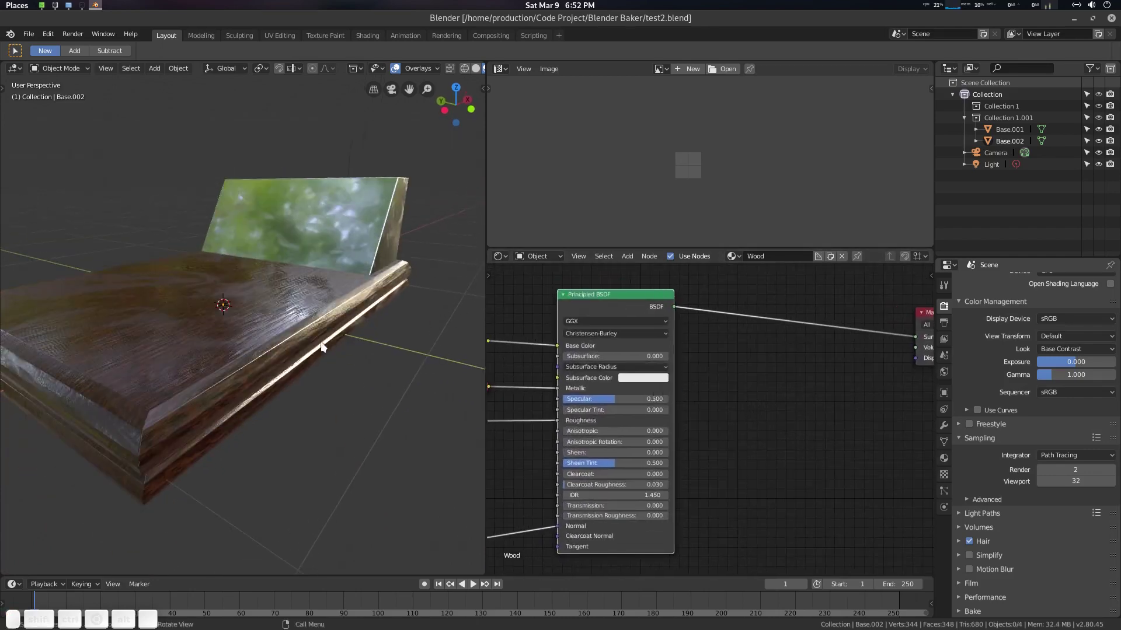
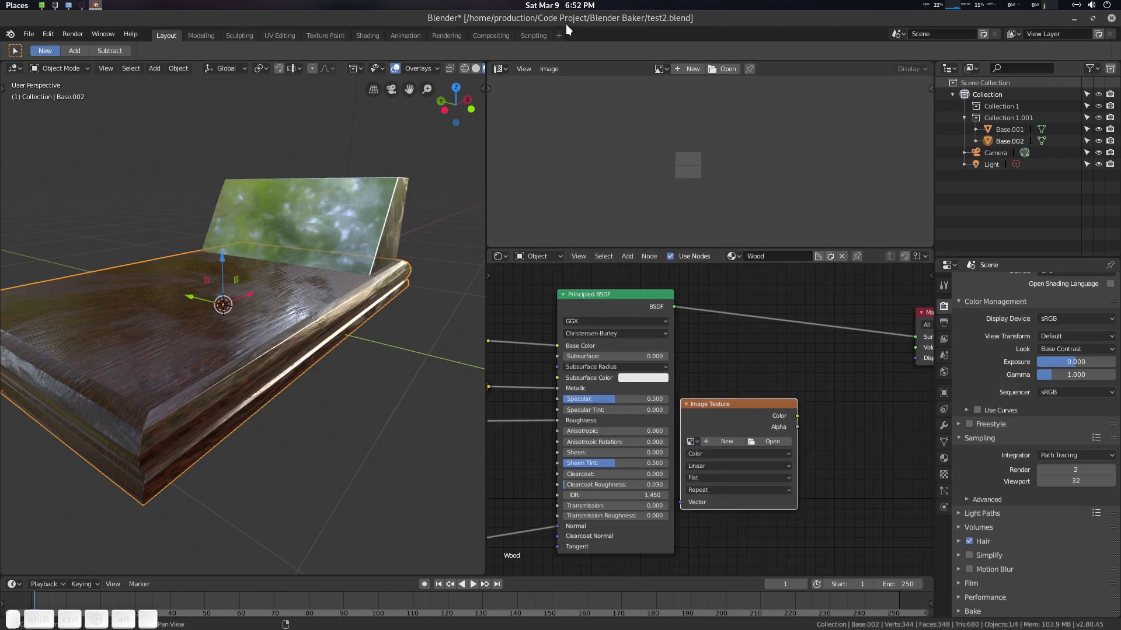
Add an Image Texture node in the Shader Editor, move it about, then delete it again.
click(722, 417)
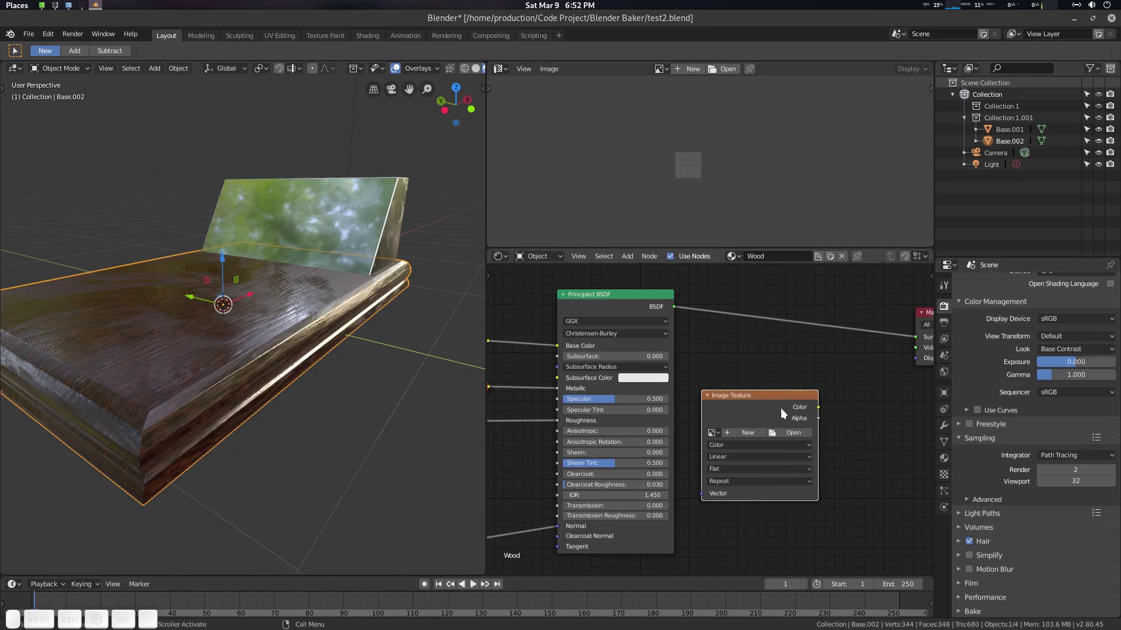
click(783, 402)
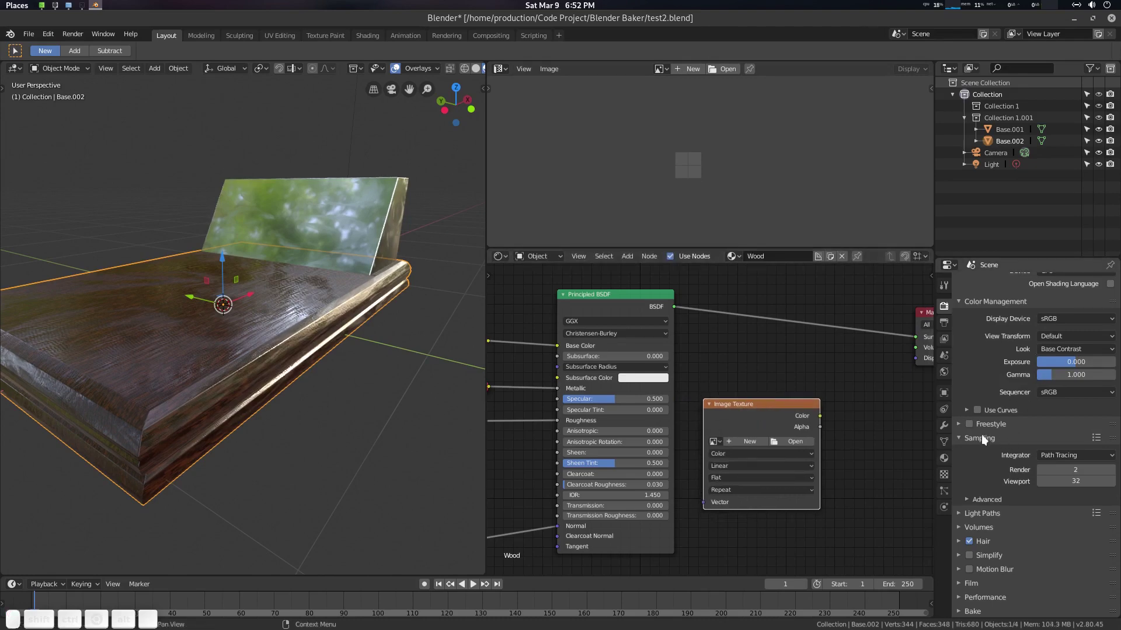
click(772, 415)
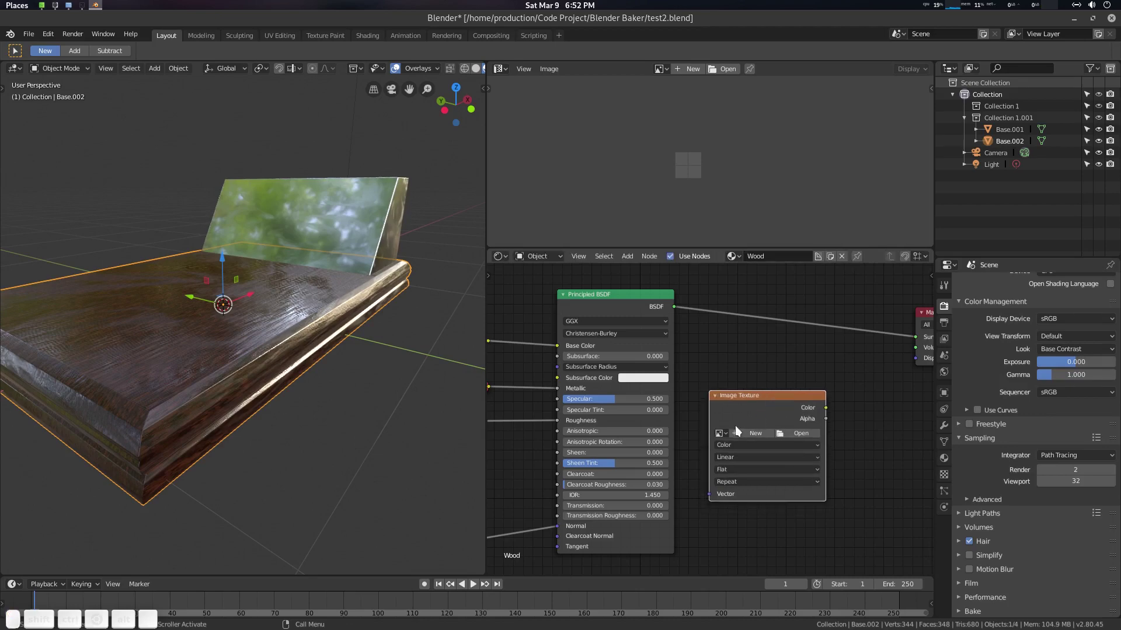
click(729, 436)
click(751, 397)
click(786, 390)
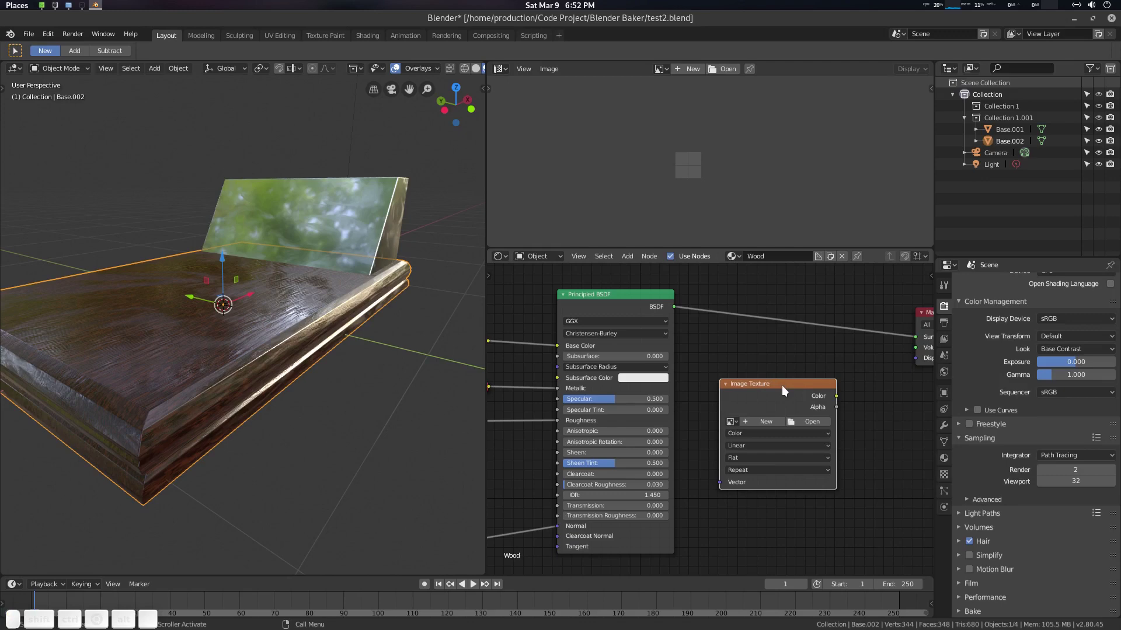
key(Delete)
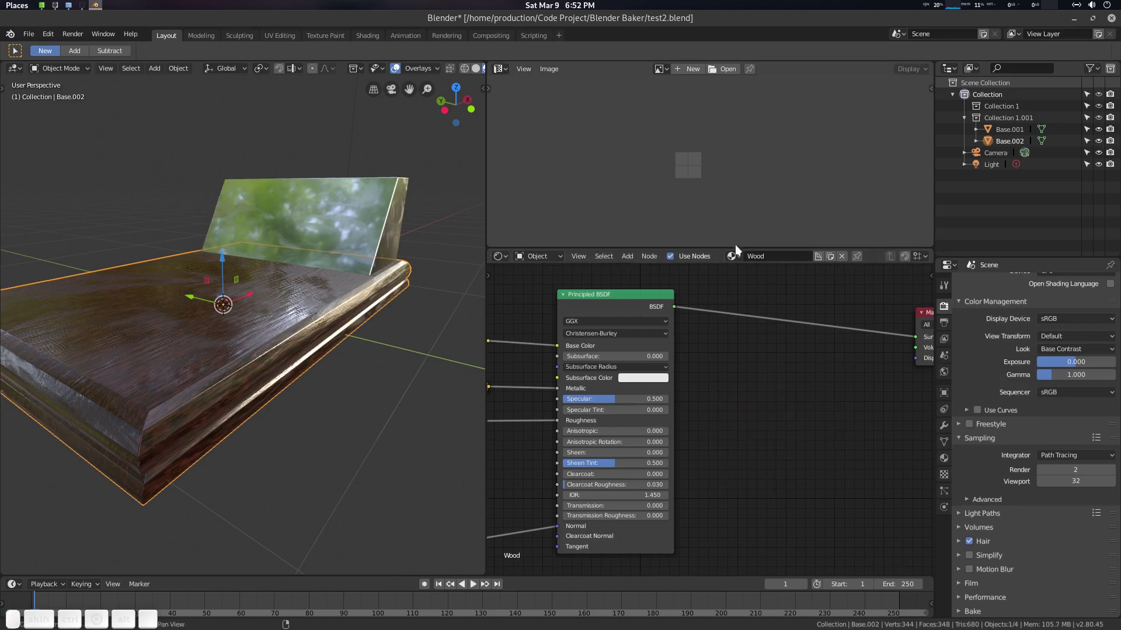
Expand the Bake and Bake Selected Image panels in Render Properties and widen the editor.
scroll(down, 3)
scroll(up, 3)
double_click(1074, 289)
scroll(down, 3)
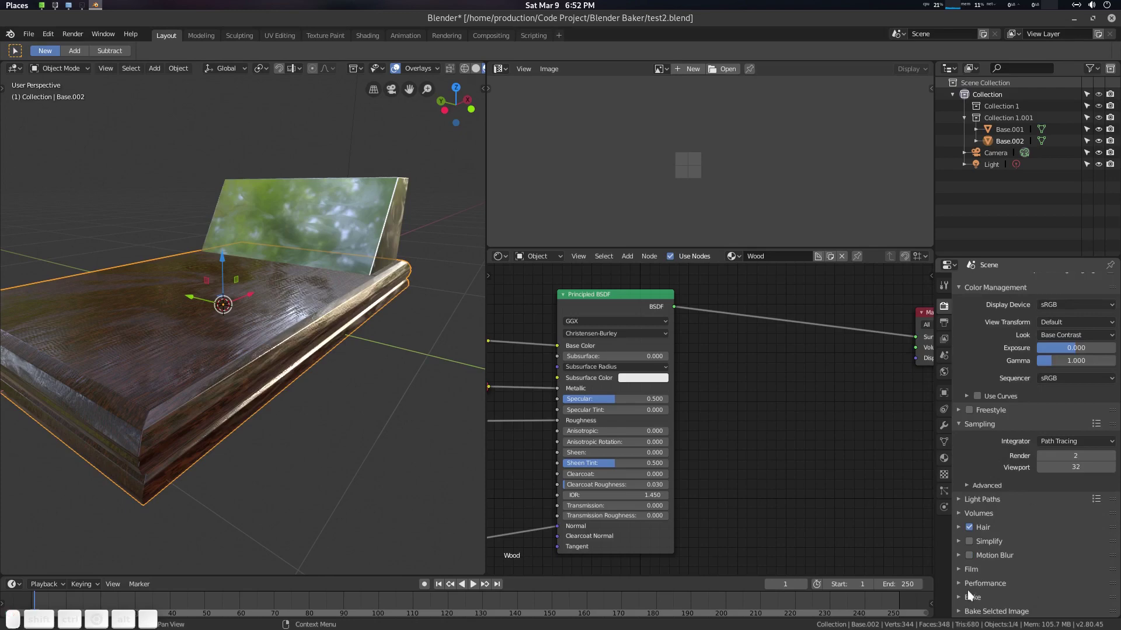
click(976, 598)
scroll(down, 3)
scroll(down, 3)
click(993, 613)
scroll(down, 3)
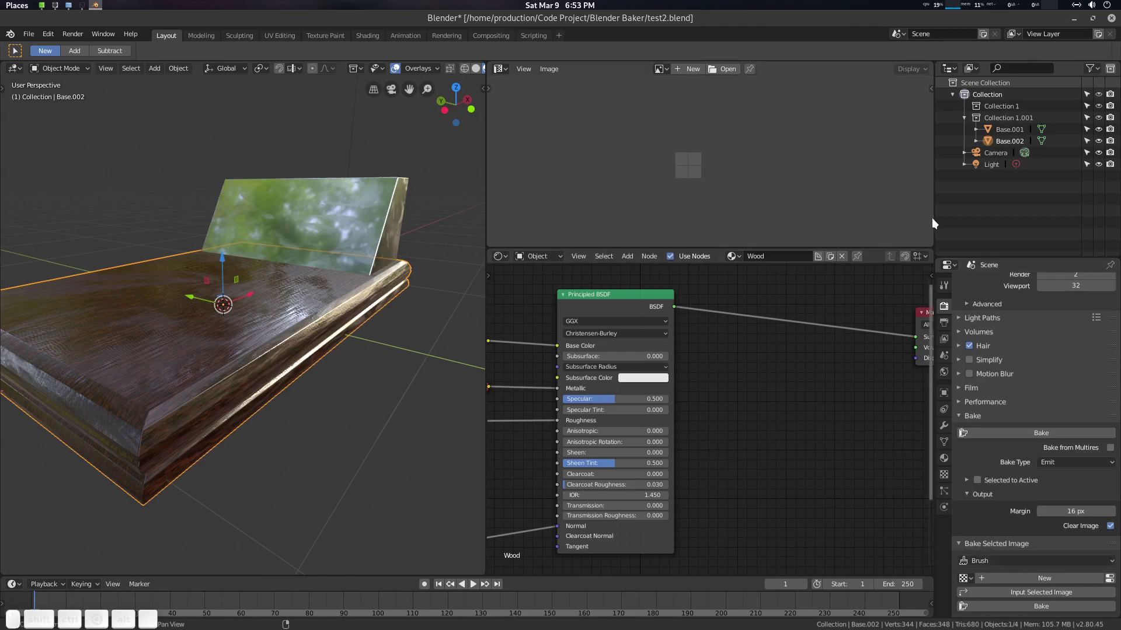
click(937, 226)
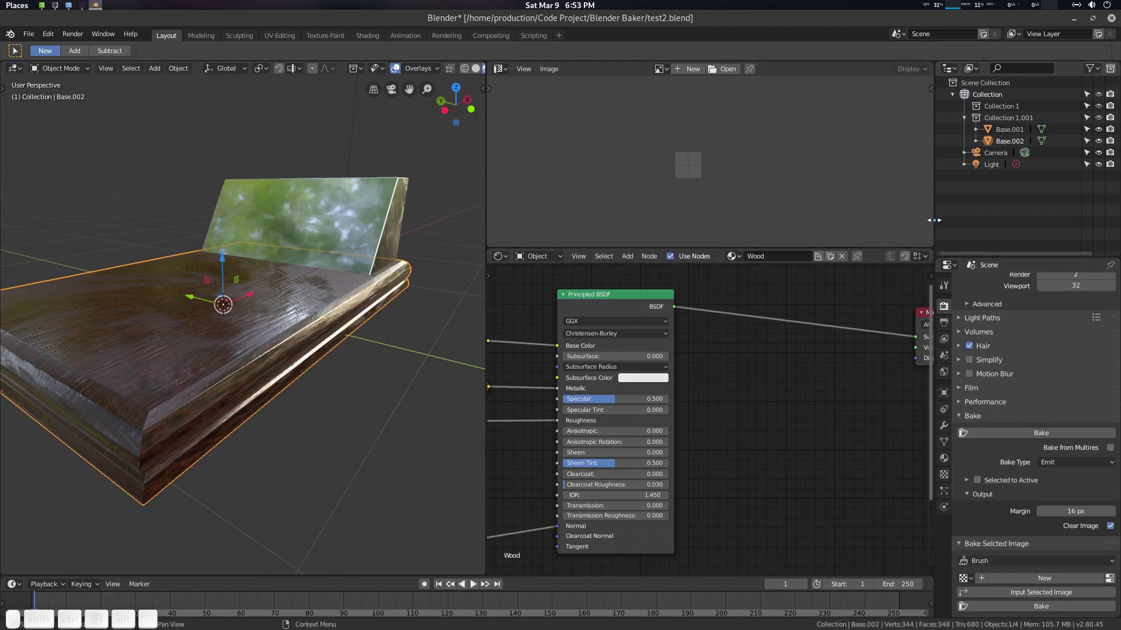
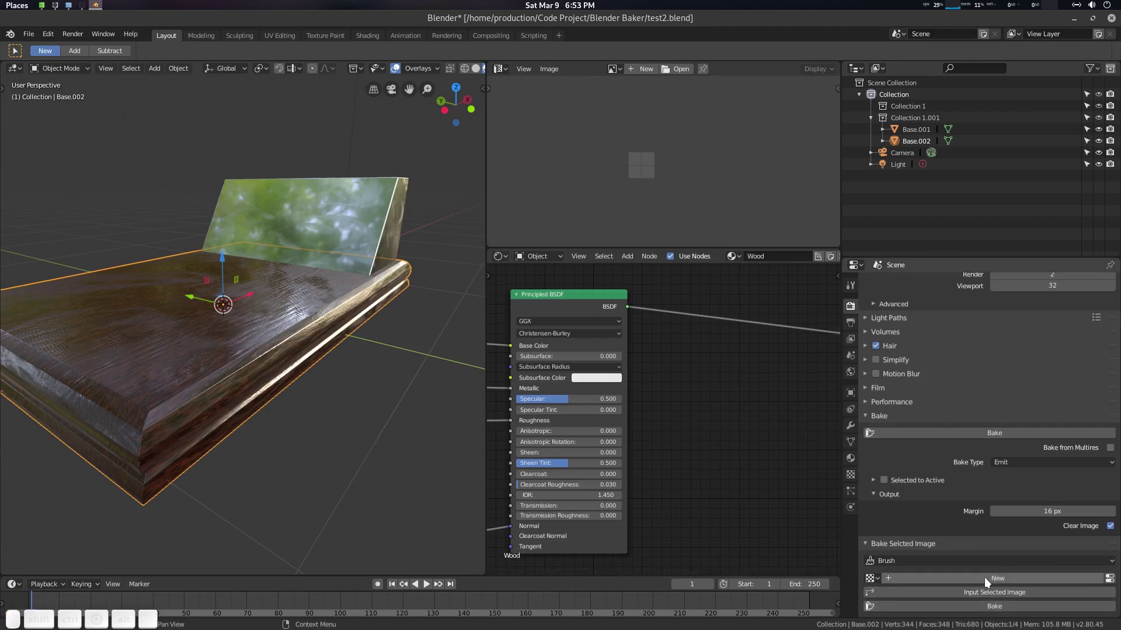
Add a new texture named Texture of Image or Movie type for baking.
click(989, 581)
scroll(down, 3)
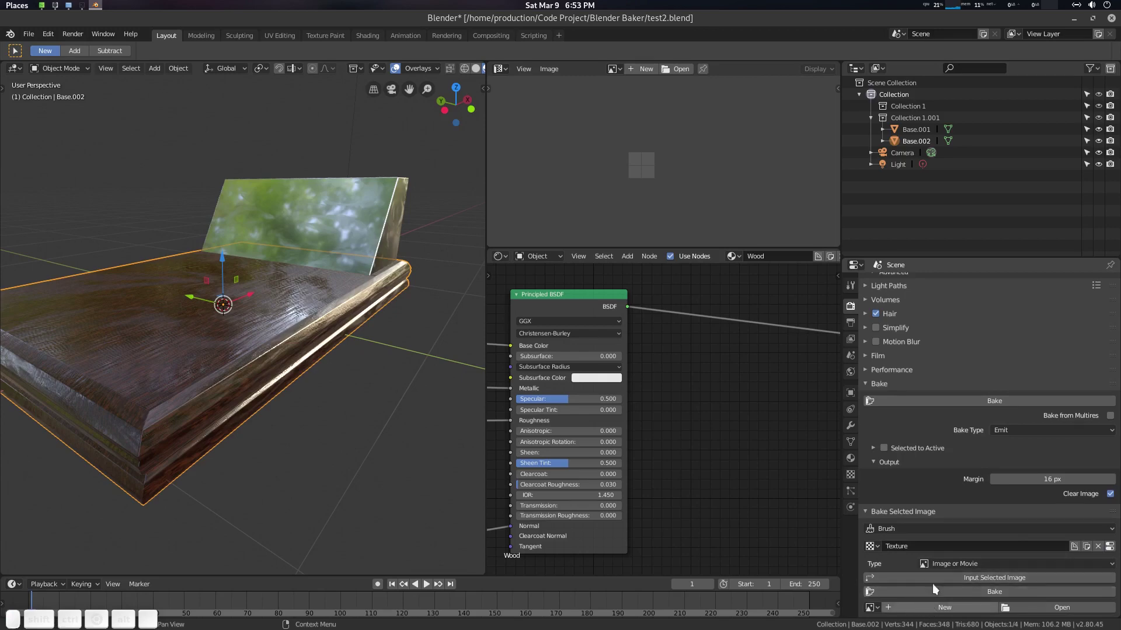
middle_click(931, 476)
scroll(down, 3)
Create a blank 2048×2048 image named Albedo_Test as the bake texture's image.
text(Zoom 2D View)
scroll(down, 3)
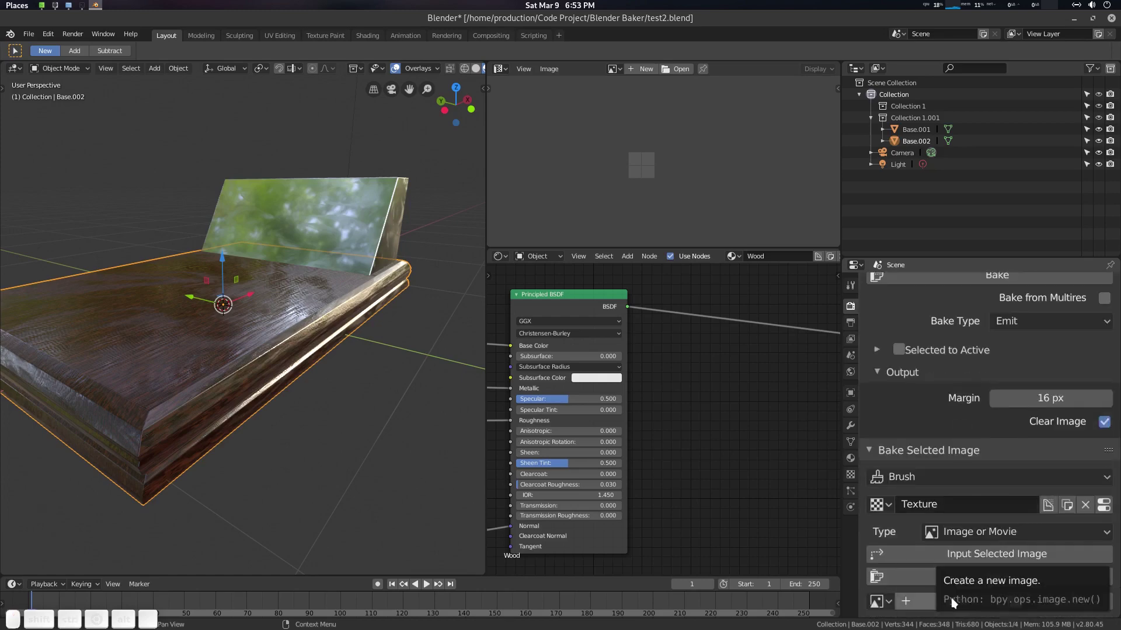
click(956, 602)
click(1006, 530)
key(shift+a)
key(shift+l)
key(shift+b)
key(shift+e)
key(shift+d)
key(shift+o)
key(shift+-)
key(shift+t)
key(shift+e)
key(shift+s)
key(shift+t)
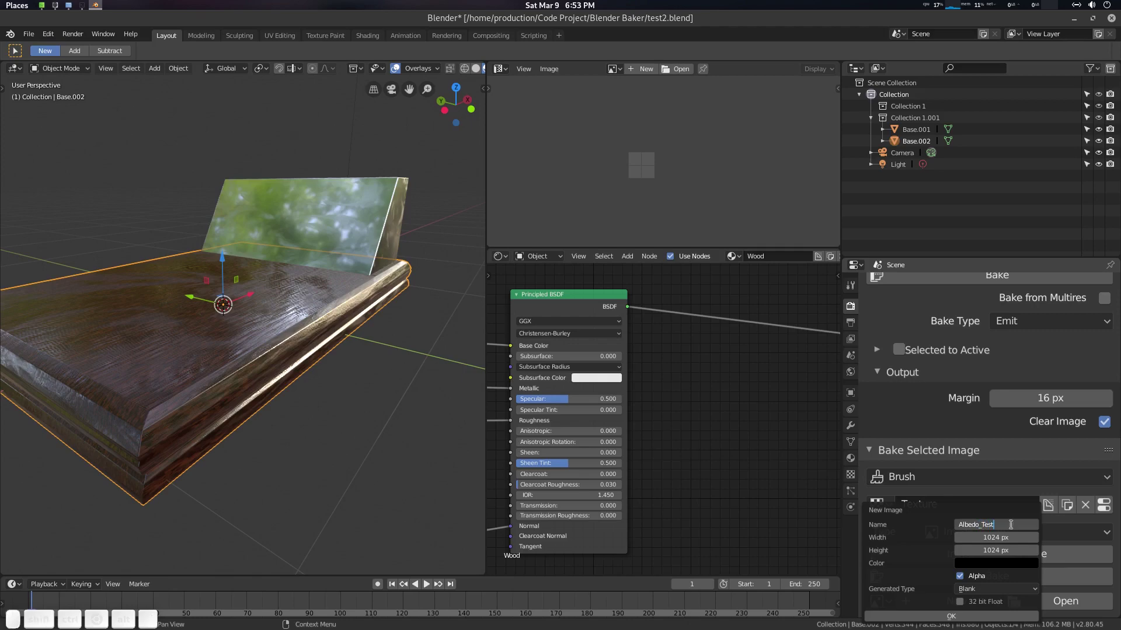
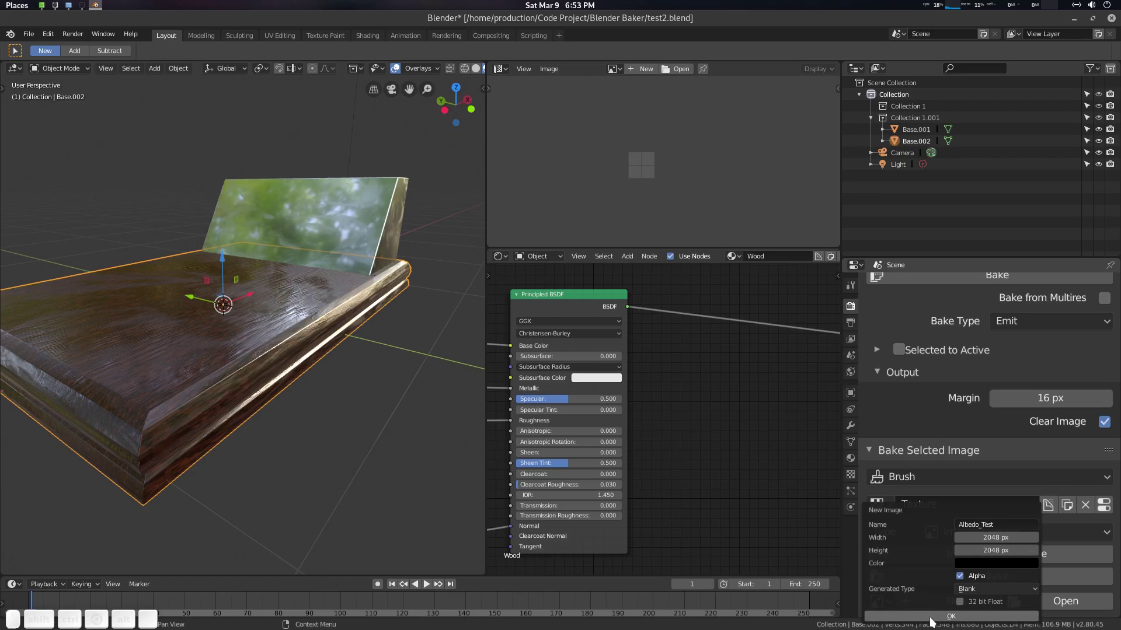
click(934, 621)
scroll(down, 3)
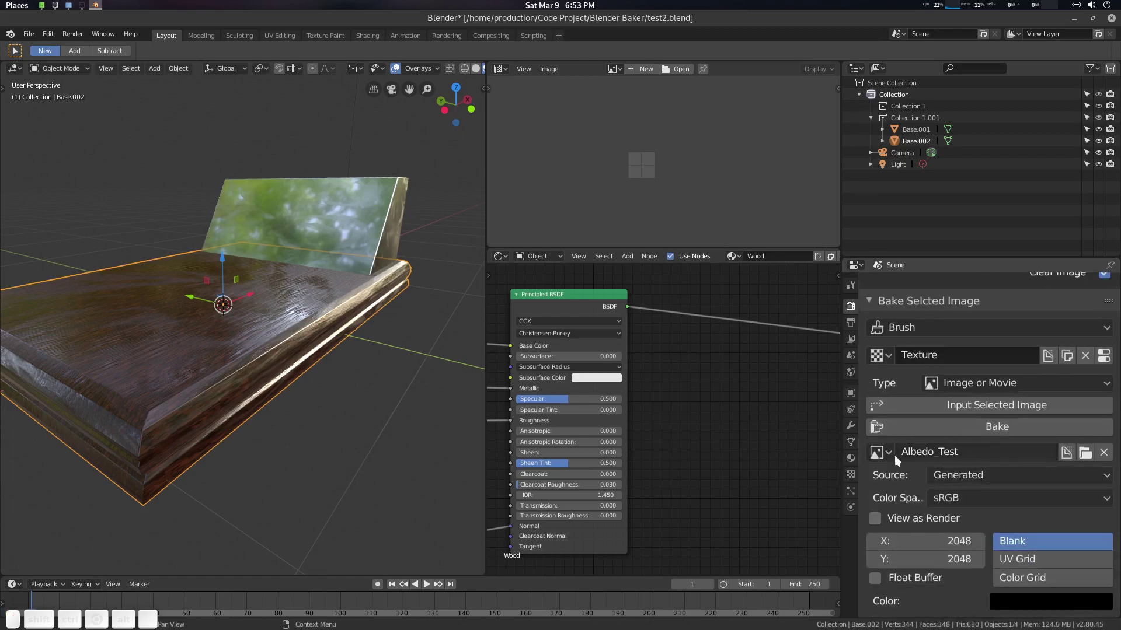
click(888, 452)
click(724, 285)
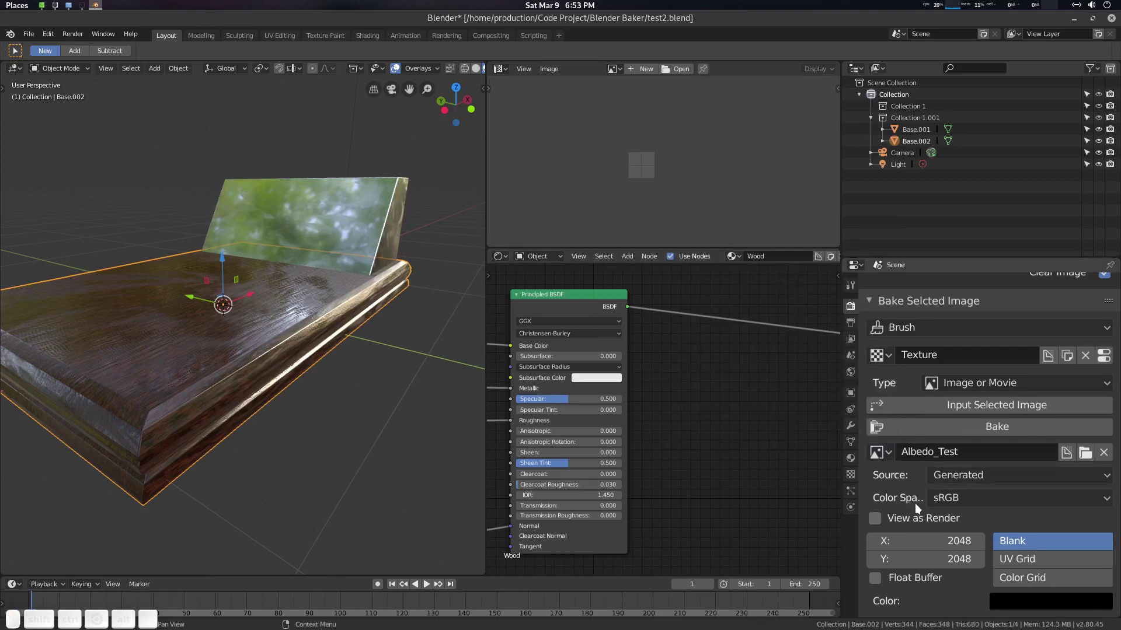
middle_click(982, 504)
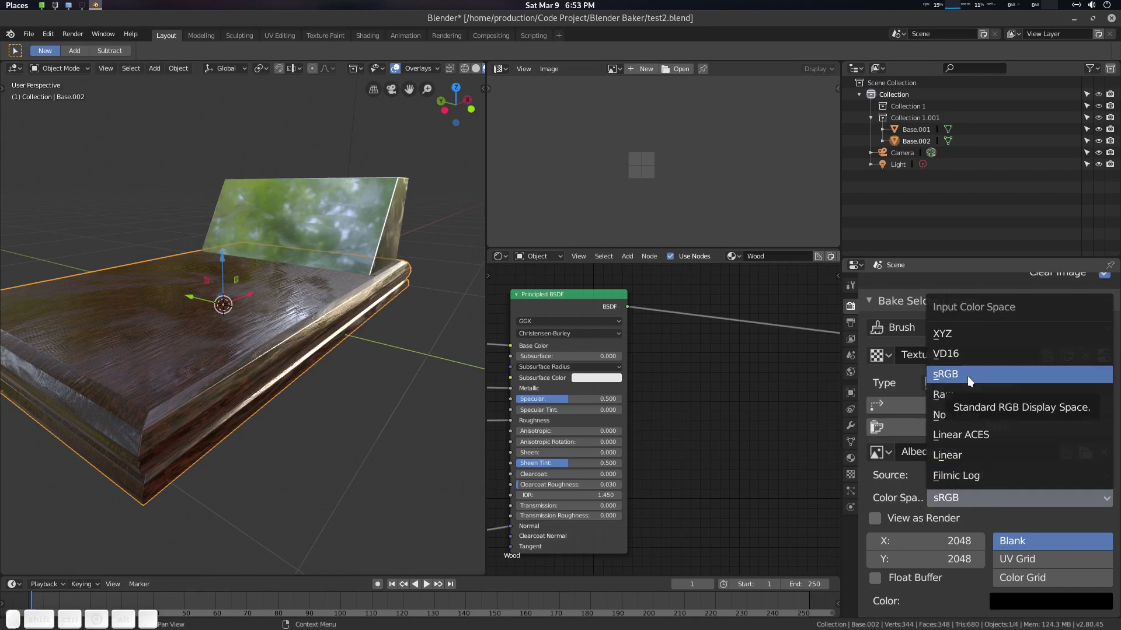
middle_click(973, 379)
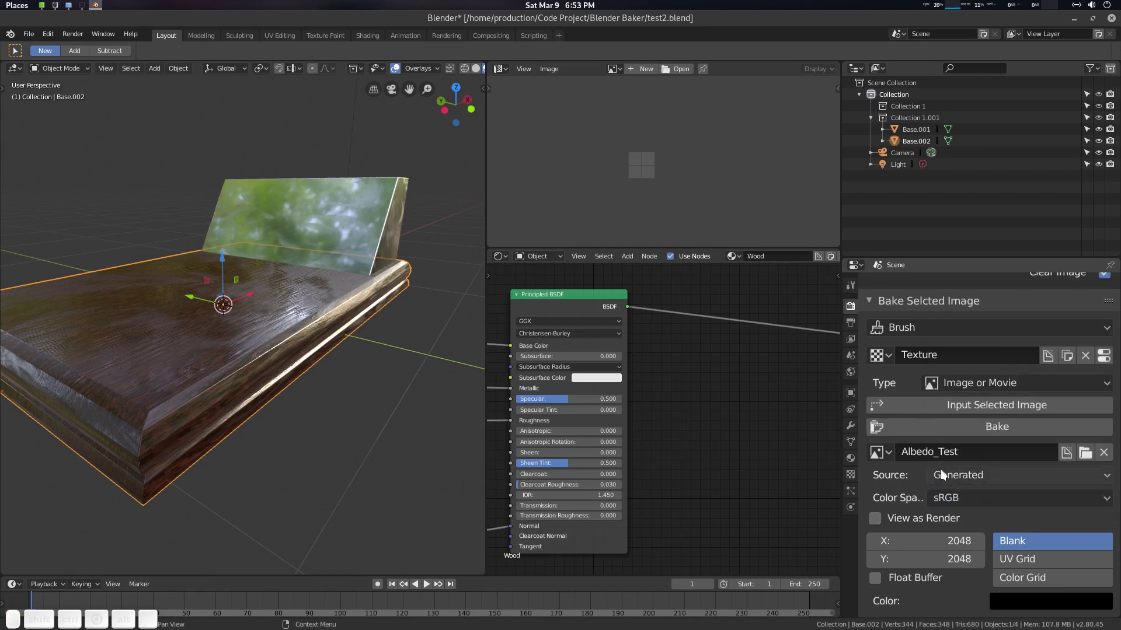
middle_click(371, 245)
scroll(down, 3)
middle_click(380, 274)
scroll(up, 3)
middle_click(363, 279)
scroll(up, 3)
scroll(down, 3)
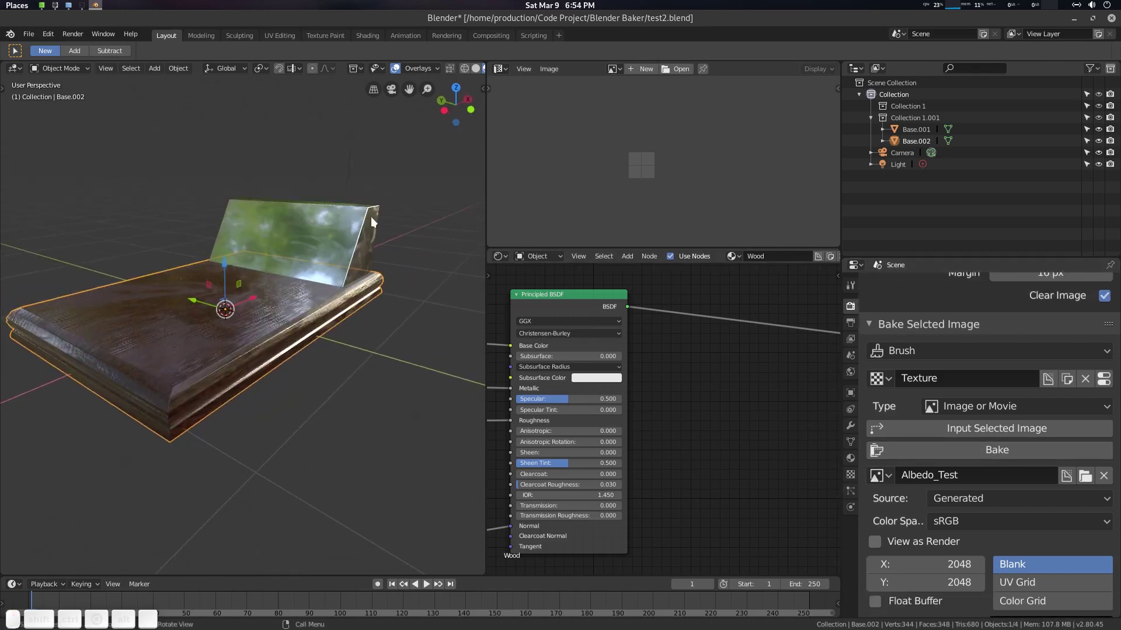
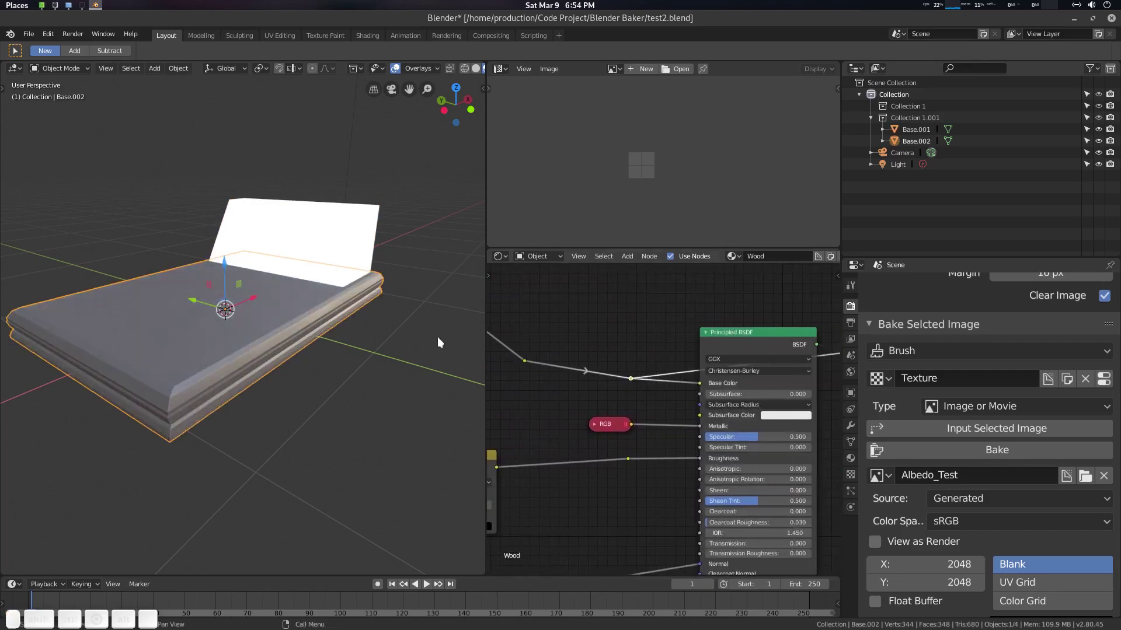
Switch the viewport to Material Preview shading and bring the Wood shader nodes into view.
click(311, 324)
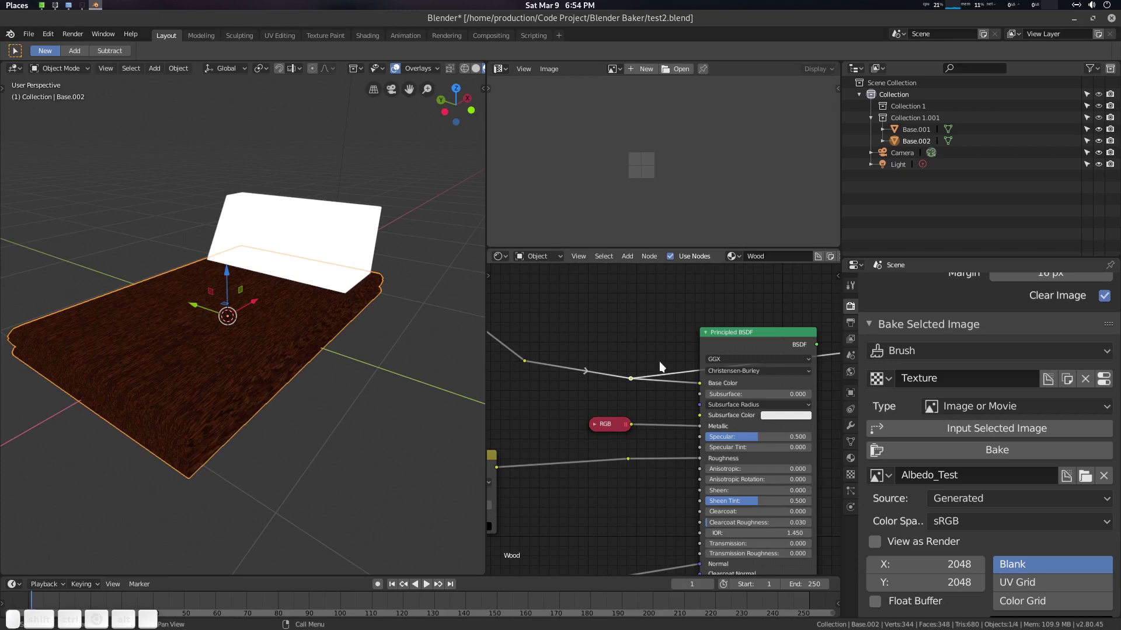
scroll(down, 3)
drag(661, 392, 689, 355)
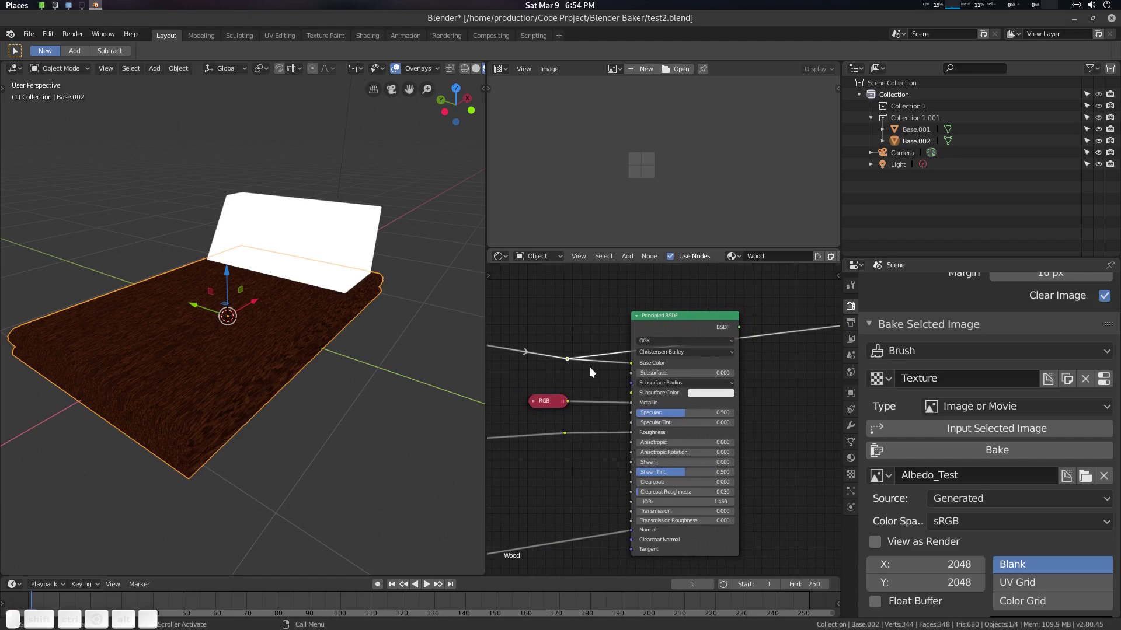
scroll(up, 3)
click(593, 369)
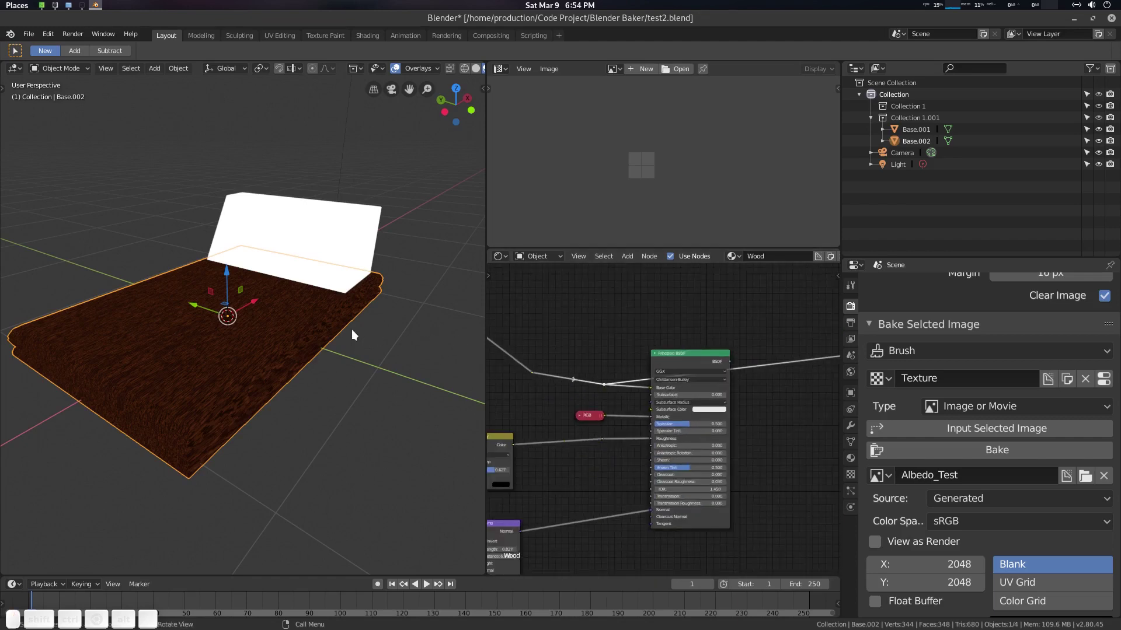
scroll(up, 3)
click(594, 377)
Shift-select the backrest so both bench pieces are selected, orbiting to check.
click(325, 323)
middle_click(325, 321)
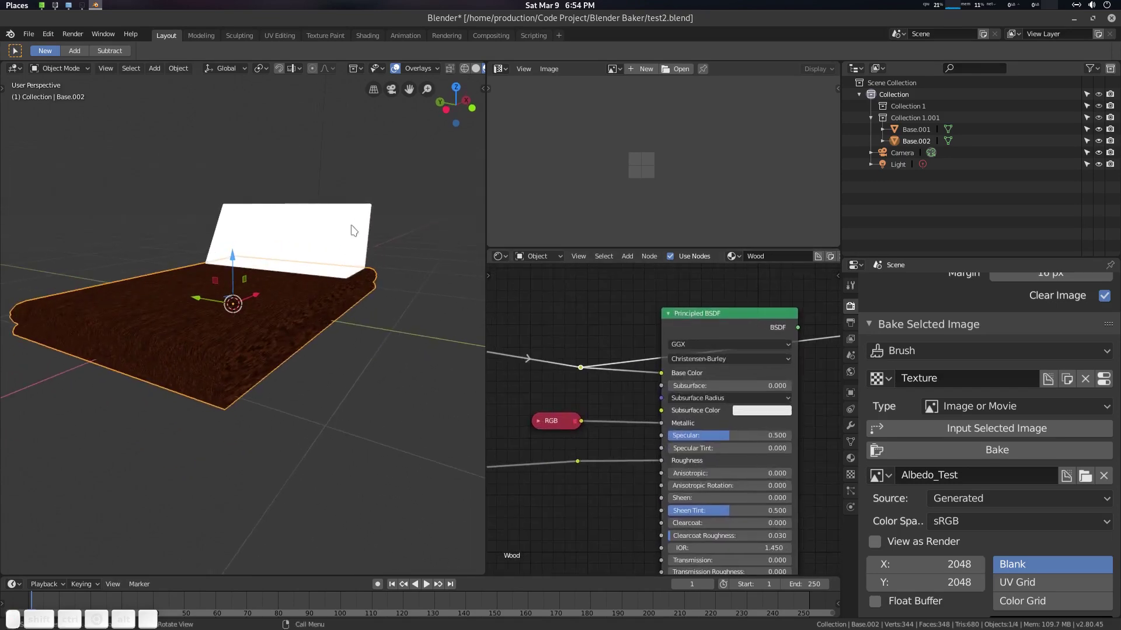
click(356, 223)
middle_click(318, 316)
click(381, 289)
middle_click(380, 289)
scroll(down, 3)
scroll(down, 3)
scroll(up, 3)
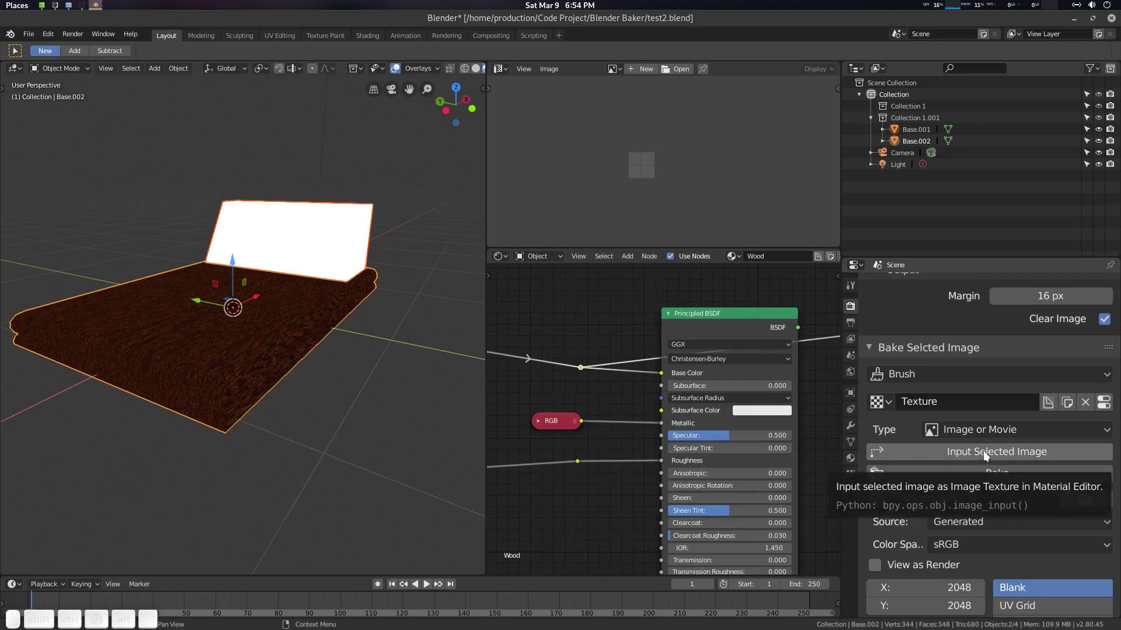
Add the Albedo_Test Image Texture node to the Wood material and make it the bake target.
middle_click(988, 455)
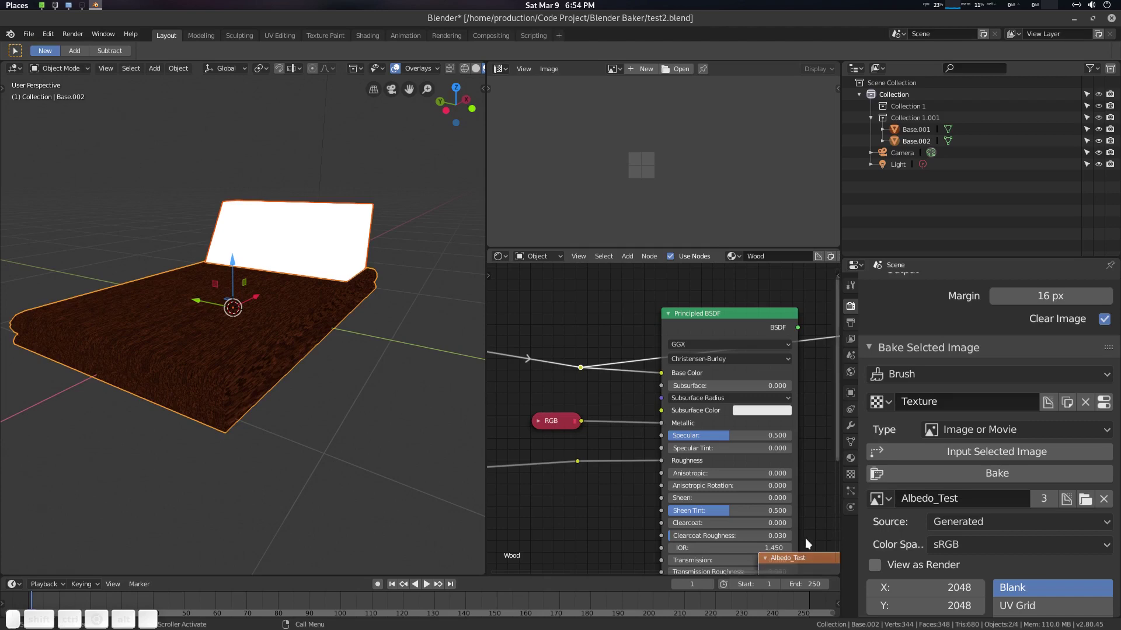
middle_click(812, 501)
click(812, 501)
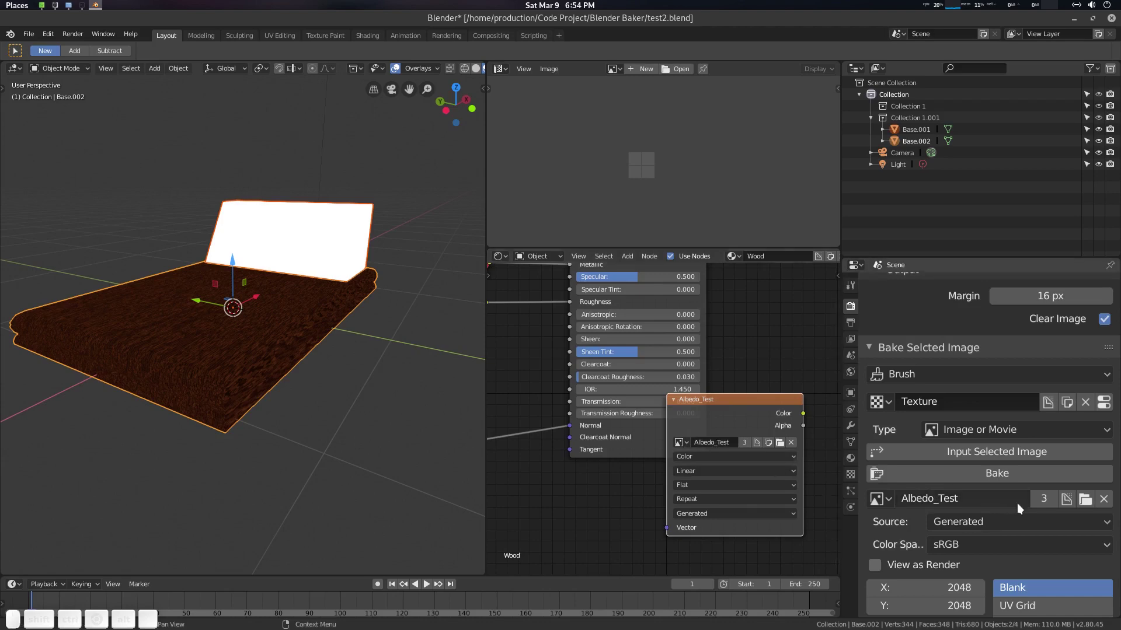
Check the Bake Type and bake the wood colour into Albedo_Test.
scroll(up, 3)
scroll(up, 3)
click(1032, 361)
click(1032, 361)
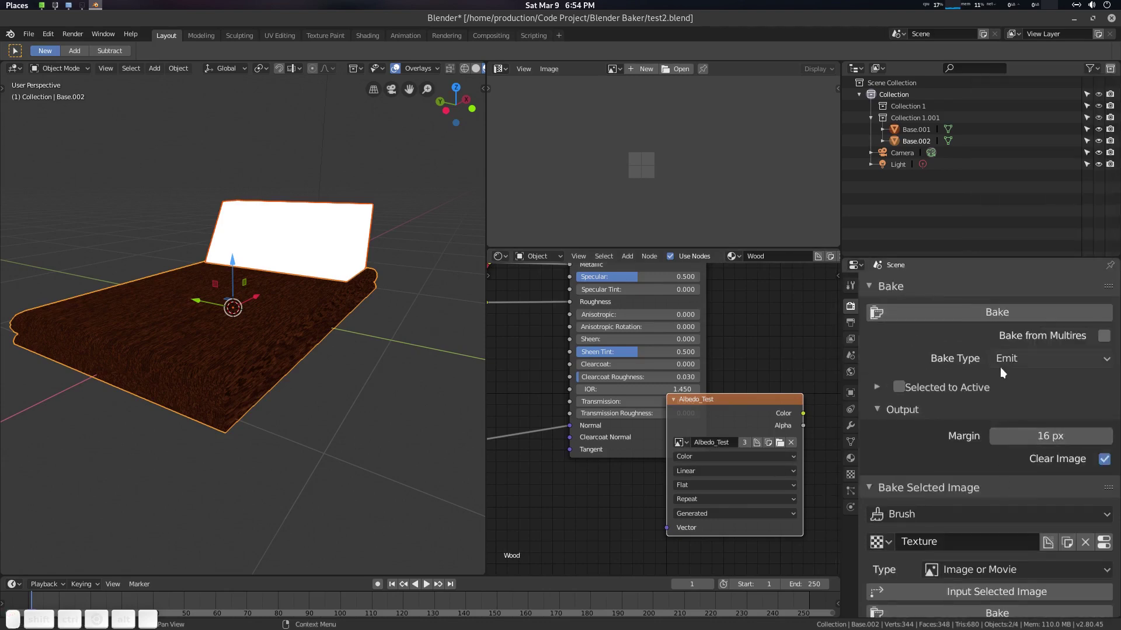
click(1013, 365)
click(1007, 214)
scroll(down, 3)
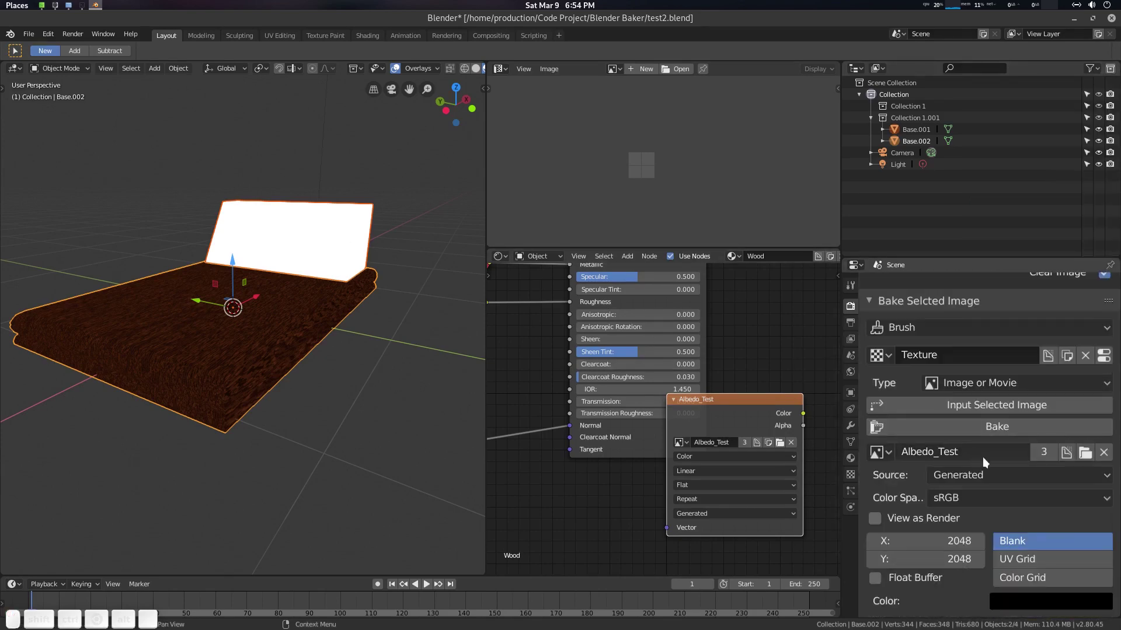
click(998, 429)
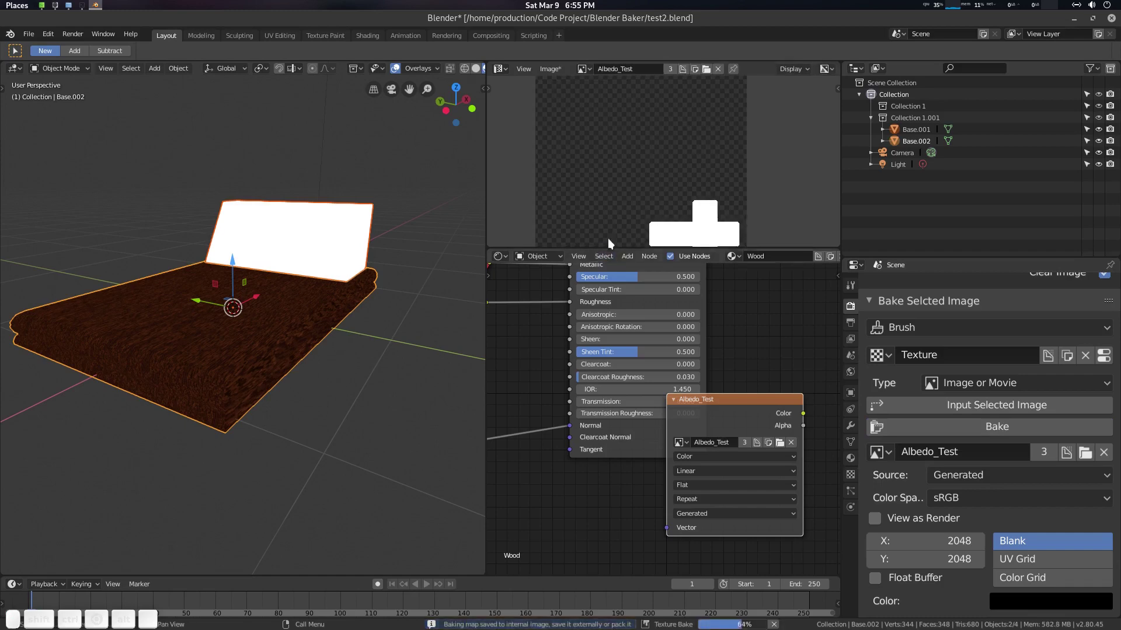
scroll(down, 3)
Save the baked image as Albedo_Test.png in the project folder via Image > Save As.
scroll(up, 3)
scroll(down, 3)
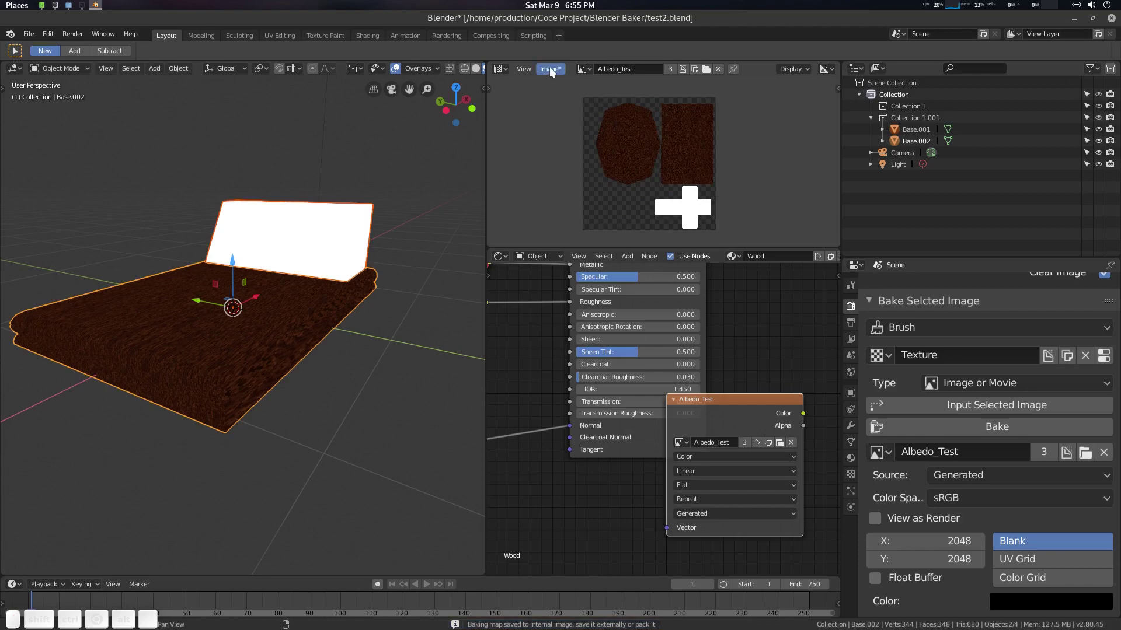
click(940, 135)
click(559, 71)
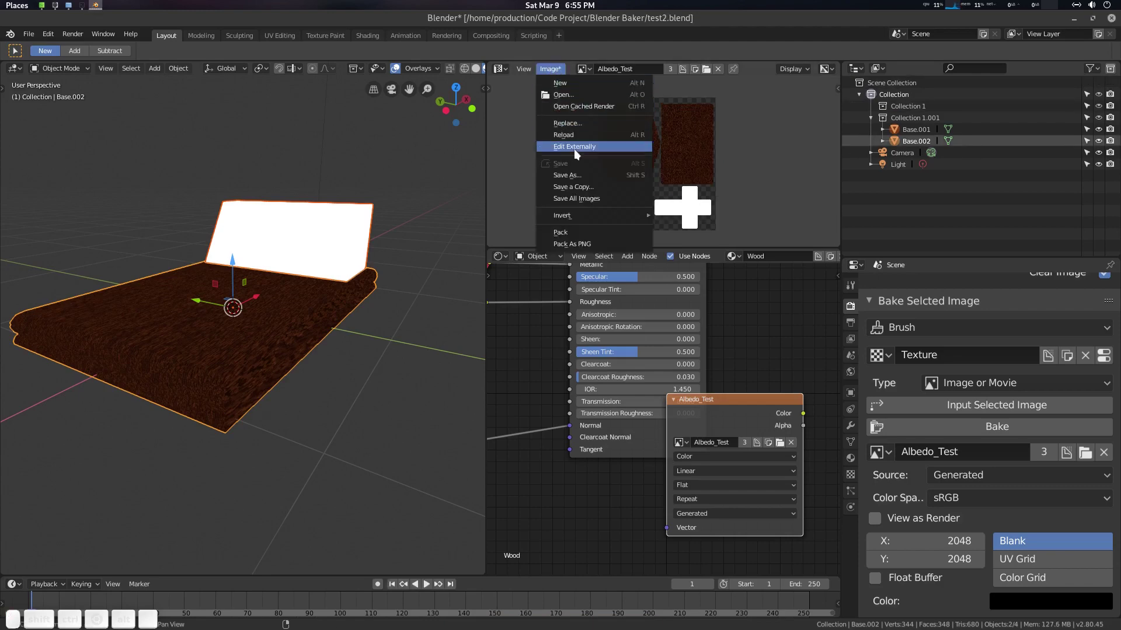
click(591, 180)
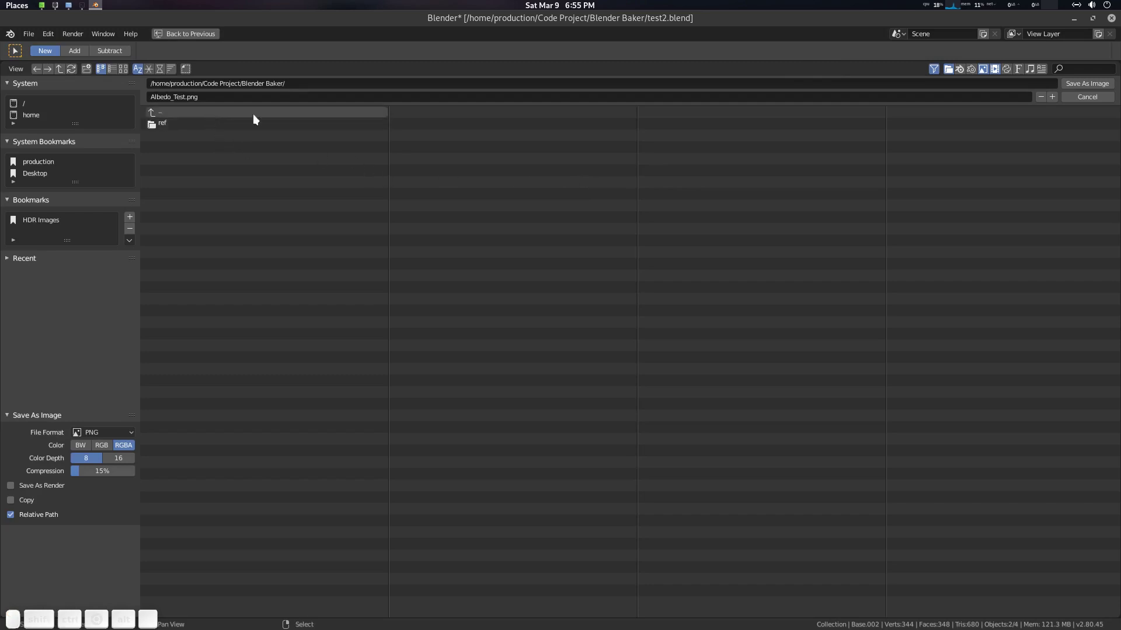
click(1092, 88)
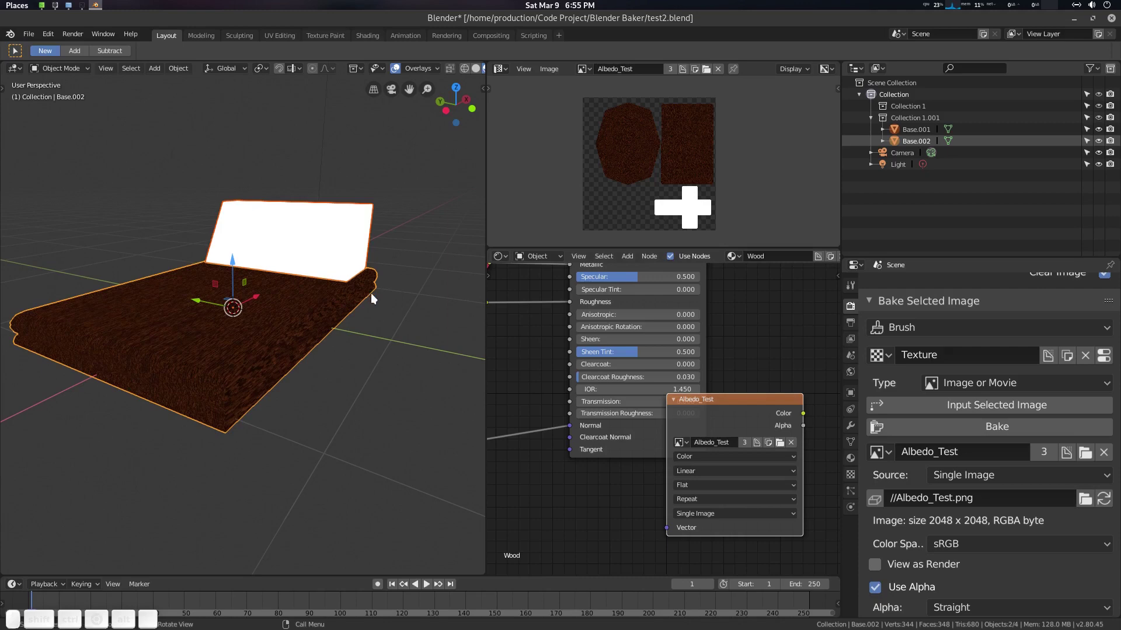
Inspect Base.001's silver material, then reselect Base.002 and preview its grey noise output in the viewport.
scroll(down, 3)
middle_click(556, 312)
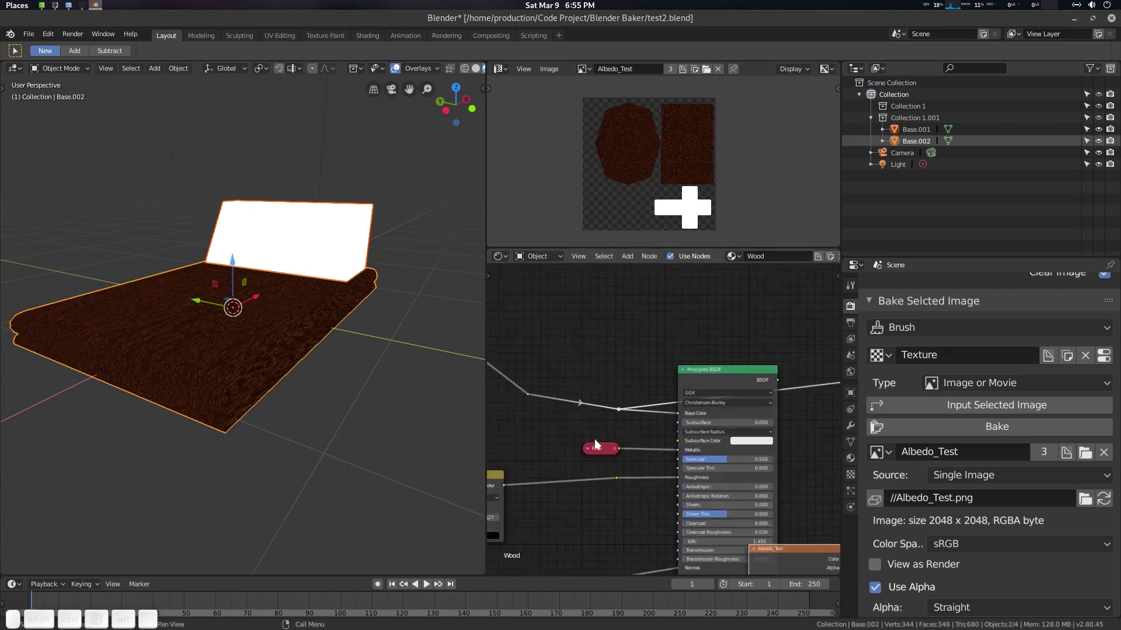
middle_click(633, 443)
middle_click(334, 235)
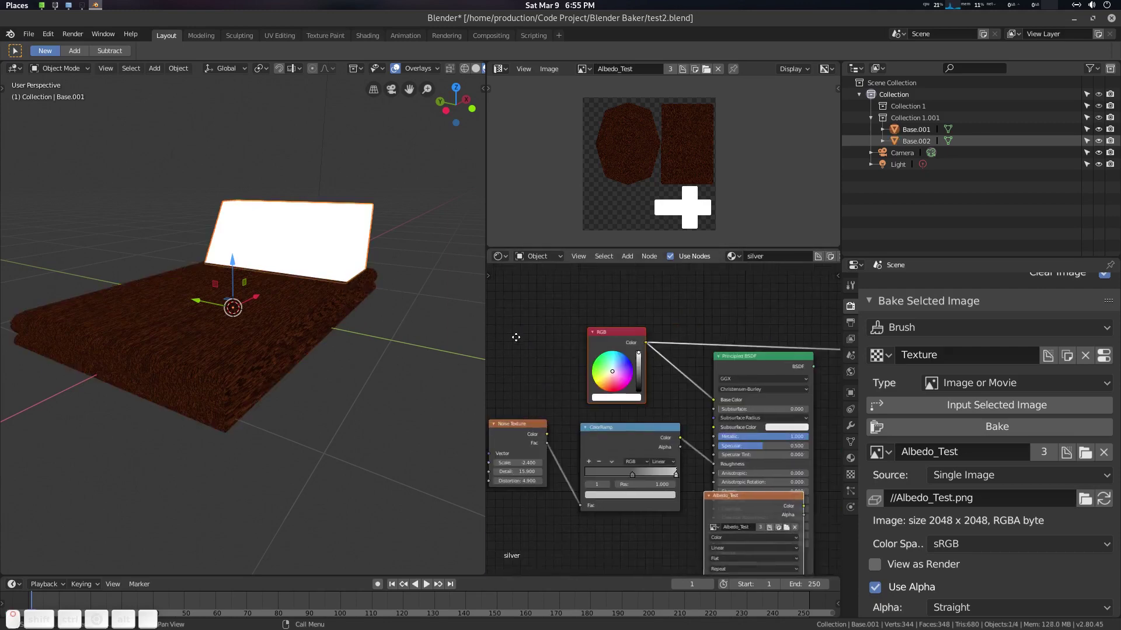
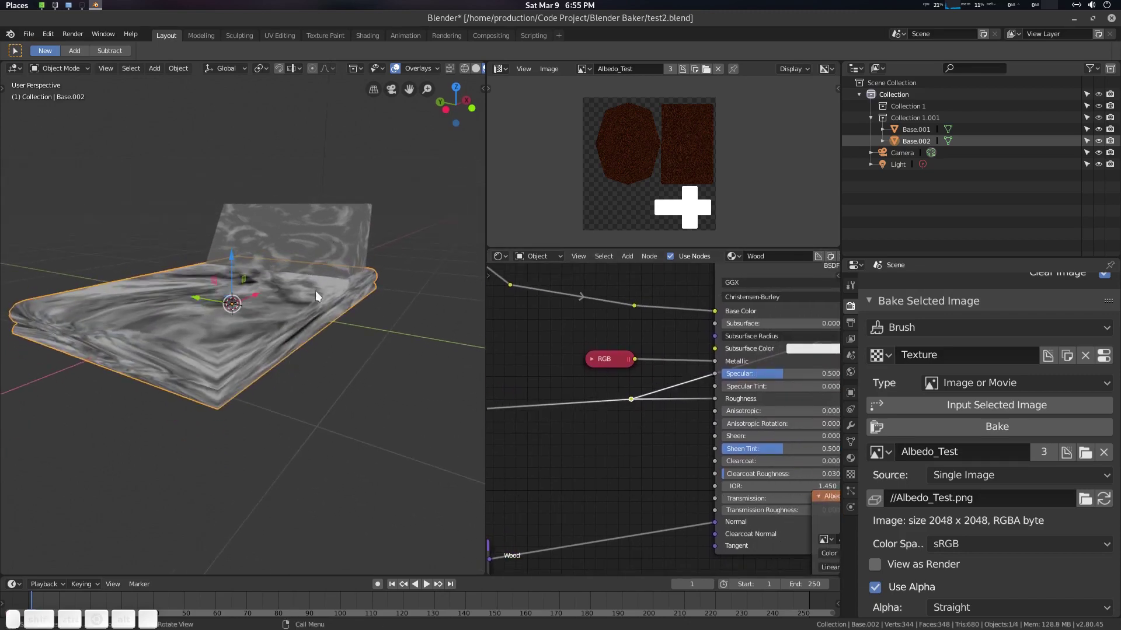
middle_click(334, 235)
middle_click(304, 309)
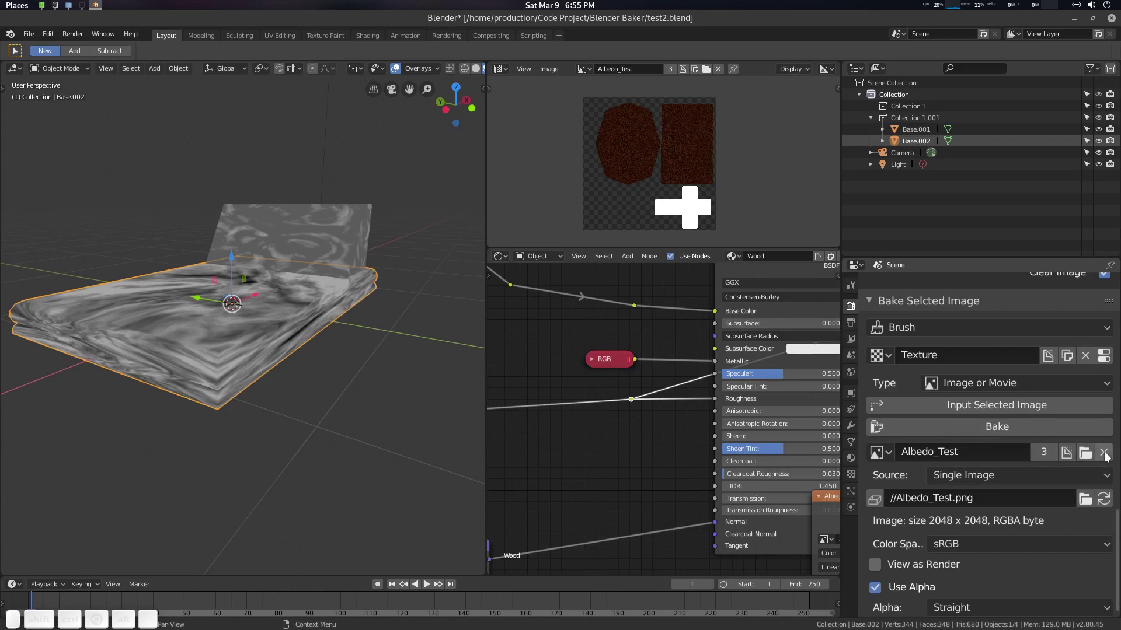
Replace Albedo_Test with a new 2048 px bake image named Roghness.
middle_click(1108, 455)
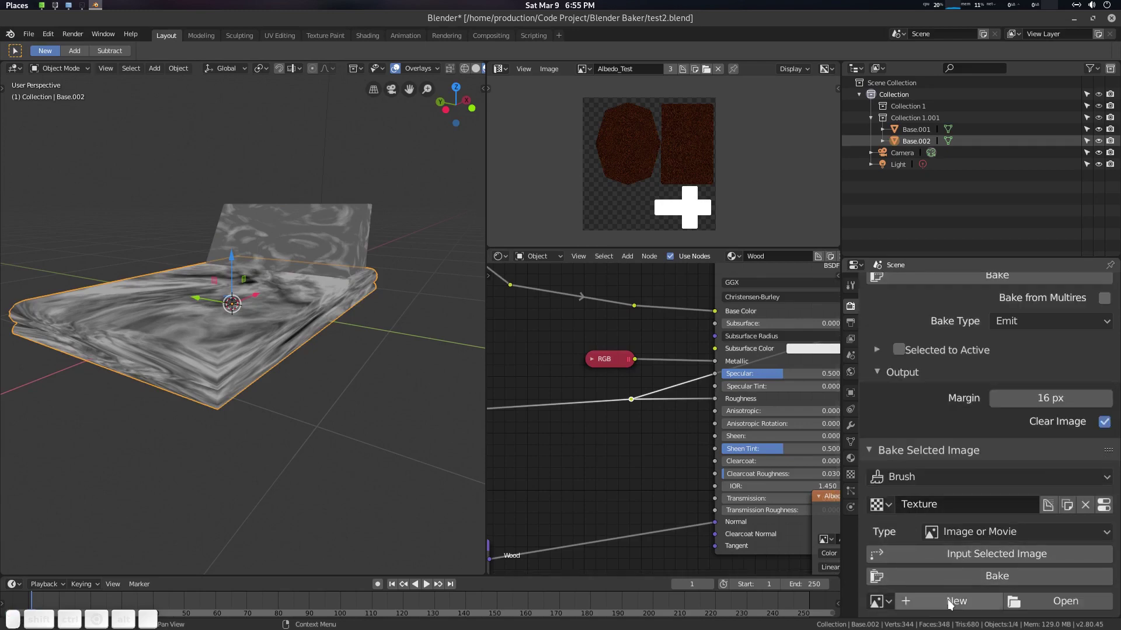
middle_click(952, 601)
click(995, 522)
key(shift+r)
key(shift+o)
key(shift+g)
key(shift+h)
key(shift+n)
key(shift+e)
key(shift+s)
click(238, 304)
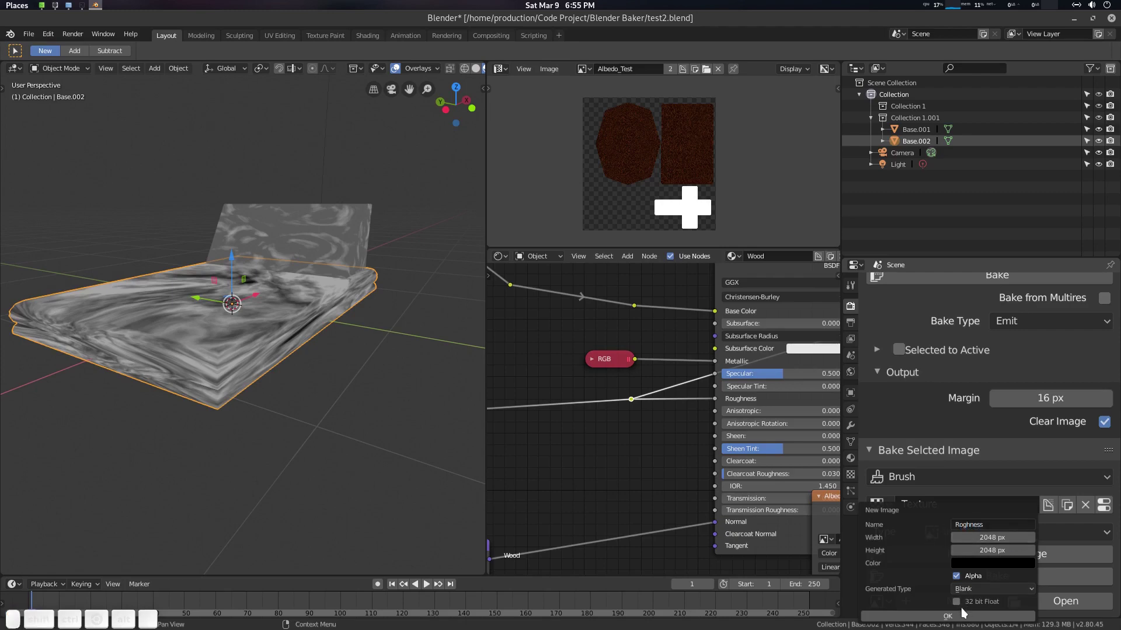
click(966, 618)
Set Roghness to Non-Color, add it to the material and bake the grey pattern into it.
scroll(down, 3)
scroll(down, 3)
click(985, 502)
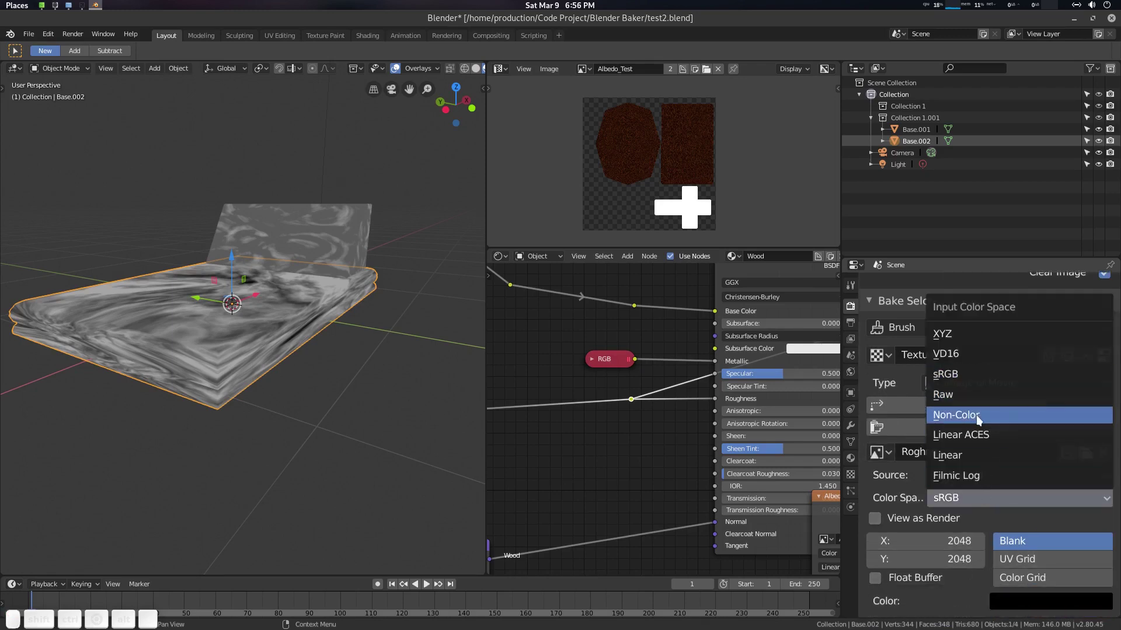
click(978, 420)
scroll(up, 3)
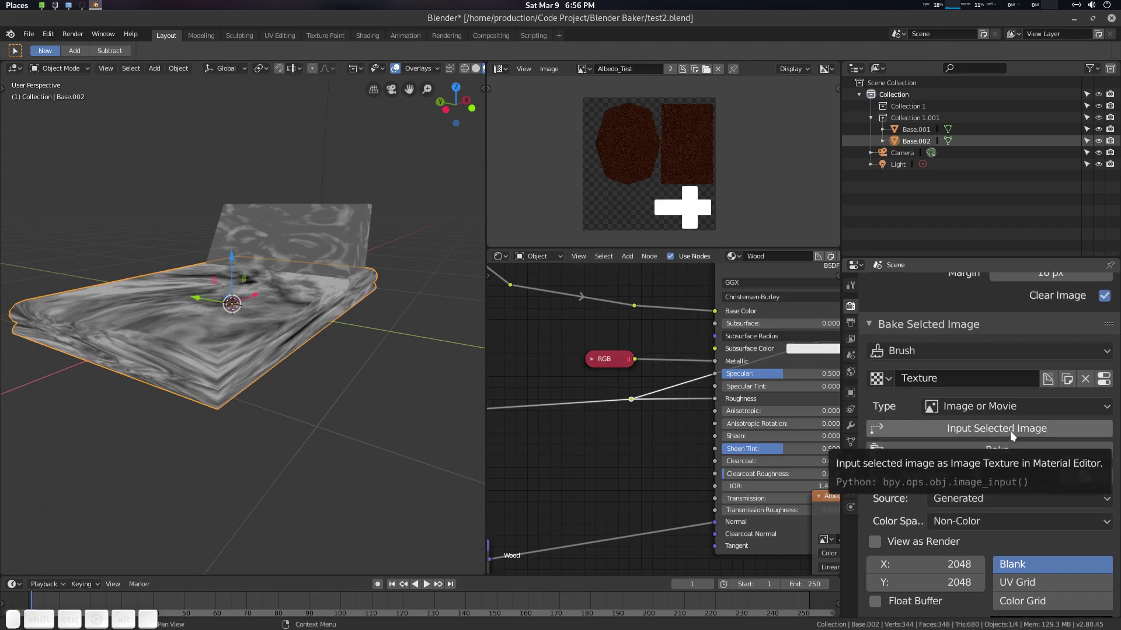
click(1014, 435)
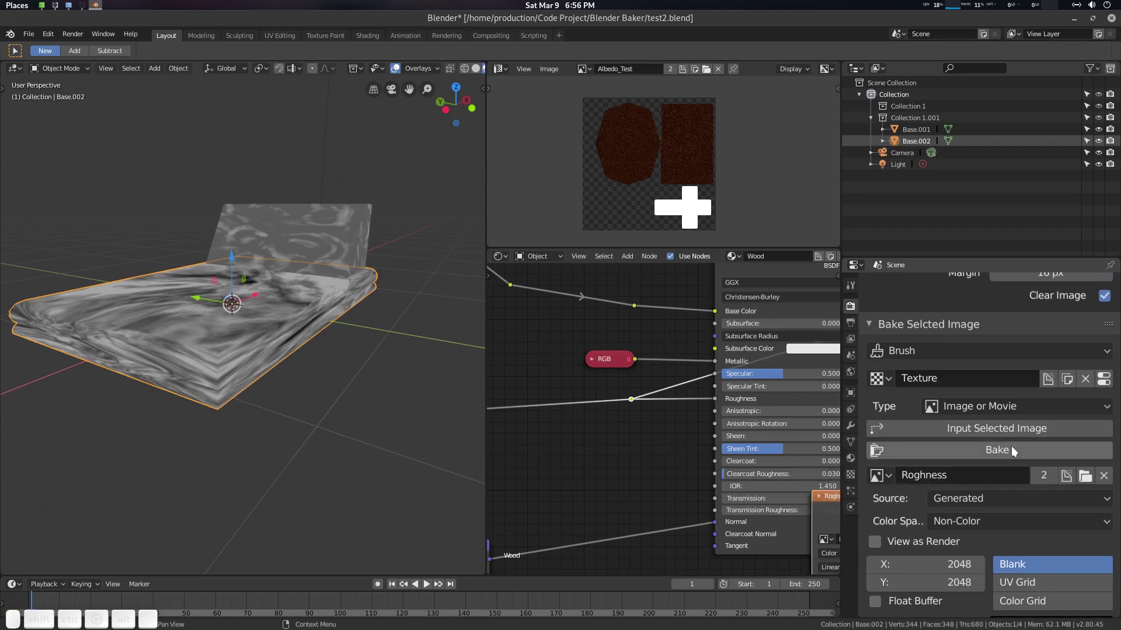
click(1015, 450)
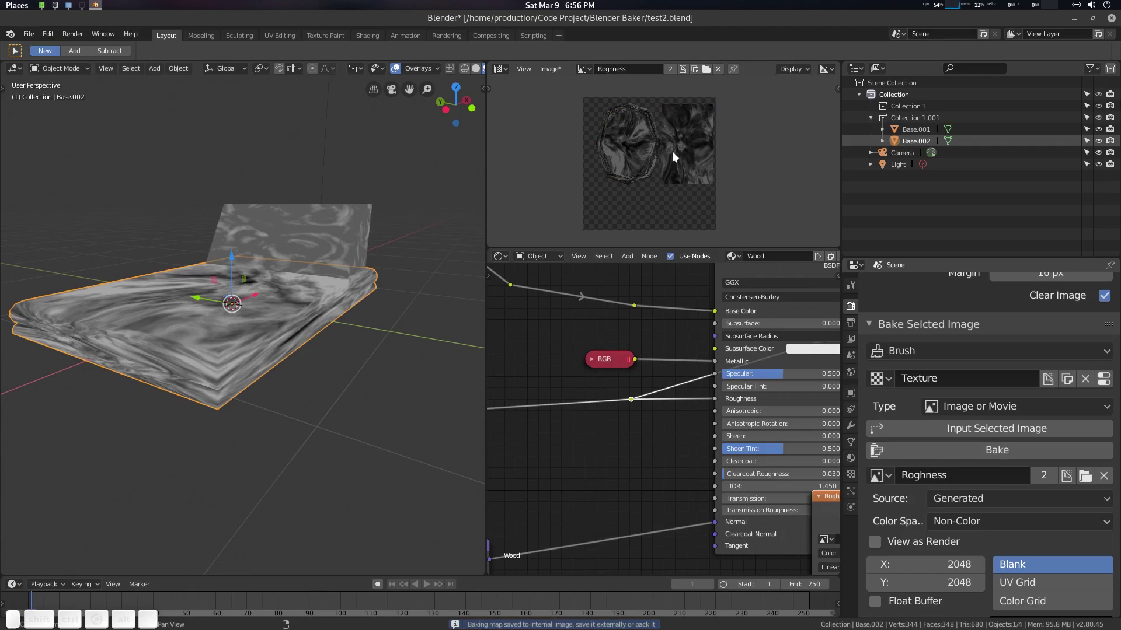
Add the backrest to the selection and bake it into the Roghness image too.
middle_click(362, 225)
middle_click(319, 302)
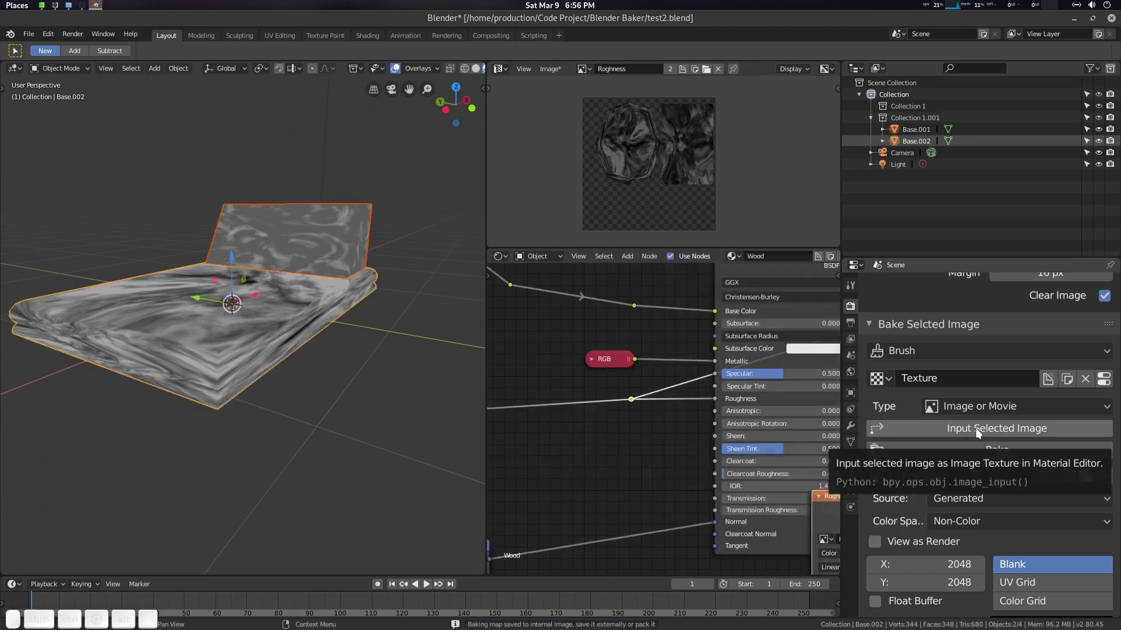
click(934, 428)
click(1009, 452)
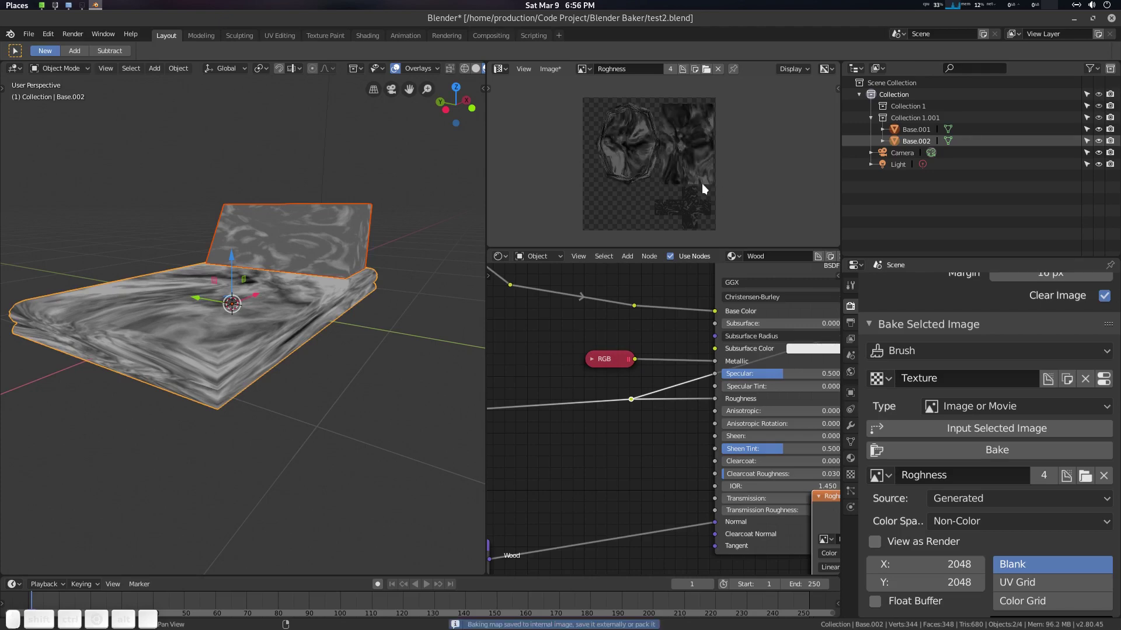
Save the baked image as Roghness.png in the project folder.
scroll(up, 3)
click(702, 202)
scroll(down, 3)
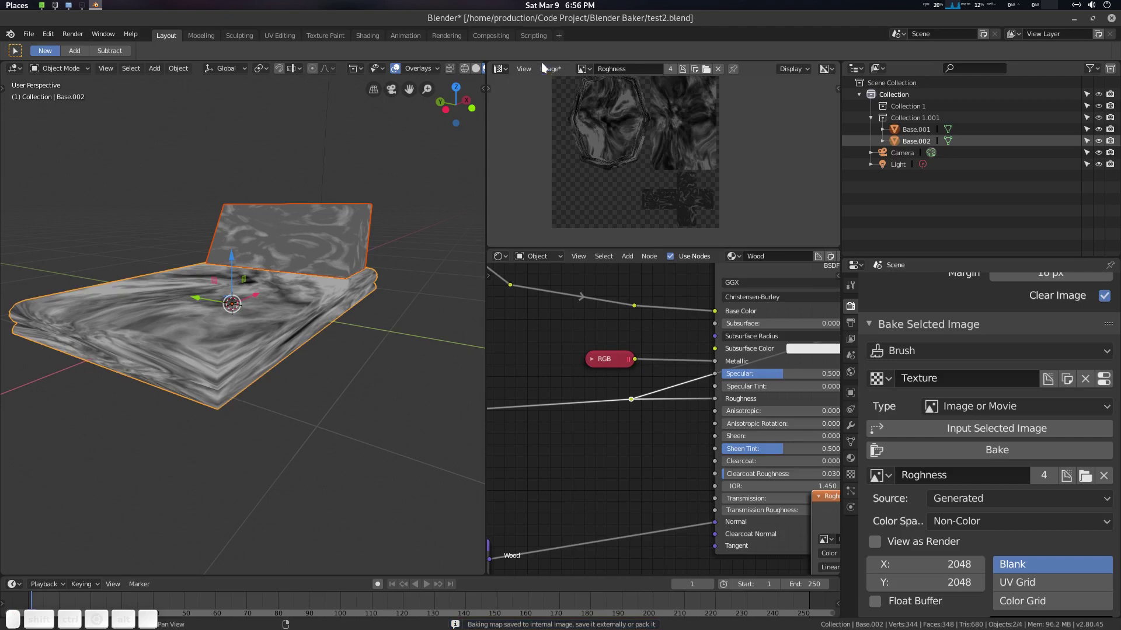
click(557, 75)
click(589, 179)
key(Return)
scroll(up, 3)
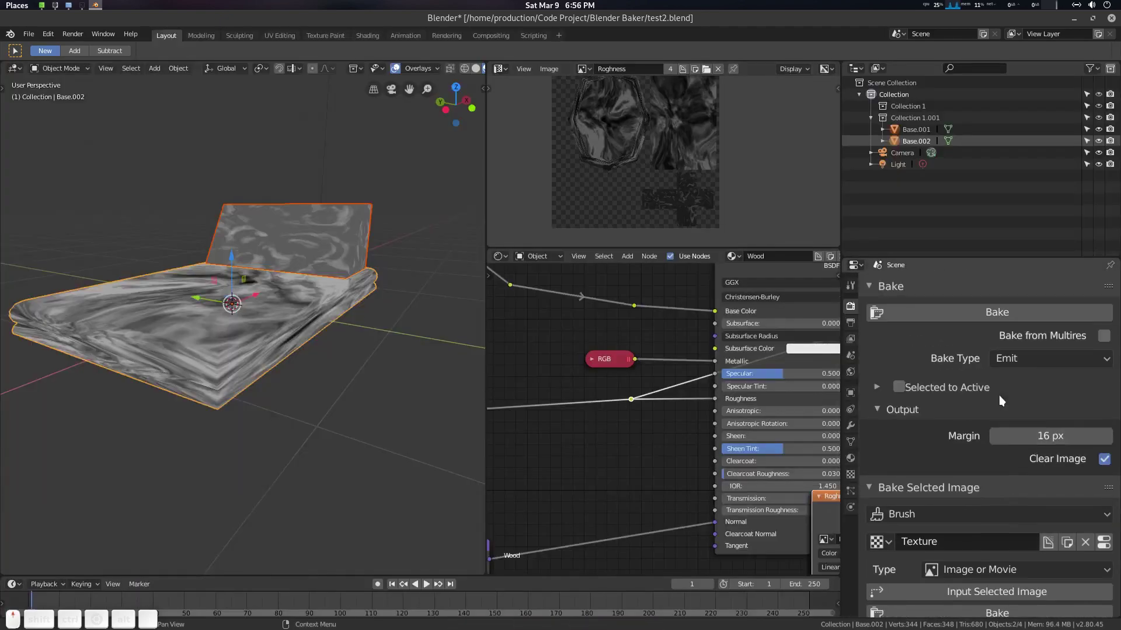
Inspect the baked Roghness result in the Image Editor and reselect the bench pieces.
scroll(down, 3)
middle_click(691, 349)
click(729, 322)
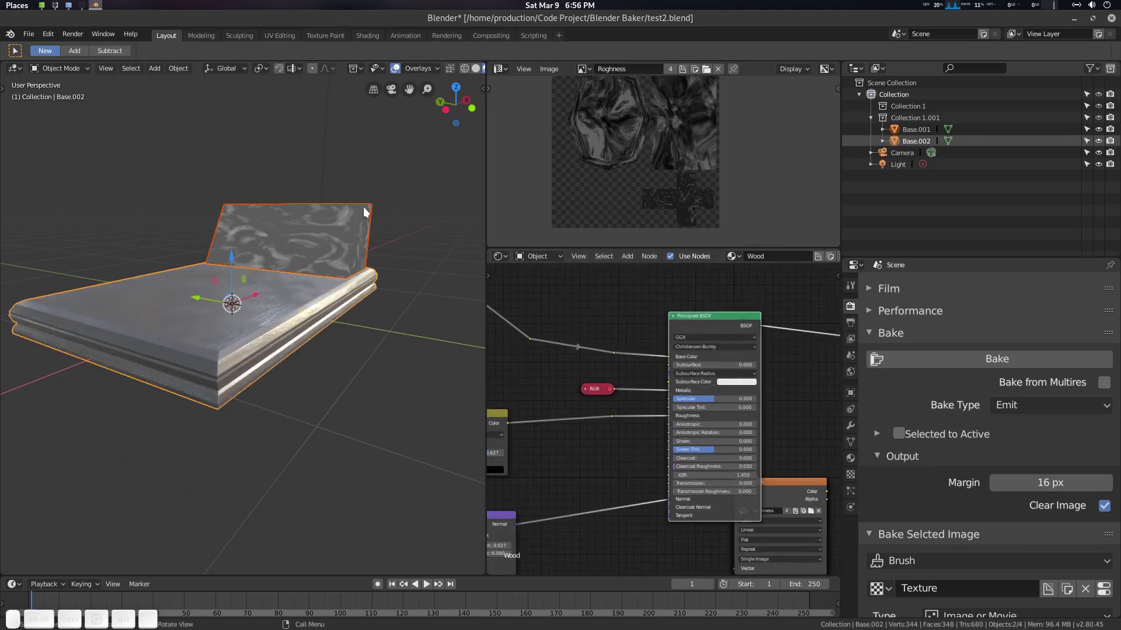
click(366, 215)
click(658, 338)
click(658, 346)
middle_click(651, 357)
middle_click(336, 250)
middle_click(307, 310)
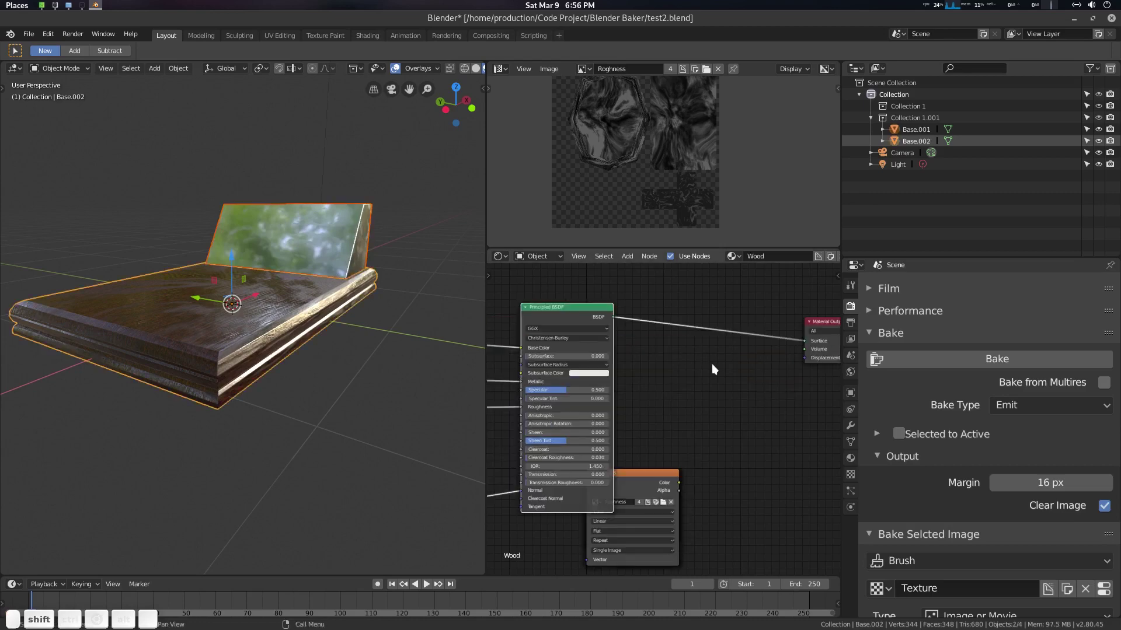
middle_click(708, 402)
scroll(down, 3)
scroll(up, 3)
scroll(up, 3)
Switch the bake type to Normal, unlink Roghness and browse the images for a new target.
click(1043, 427)
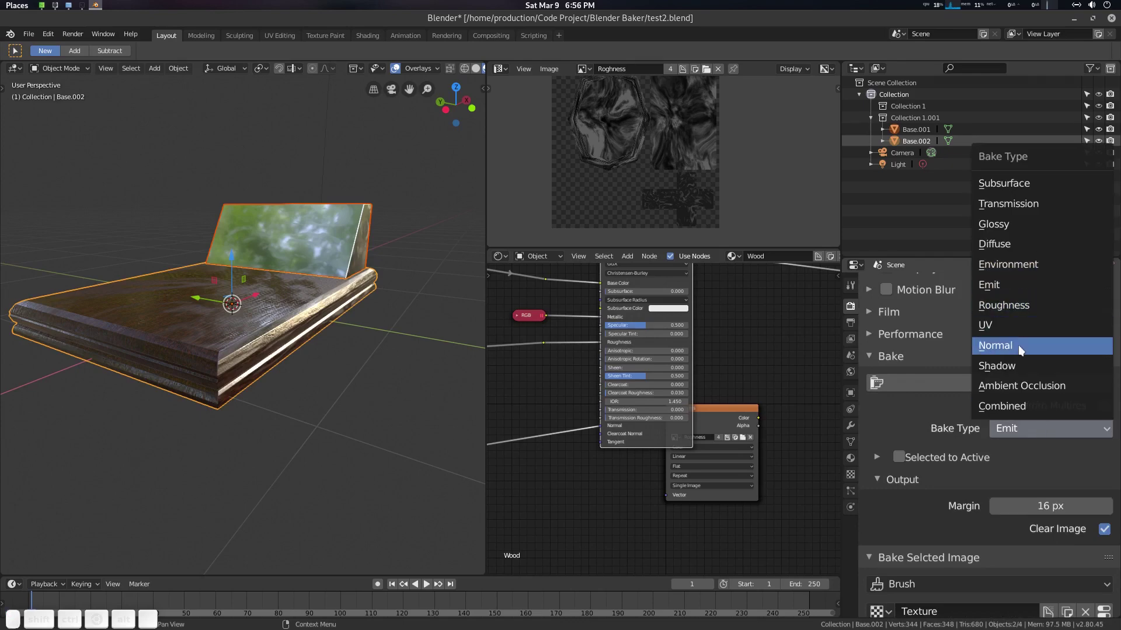
click(1021, 350)
scroll(down, 3)
scroll(down, 3)
click(963, 401)
scroll(down, 3)
click(1110, 477)
scroll(down, 3)
click(890, 602)
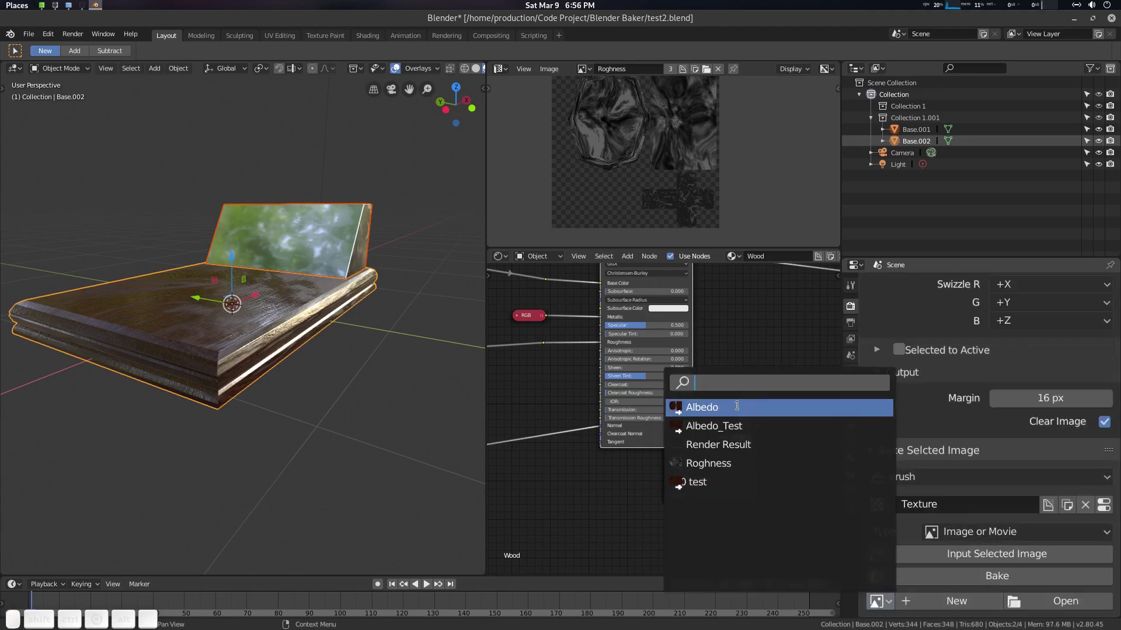
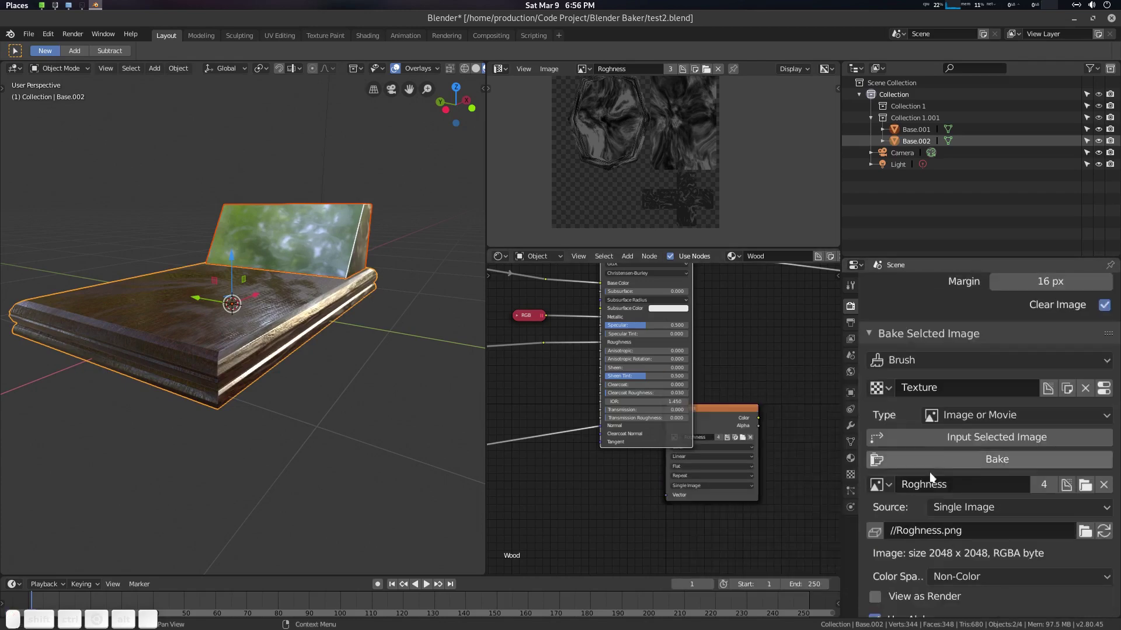
click(891, 489)
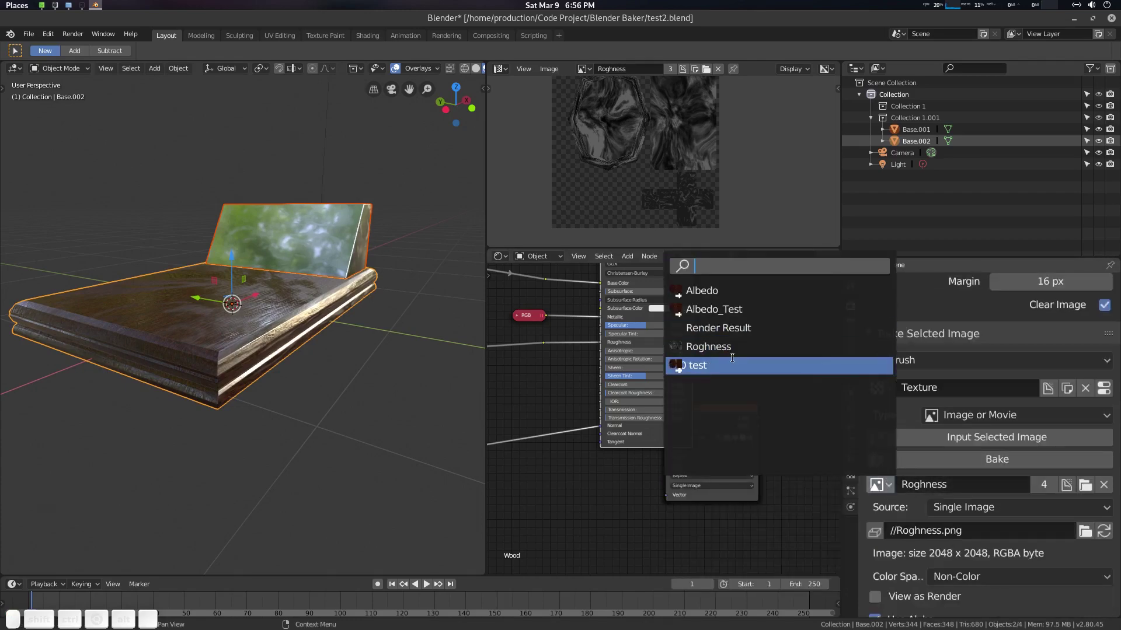
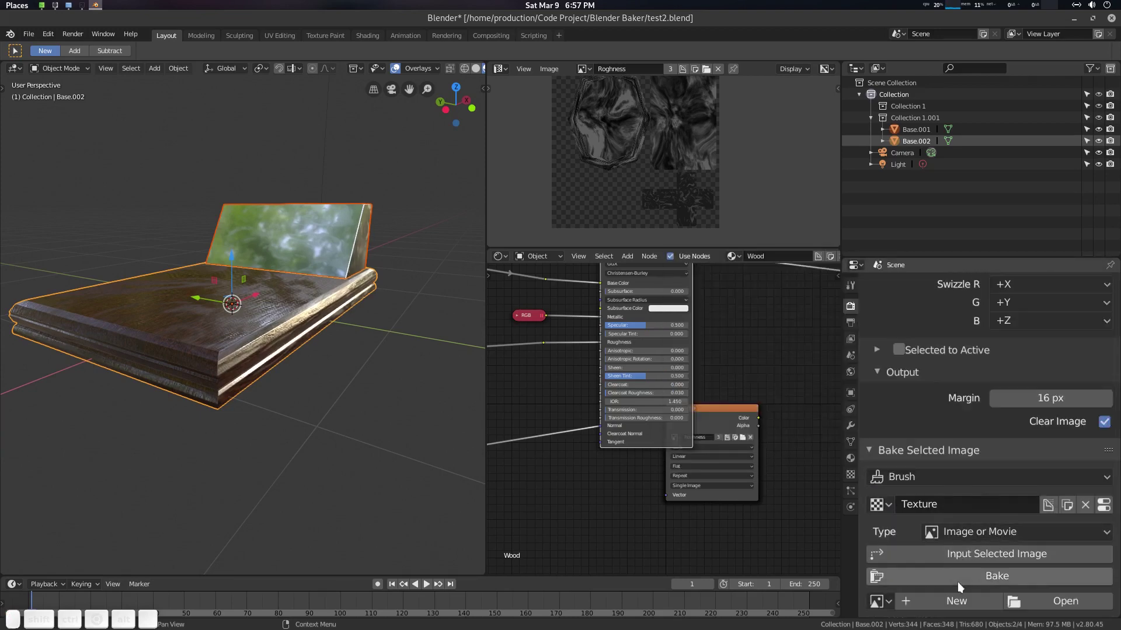
Create a new 2048×2048 bake image named Normal.
click(965, 602)
click(1014, 529)
key(shift+n)
key(shift+o)
key(shift+r)
key(shift+m)
key(shift+a)
key(shift+l)
click(989, 622)
Add the Normal image as a texture node and bake the tangent-space normal map into it.
scroll(down, 3)
scroll(down, 3)
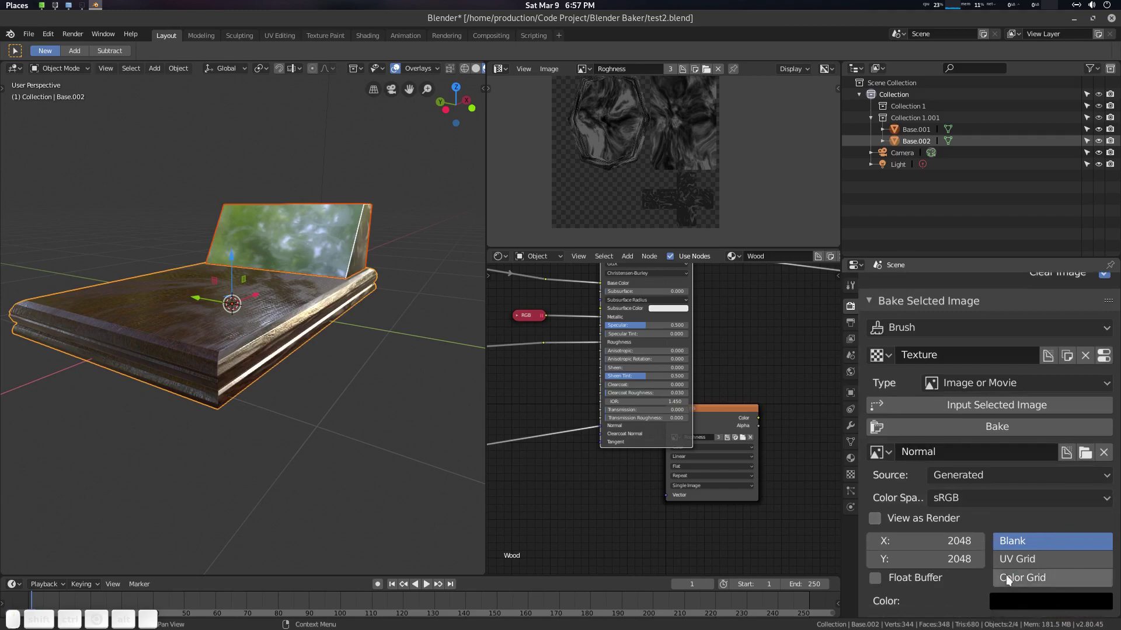
scroll(up, 3)
scroll(down, 3)
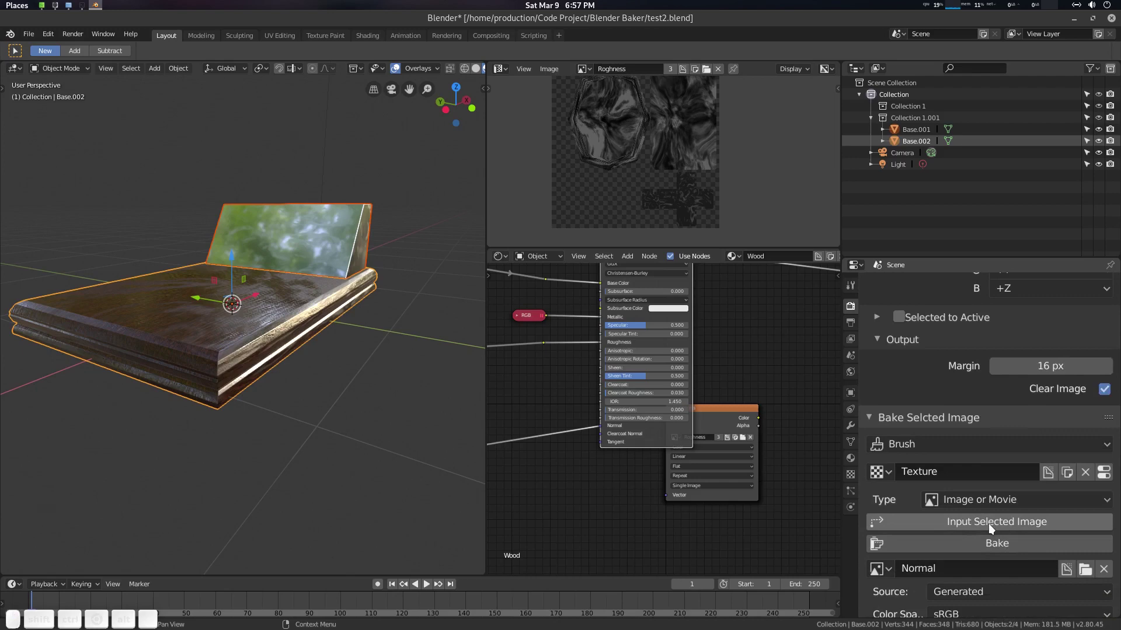
click(992, 531)
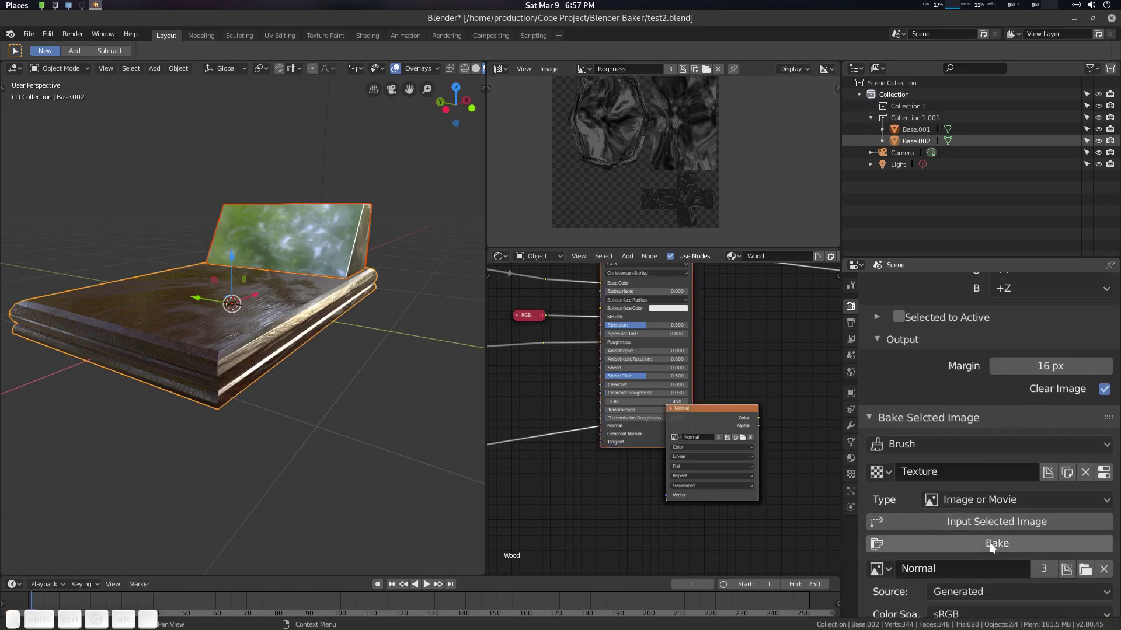
click(994, 546)
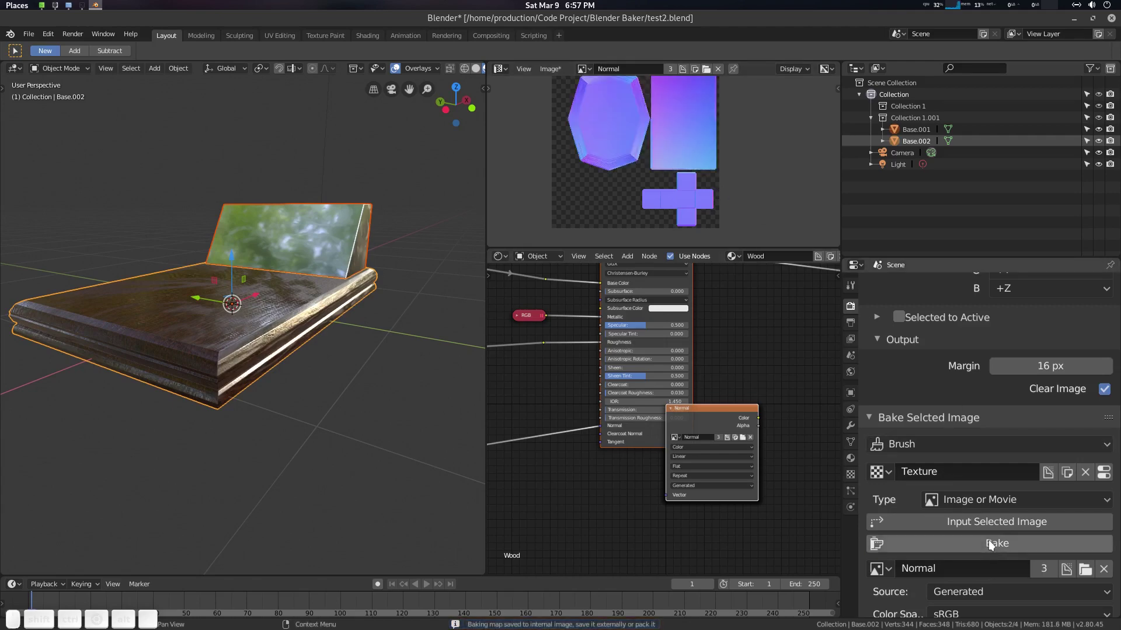
scroll(up, 3)
drag(997, 383, 1004, 324)
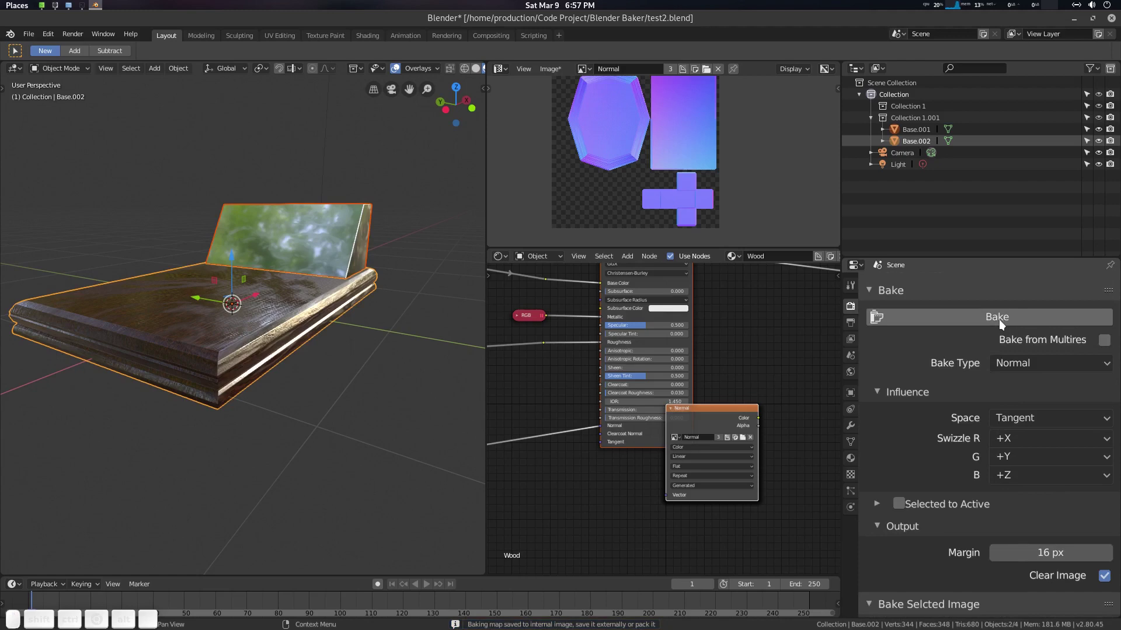
Centre the 3D view on the bench and duplicate it as Base.003 beside the original.
scroll(down, 3)
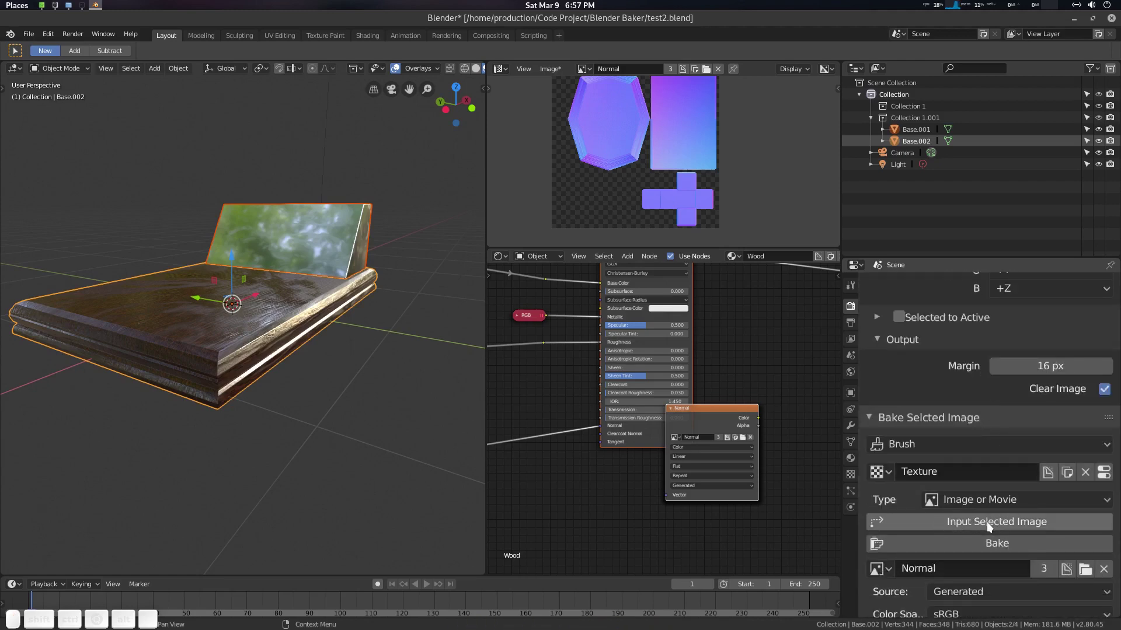
scroll(up, 3)
scroll(down, 3)
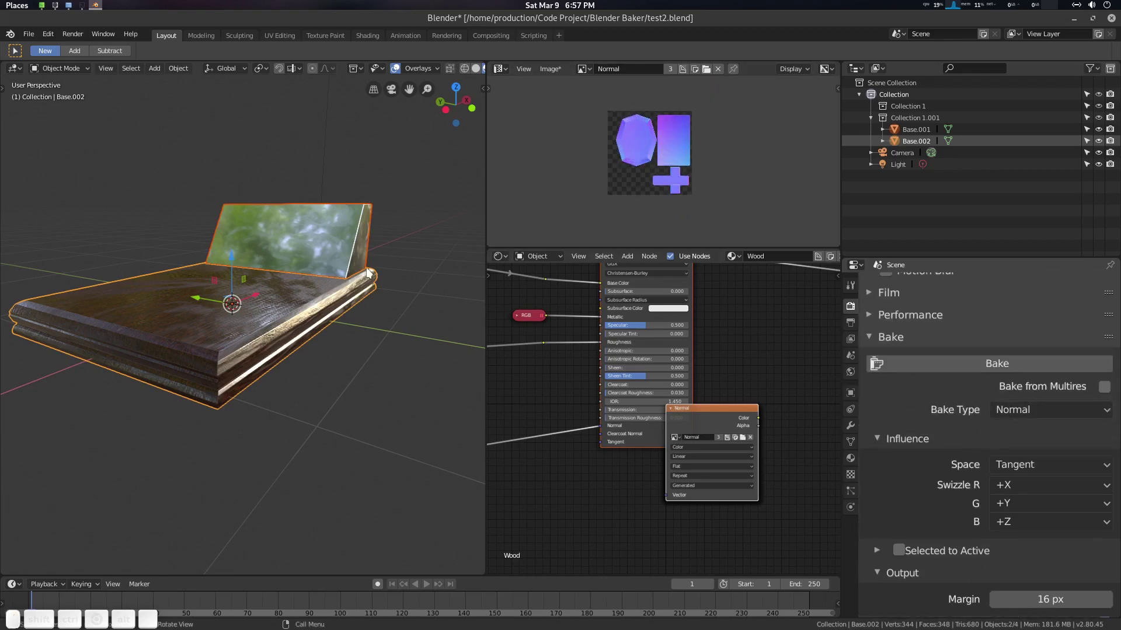
middle_click(359, 280)
scroll(up, 3)
key(alt+a)
middle_click(371, 319)
scroll(up, 3)
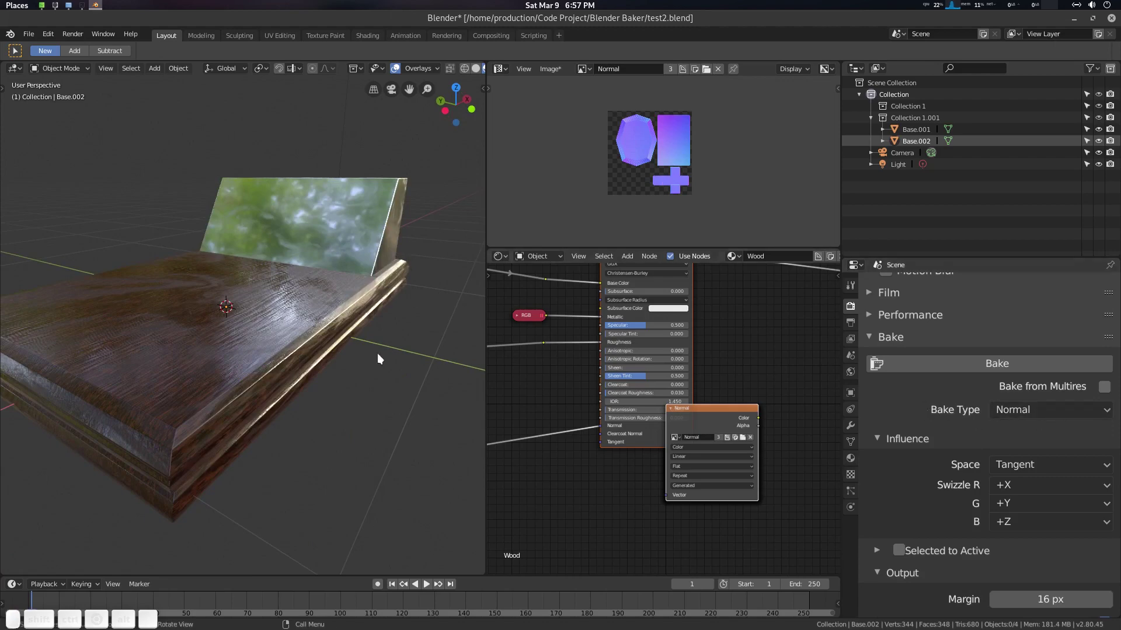
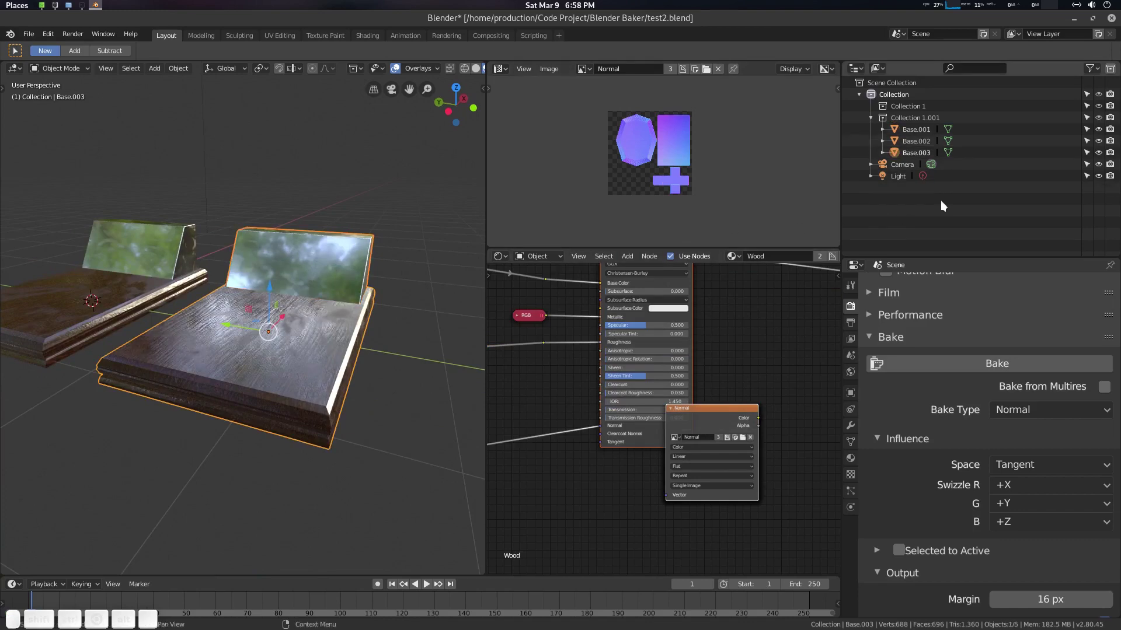
Turn the Outliner area into the Properties editor and review the bench's material slots.
click(863, 69)
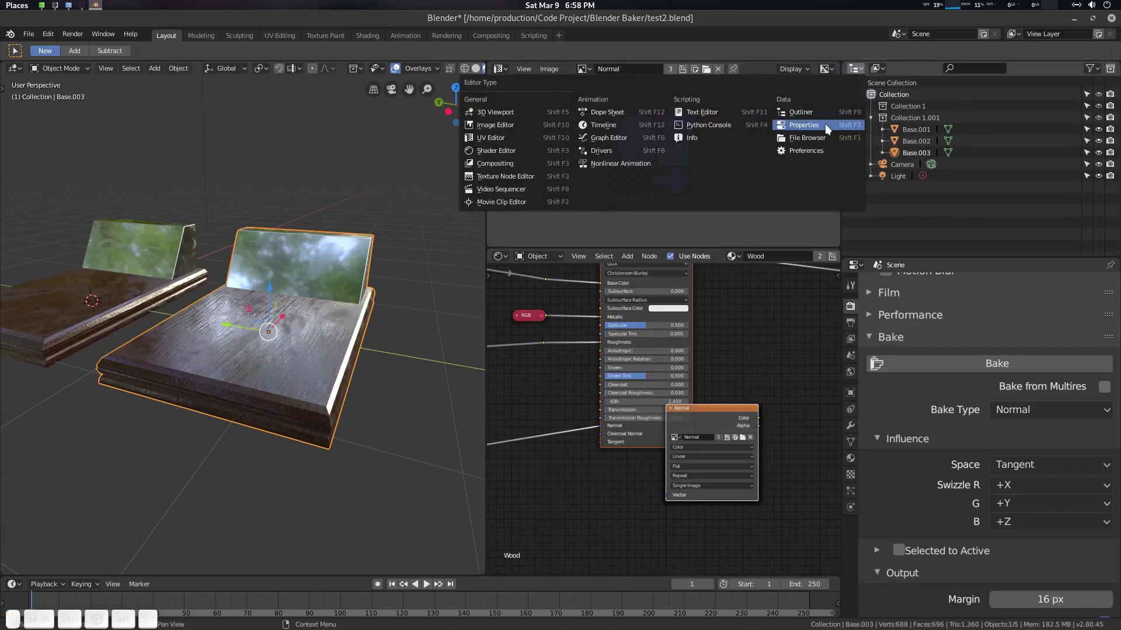
click(813, 131)
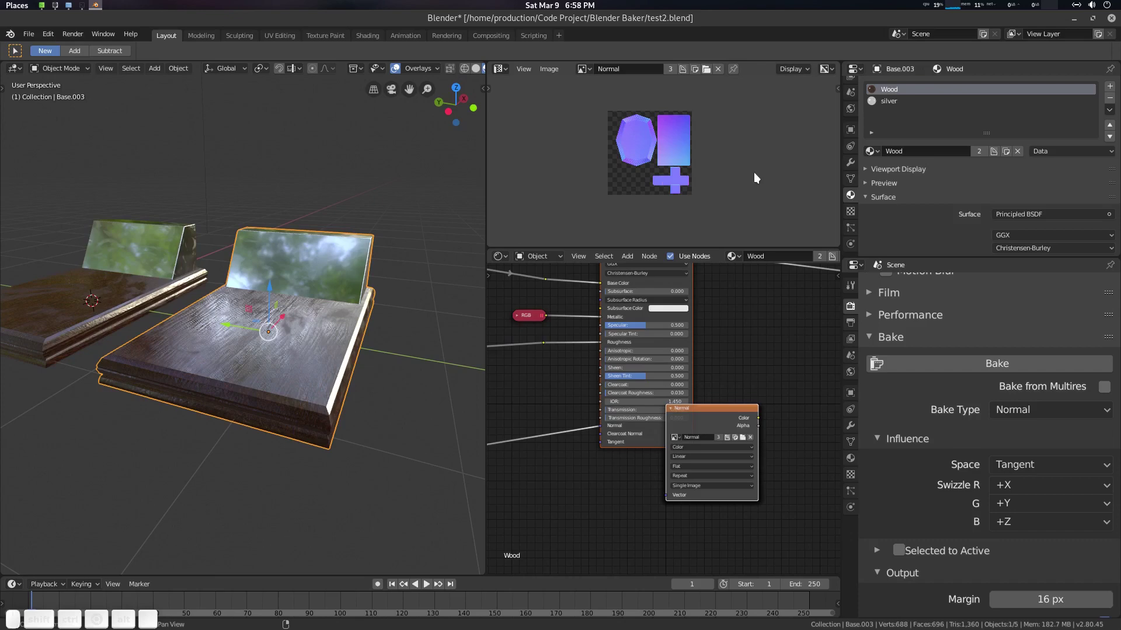
scroll(up, 3)
click(899, 104)
click(901, 92)
click(900, 110)
click(903, 96)
click(900, 107)
click(901, 96)
scroll(up, 3)
Select the bench in the viewport and check its Wood and silver material slots.
click(381, 319)
scroll(down, 3)
key(alt+a)
middle_click(329, 323)
scroll(up, 3)
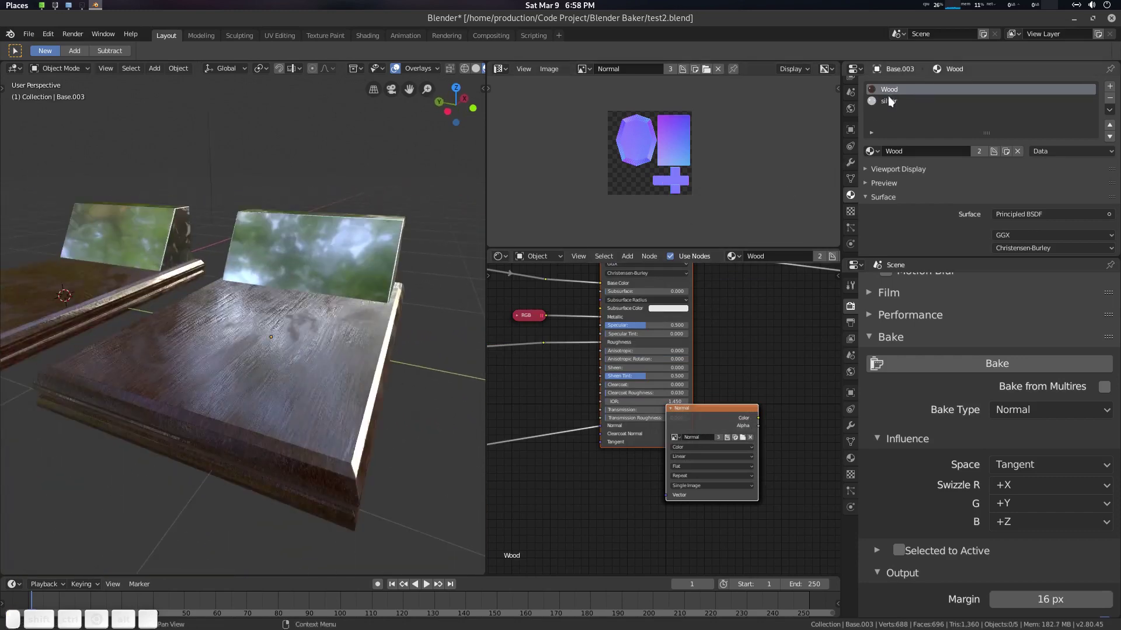
click(896, 94)
click(896, 106)
click(897, 97)
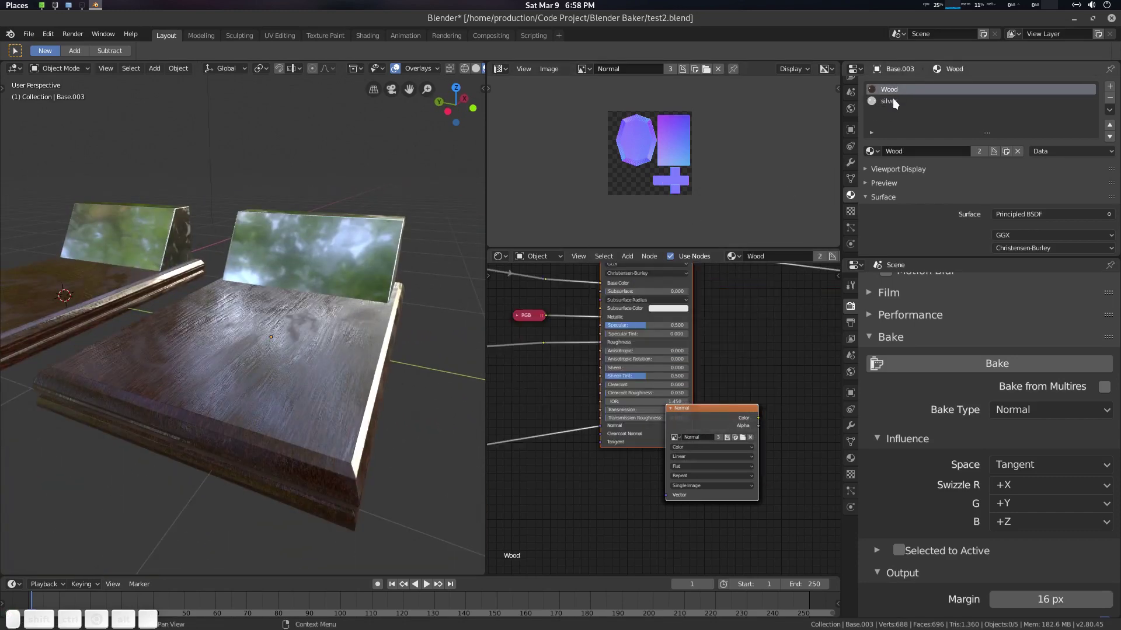
click(897, 105)
click(897, 89)
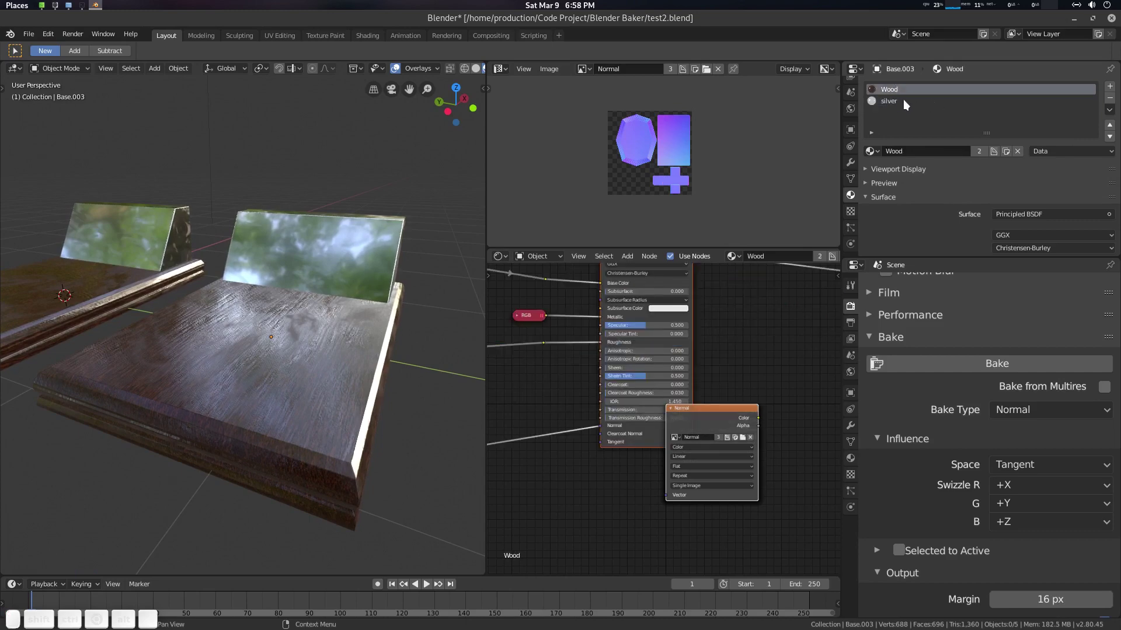
click(727, 333)
Attach a Viewer node to the Wood material's BSDF to preview flat colour.
scroll(down, 3)
middle_click(543, 365)
scroll(up, 3)
drag(598, 393, 659, 378)
scroll(down, 3)
middle_click(636, 373)
click(603, 368)
click(350, 264)
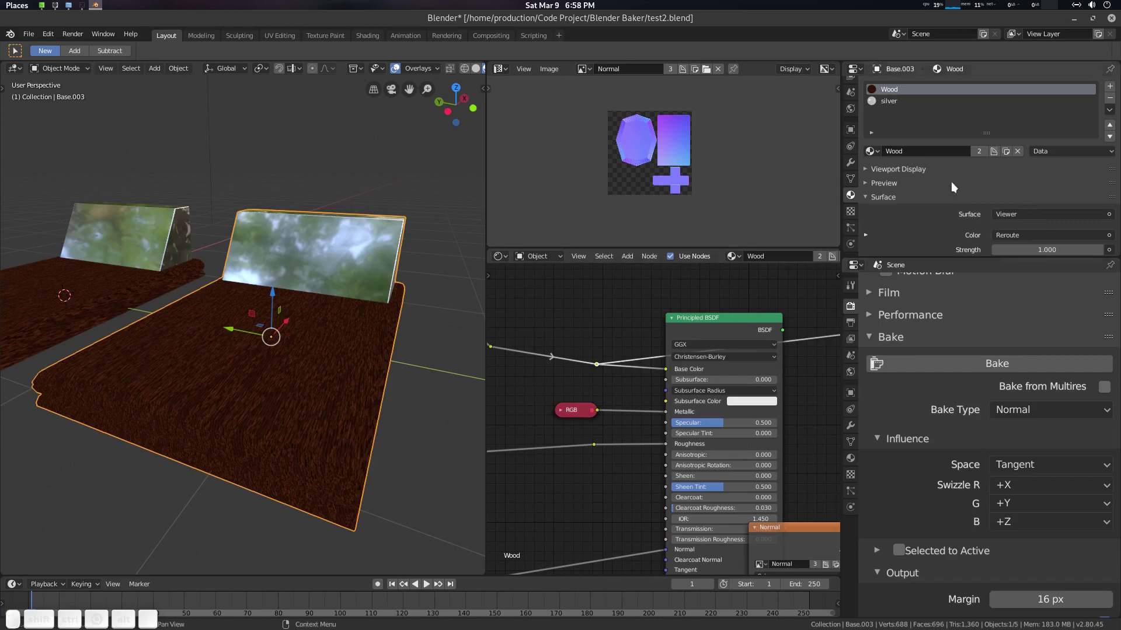
Select the silver bench part and attach a Viewer node to its BSDF as well.
click(901, 103)
drag(765, 370, 617, 321)
text(Zoom 2D View)
click(587, 304)
middle_click(377, 307)
click(375, 309)
click(135, 266)
click(180, 222)
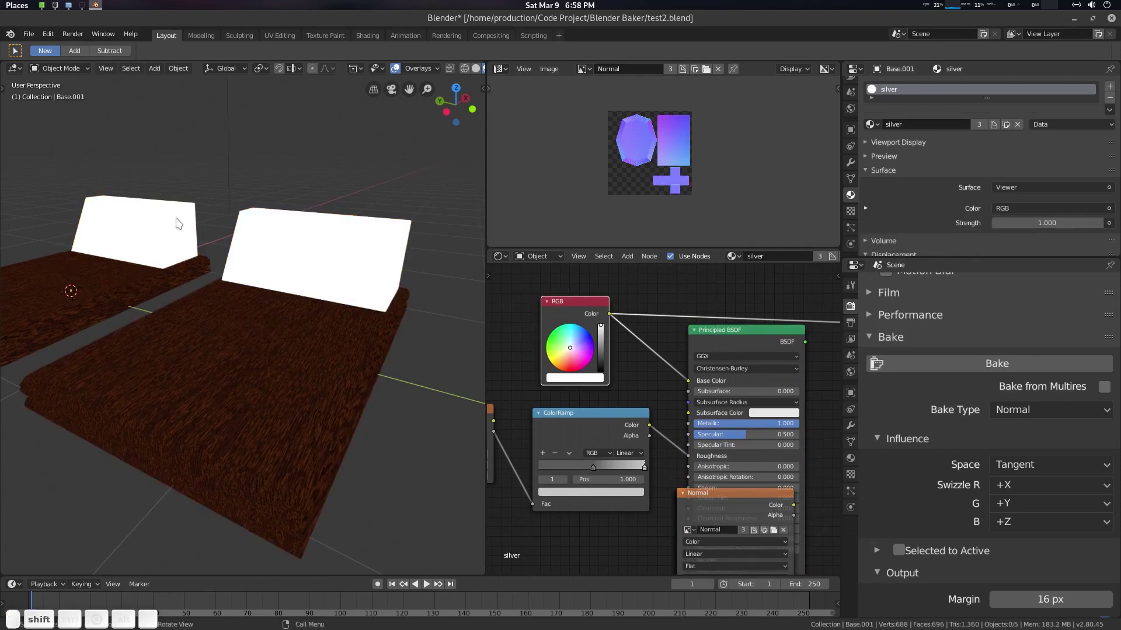
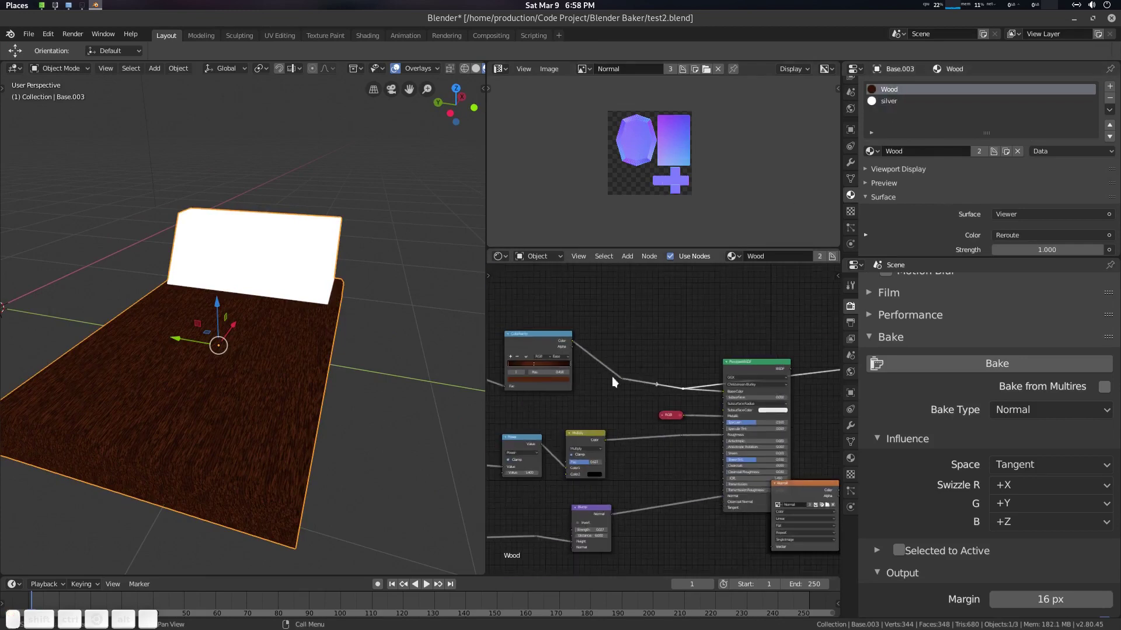
Delete the original bench pieces, leaving only the combined Base.003 bench.
scroll(up, 3)
middle_click(599, 387)
scroll(up, 3)
click(893, 104)
click(594, 408)
click(735, 364)
scroll(down, 3)
click(766, 442)
click(904, 390)
click(905, 388)
Set the bake type to Emit.
click(1031, 461)
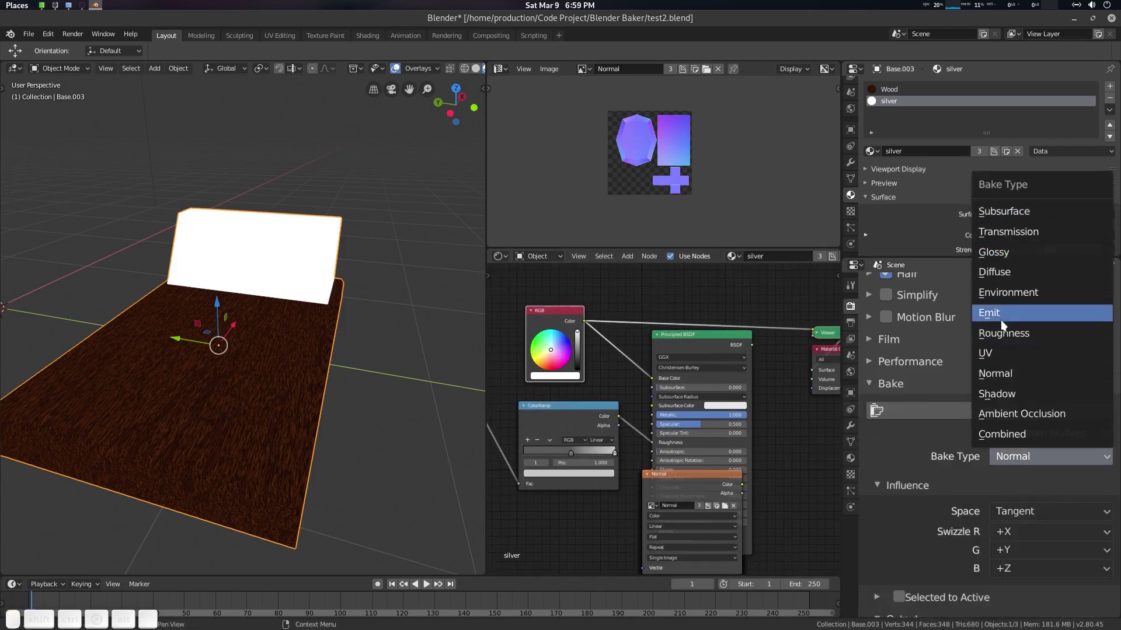
click(1008, 314)
Make the Wood material slot active and unlink the Normal image from the bake target.
scroll(down, 3)
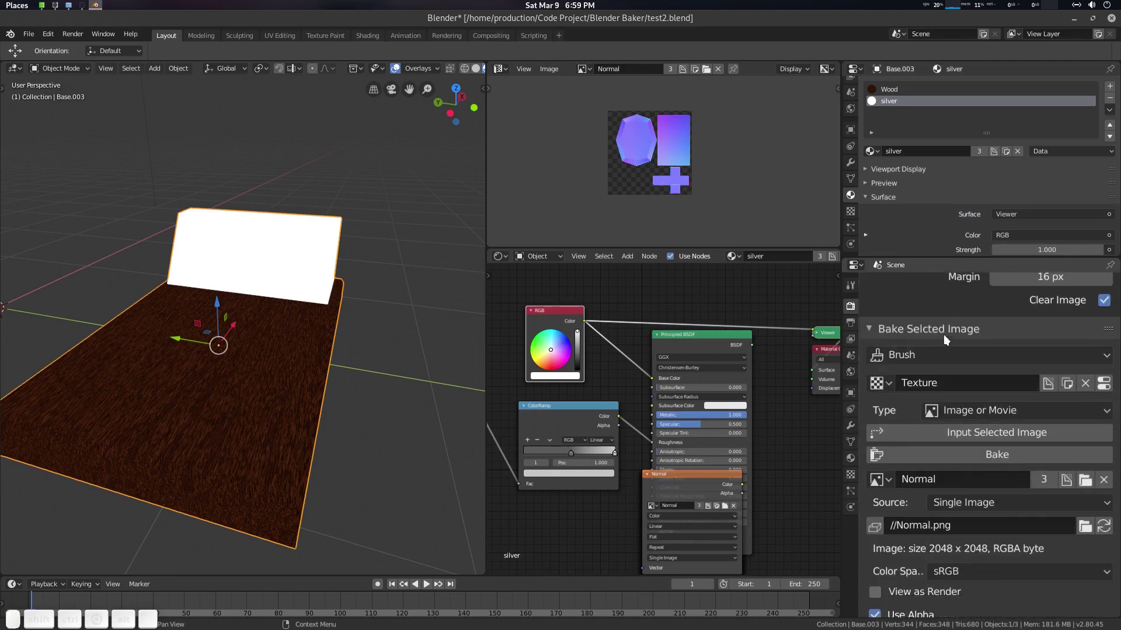
middle_click(379, 363)
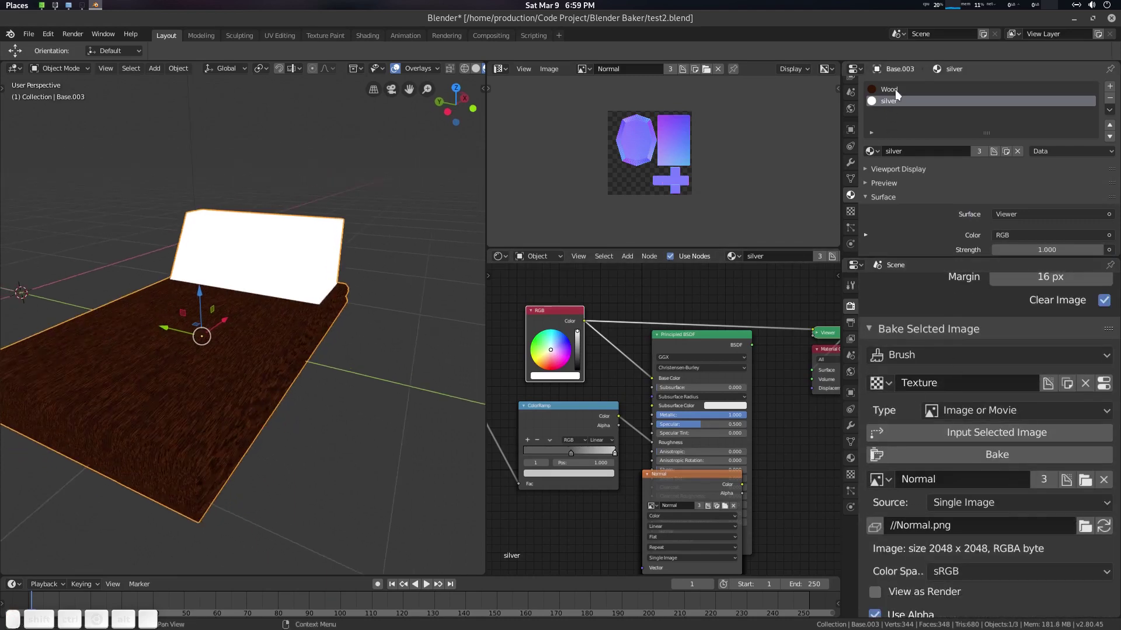
middle_click(900, 94)
middle_click(741, 483)
key(alt+a)
click(904, 91)
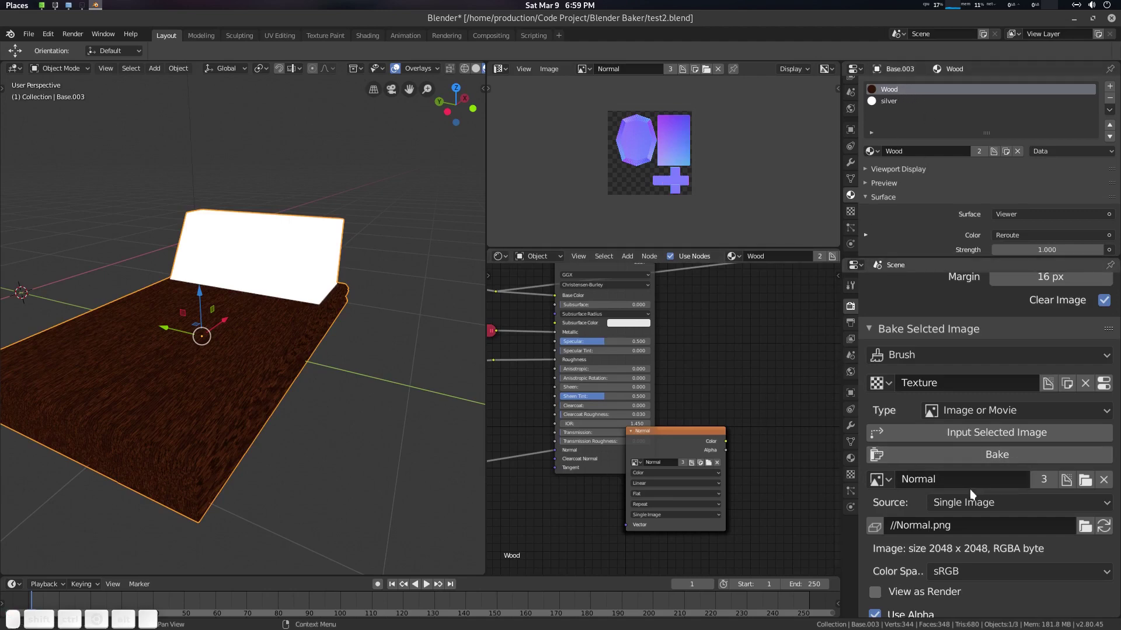
click(892, 487)
click(893, 485)
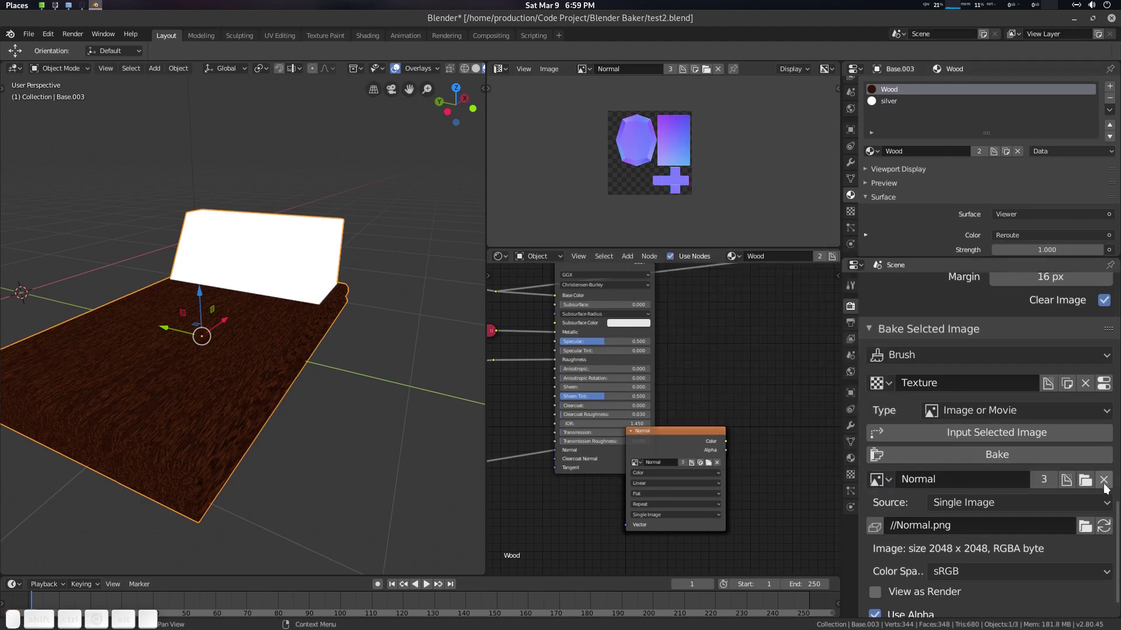
click(1107, 485)
scroll(down, 3)
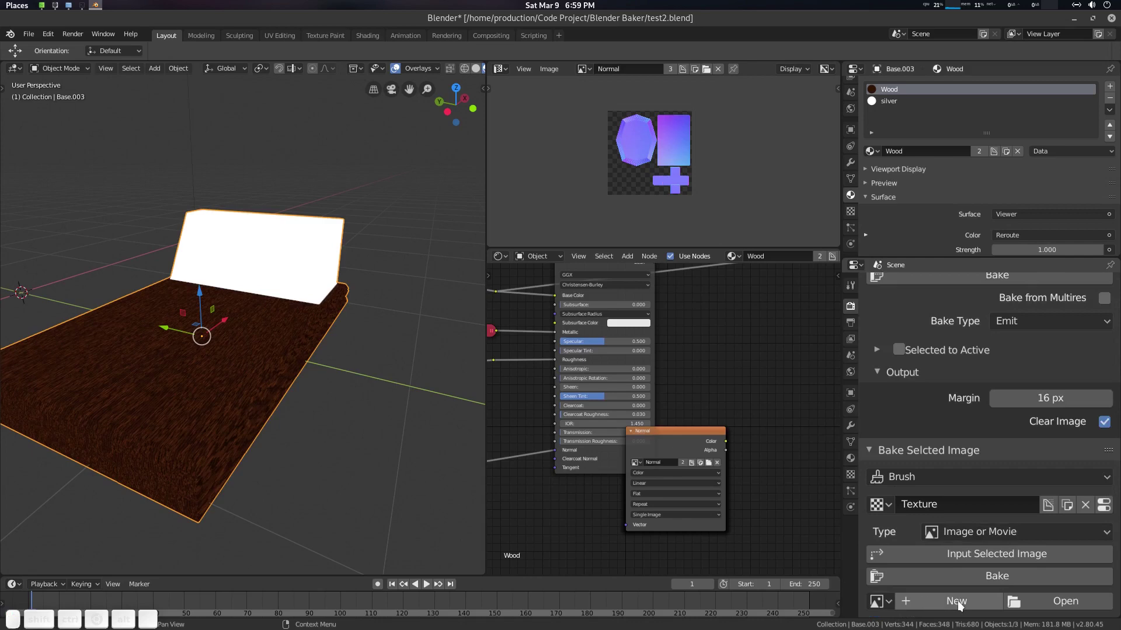
Create a new blank 2048×2048 bake image named Albedo_Joined.
click(962, 605)
click(995, 525)
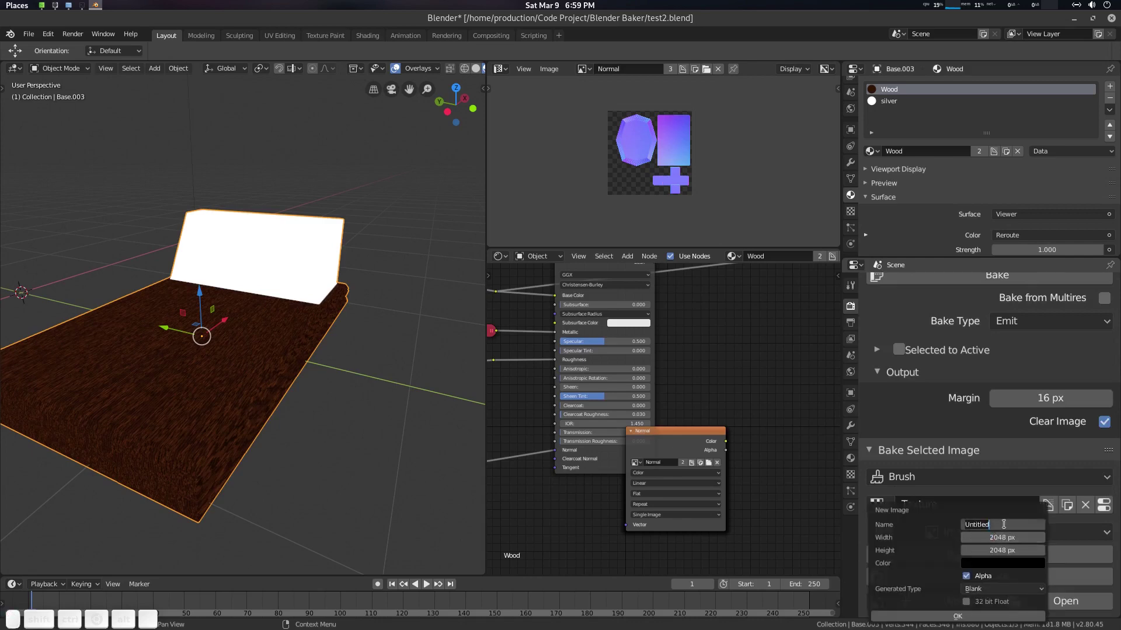
key(shift+a)
key(shift+l)
key(shift+b)
key(shift+e)
key(shift+d)
key(shift+o)
key(shift+-)
key(shift+j)
key(shift+o)
key(shift+i)
key(shift+n)
key(shift+e)
key(shift+d)
click(1003, 621)
Review the Bake Selected Image panel options and material slots with Albedo_Joined assigned.
scroll(down, 3)
click(1026, 540)
scroll(down, 3)
click(1024, 556)
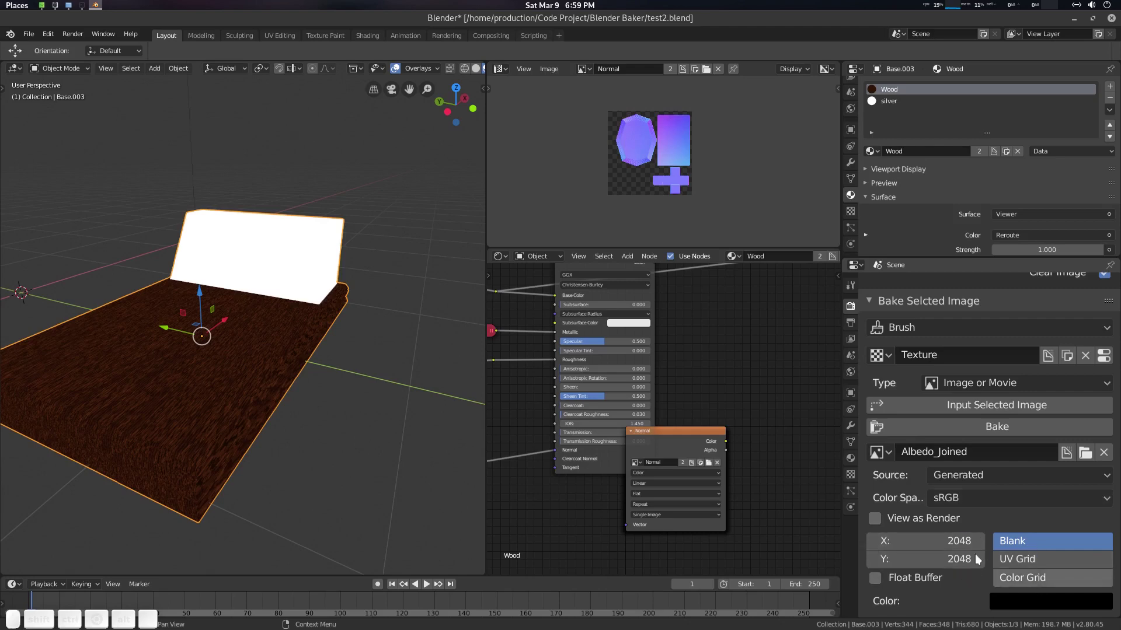
scroll(down, 3)
scroll(up, 3)
click(899, 96)
scroll(down, 3)
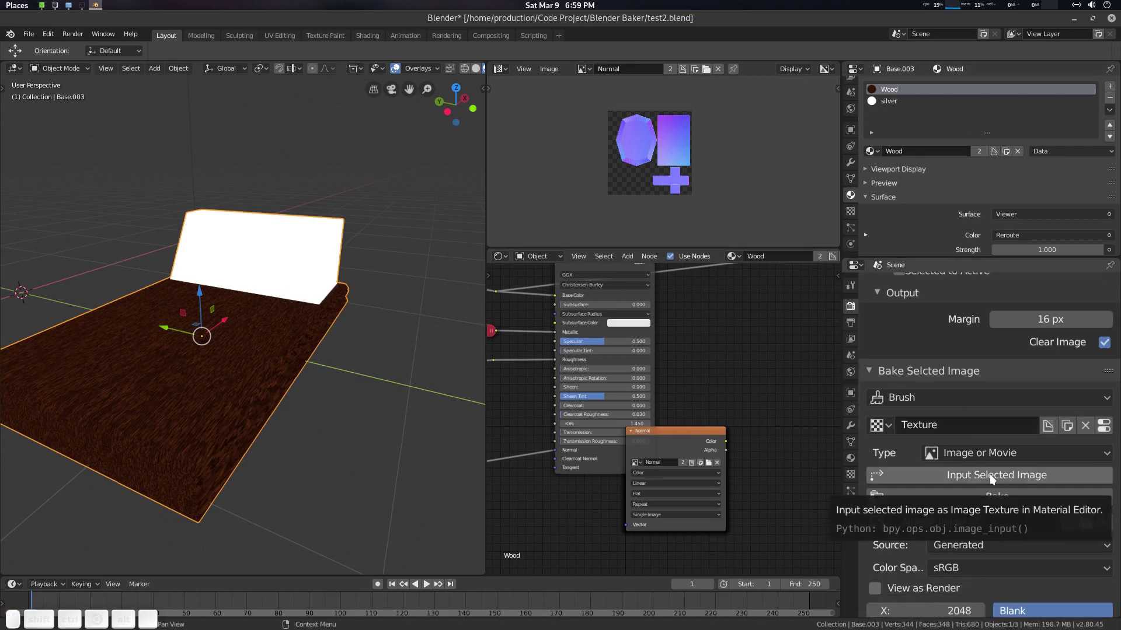
Add Albedo_Joined as an image node in the Wood material and switch to the silver slot.
click(994, 478)
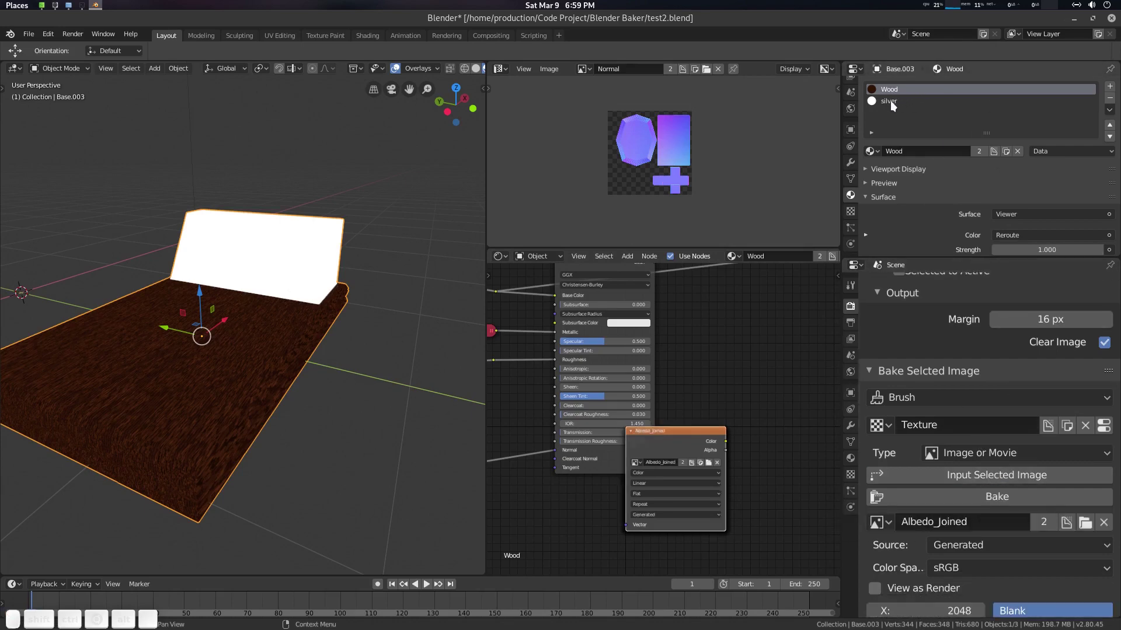
click(895, 105)
click(988, 478)
click(898, 90)
click(898, 106)
click(901, 94)
click(900, 110)
Add Albedo_Joined as an image node in silver and bake the emitted colours into it.
click(897, 102)
click(899, 93)
click(898, 106)
scroll(up, 3)
scroll(down, 3)
click(980, 497)
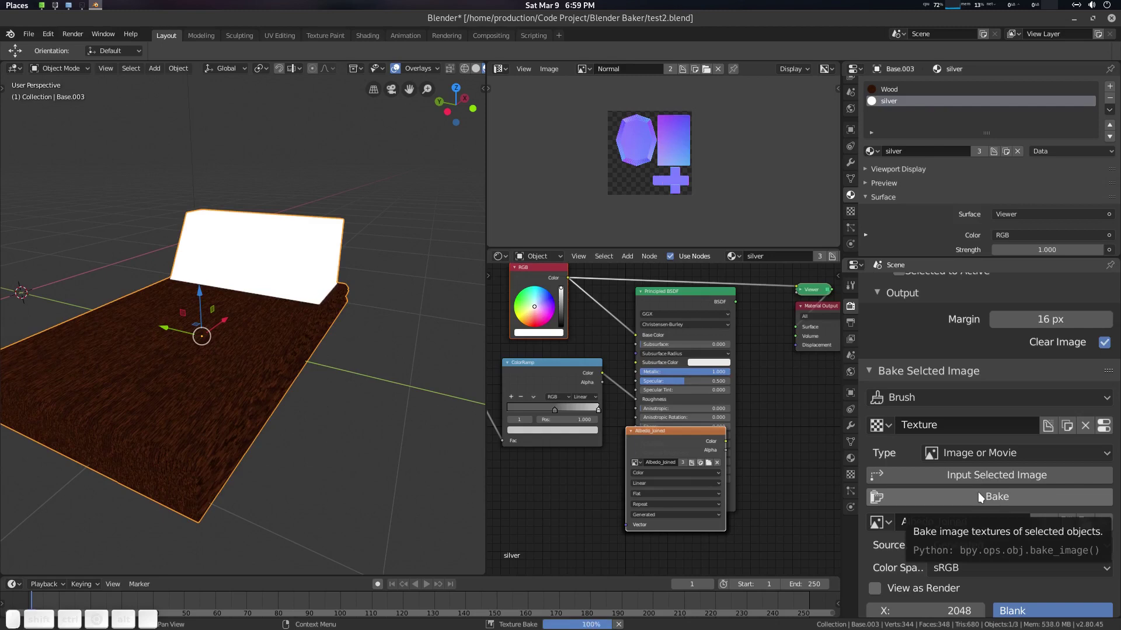
Save the baked Albedo_Joined image as Albedo_Joined.png from the Image Editor.
middle_click(720, 146)
click(704, 159)
click(670, 153)
click(564, 67)
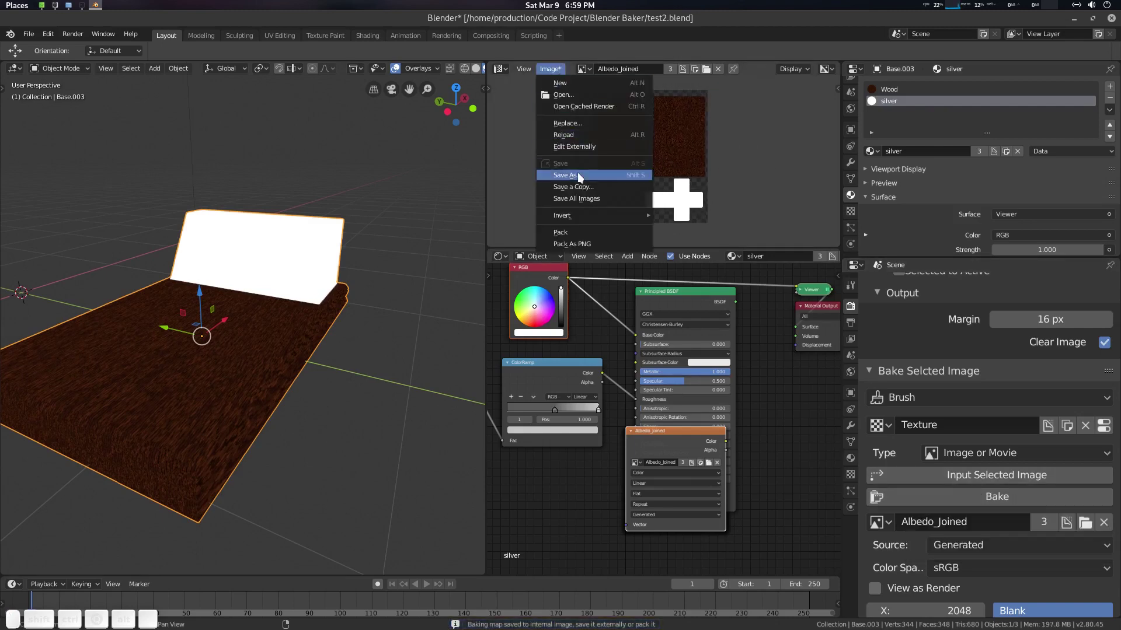
click(580, 181)
key(KP_Enter)
Return to Render Properties and bring up the bake pass type list.
middle_click(280, 307)
middle_click(299, 309)
scroll(up, 3)
scroll(up, 3)
click(1041, 319)
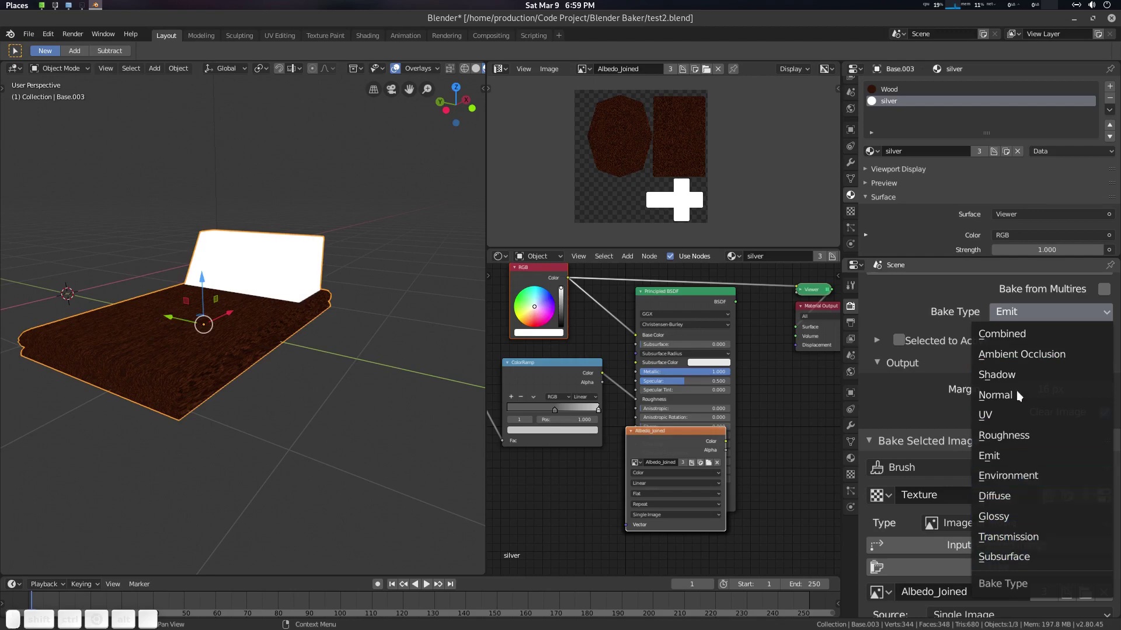
scroll(up, 3)
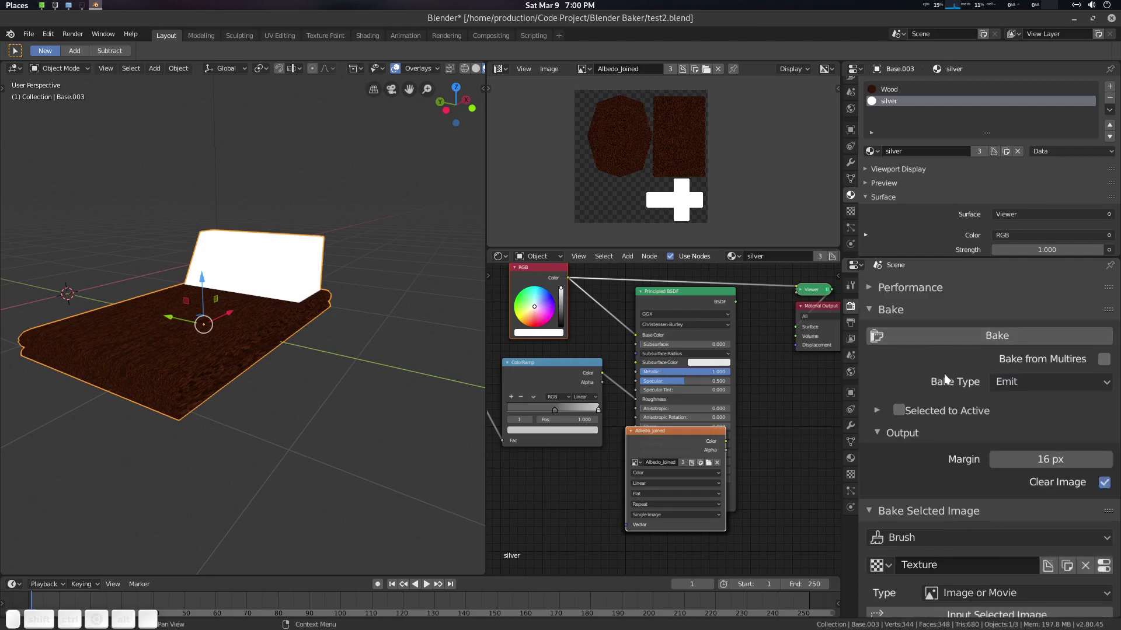
scroll(down, 3)
scroll(down, 3)
scroll(up, 3)
click(767, 435)
scroll(up, 3)
middle_click(670, 364)
middle_click(722, 392)
click(722, 391)
key(shift+a)
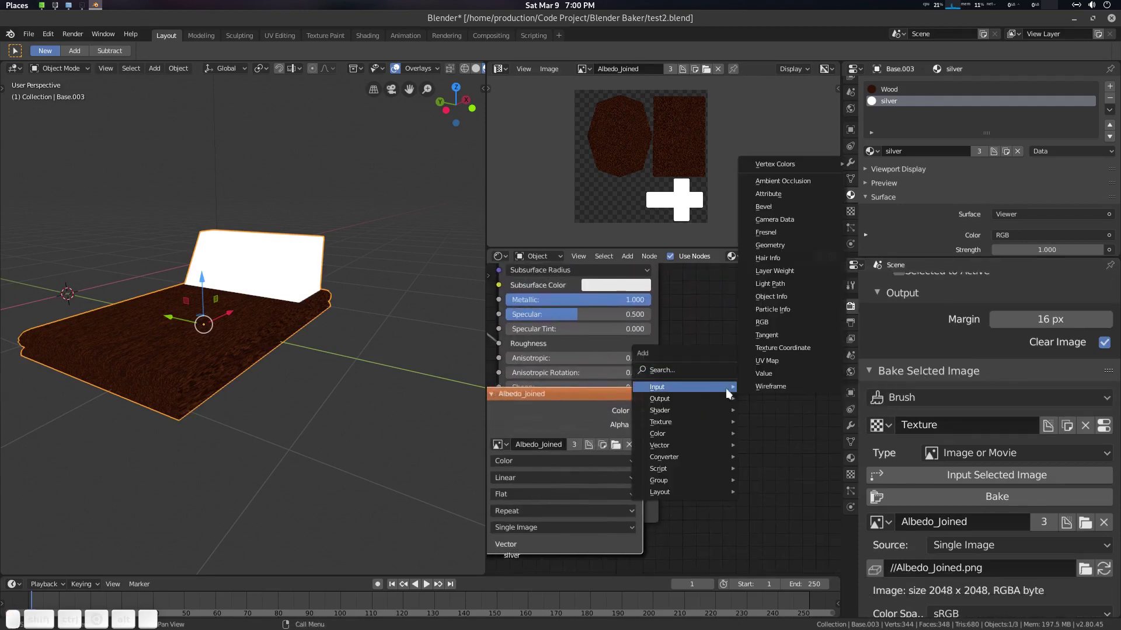
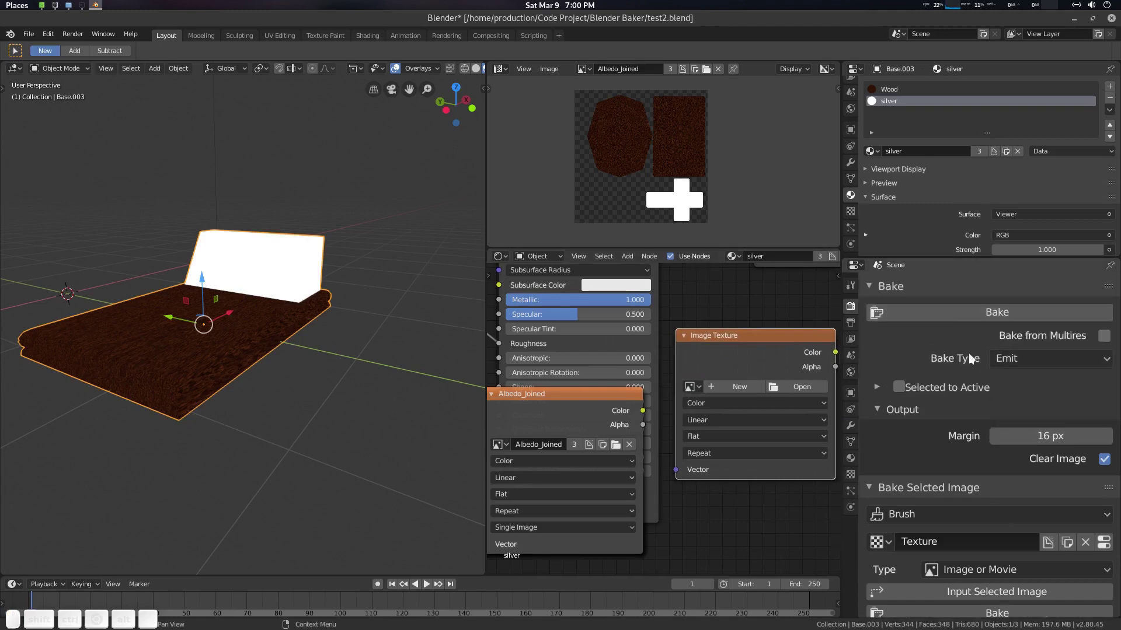
scroll(down, 3)
scroll(up, 3)
drag(1004, 355, 937, 377)
scroll(down, 3)
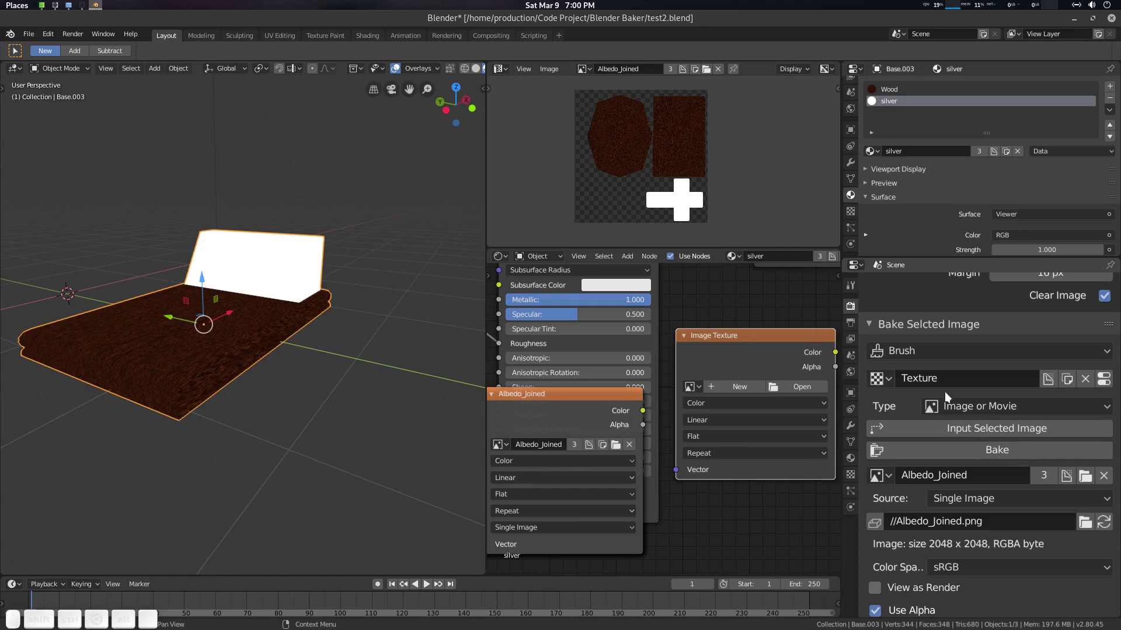
click(919, 383)
click(670, 22)
click(344, 288)
middle_click(352, 295)
scroll(up, 3)
click(720, 463)
click(733, 339)
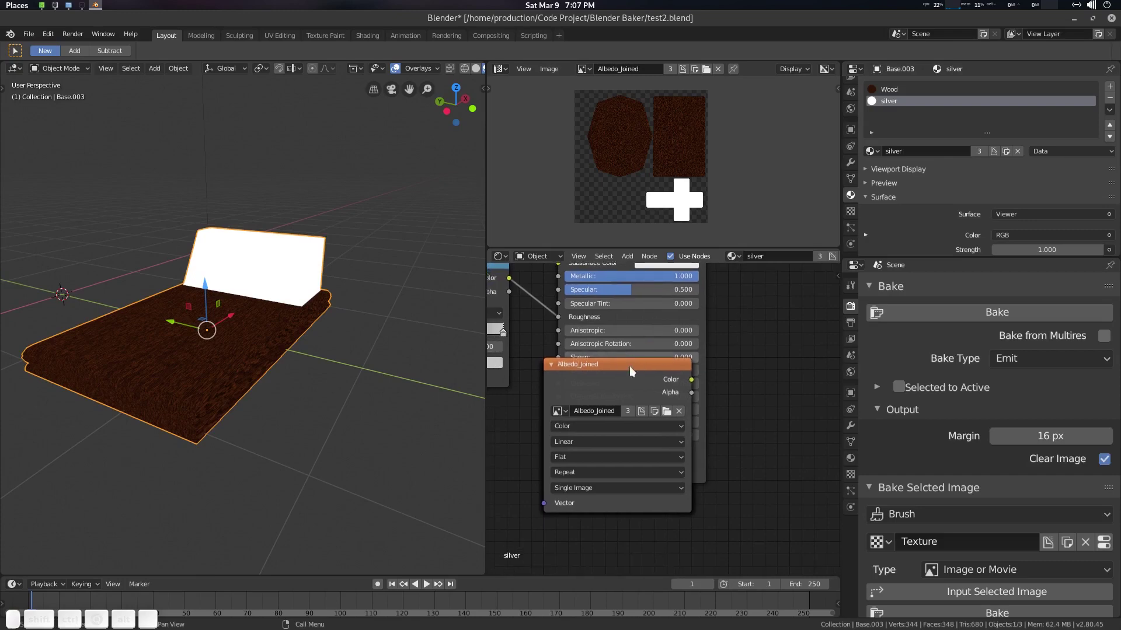
Select the image texture nodes and duplicate them in the node editor.
click(737, 455)
click(659, 349)
click(644, 345)
click(571, 353)
click(600, 339)
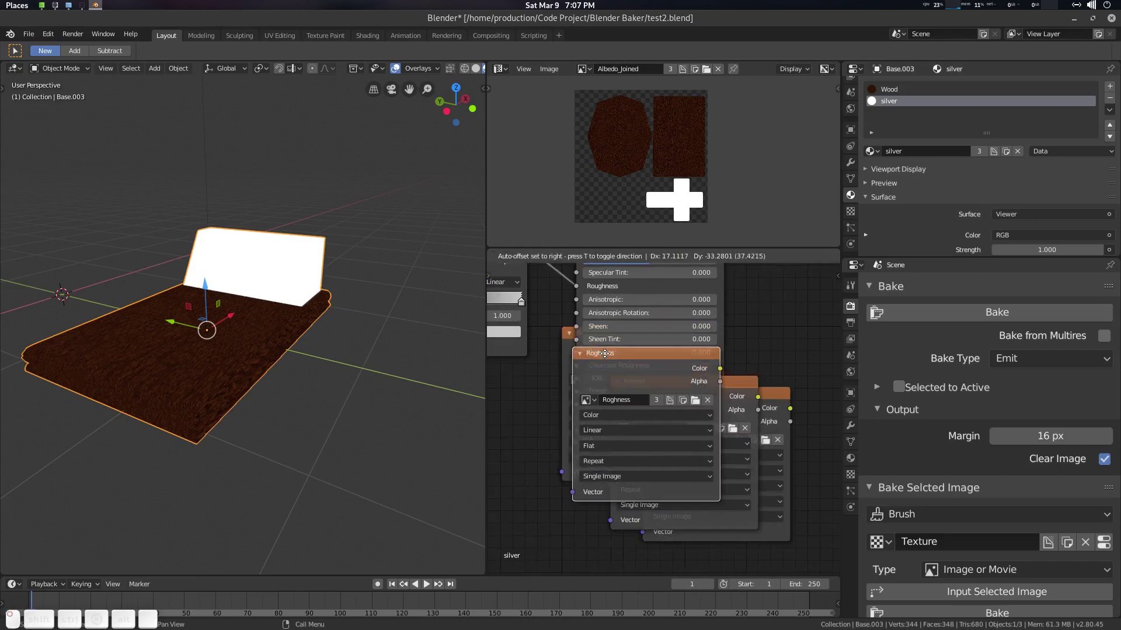
key(alt+a)
click(808, 448)
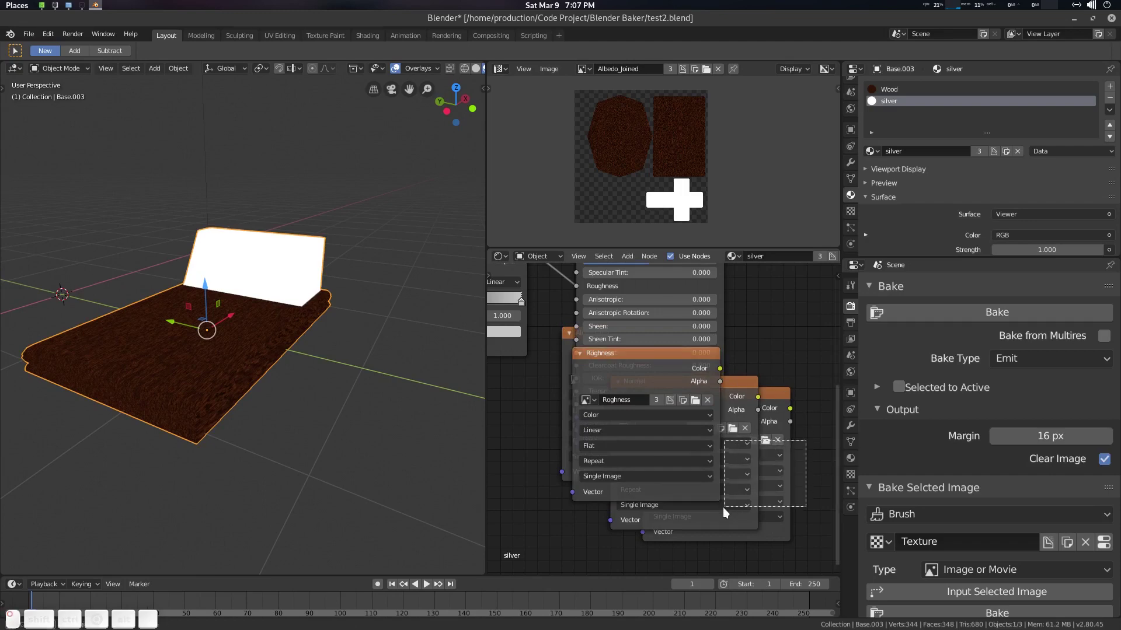
Delete the extra duplicated image nodes from the silver material.
key(Delete)
click(682, 499)
key(Delete)
drag(565, 515, 765, 475)
key(Delete)
Delete the Image Texture node from the Wood material and return to silver.
click(905, 92)
click(716, 418)
double_click(683, 459)
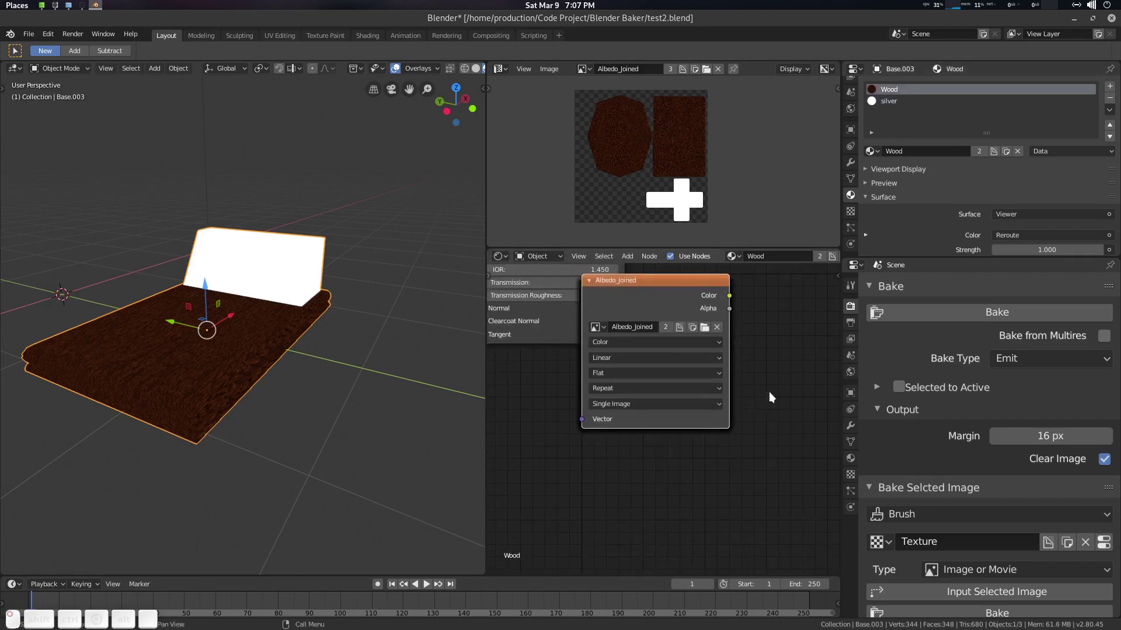
click(764, 343)
key(Delete)
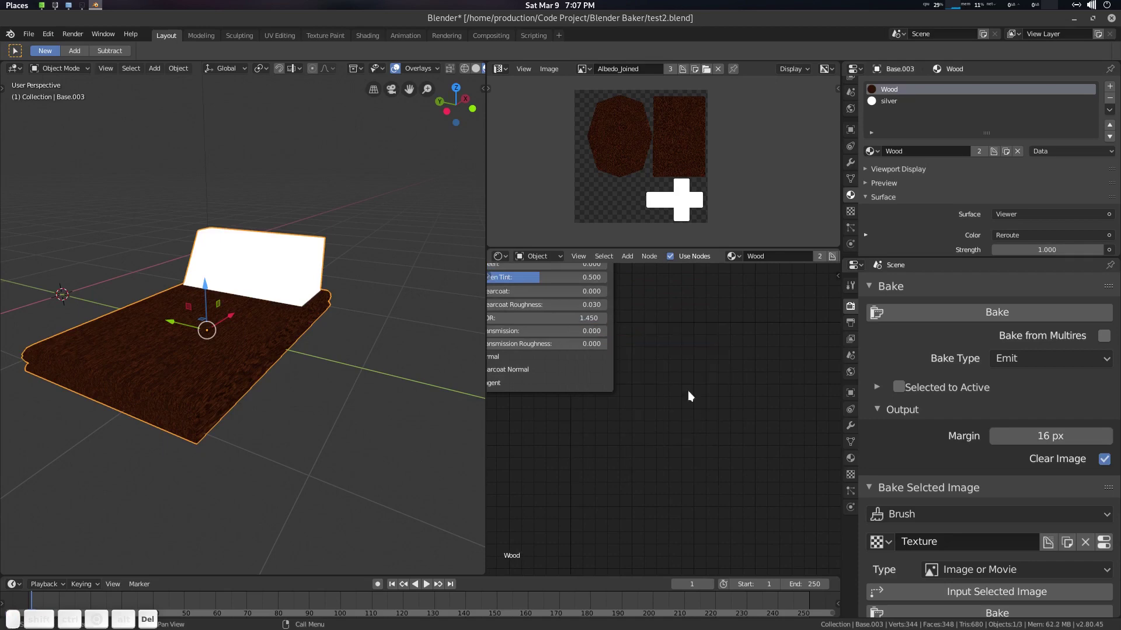
click(688, 362)
scroll(down, 3)
click(759, 26)
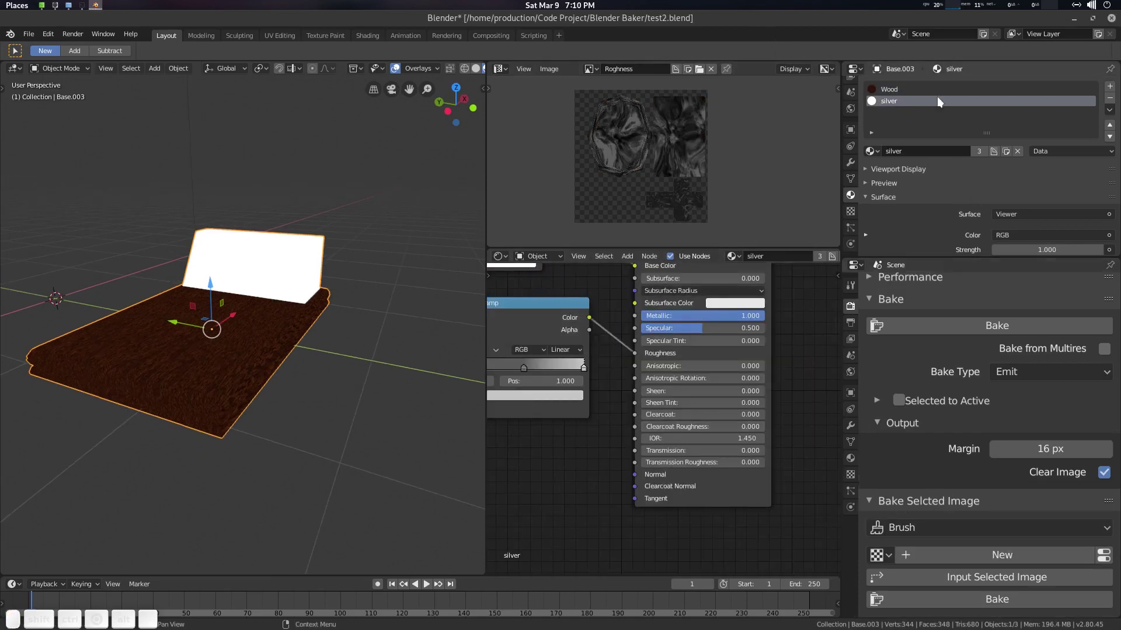
Remove the leftover Albedo_Joined node from the Wood material.
click(910, 88)
click(898, 105)
click(900, 97)
click(711, 405)
key(Delete)
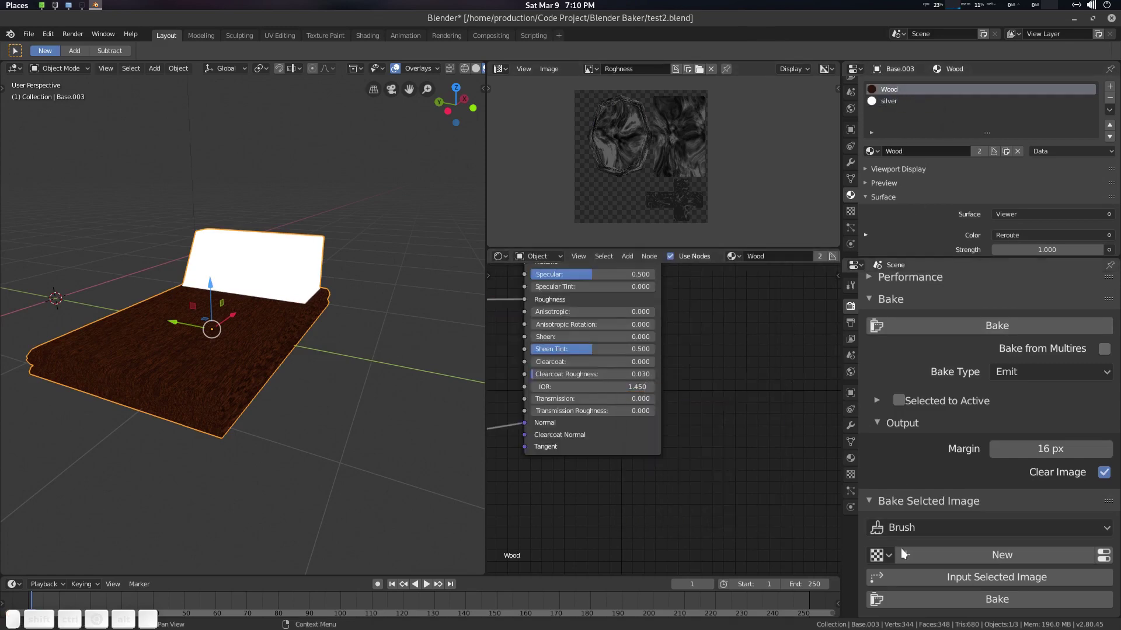
Unlink the bake slot texture and browse the existing textures for the Normal data block.
click(890, 556)
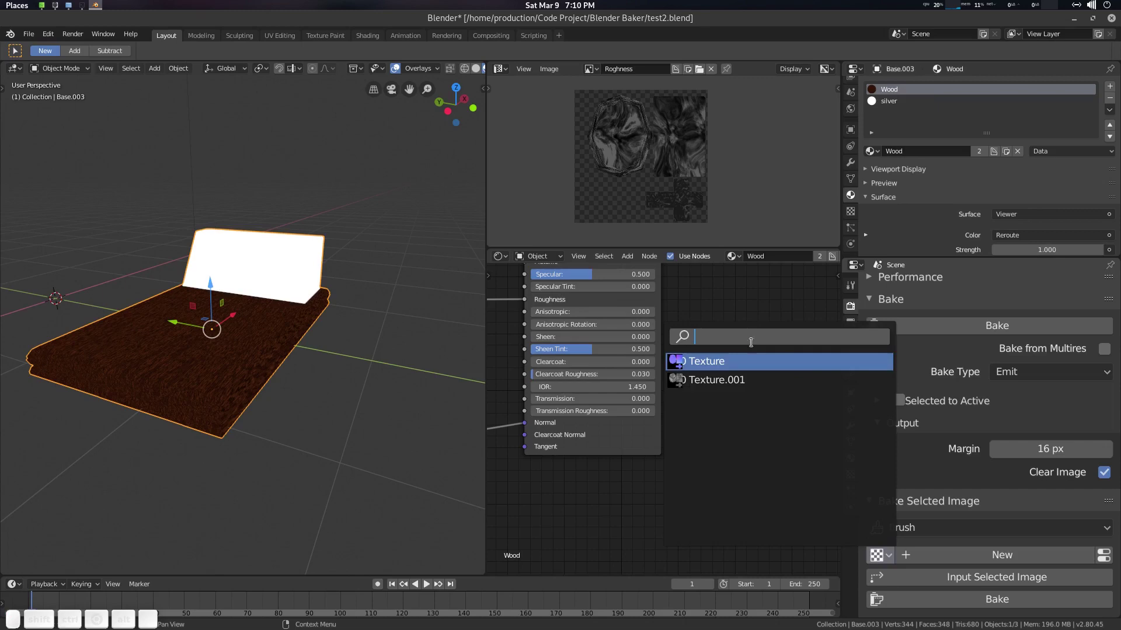
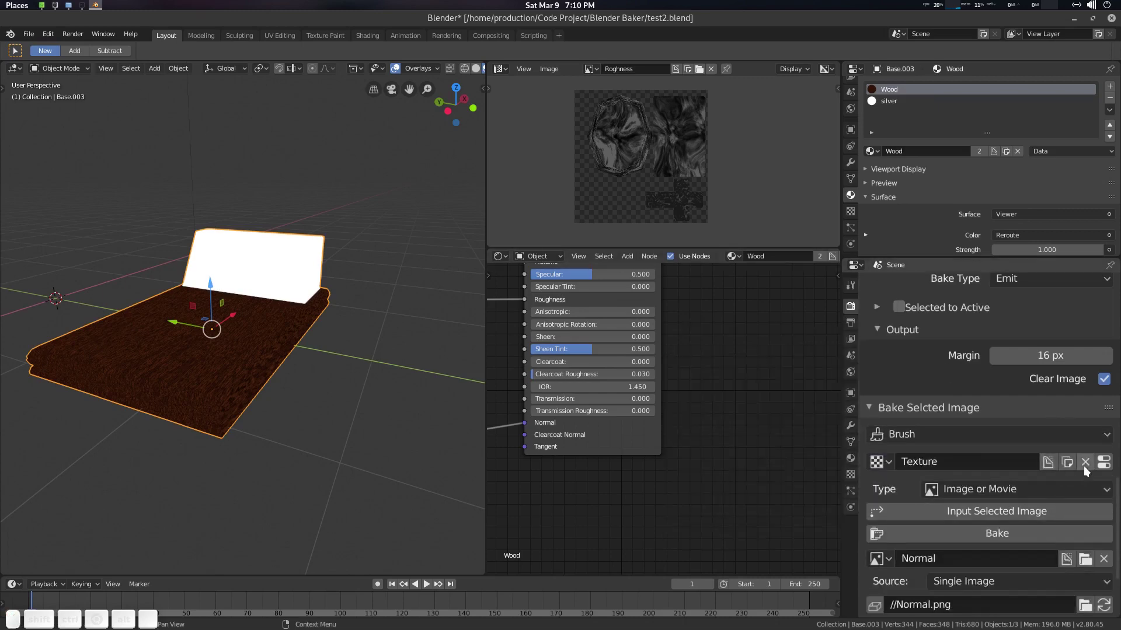
click(1089, 469)
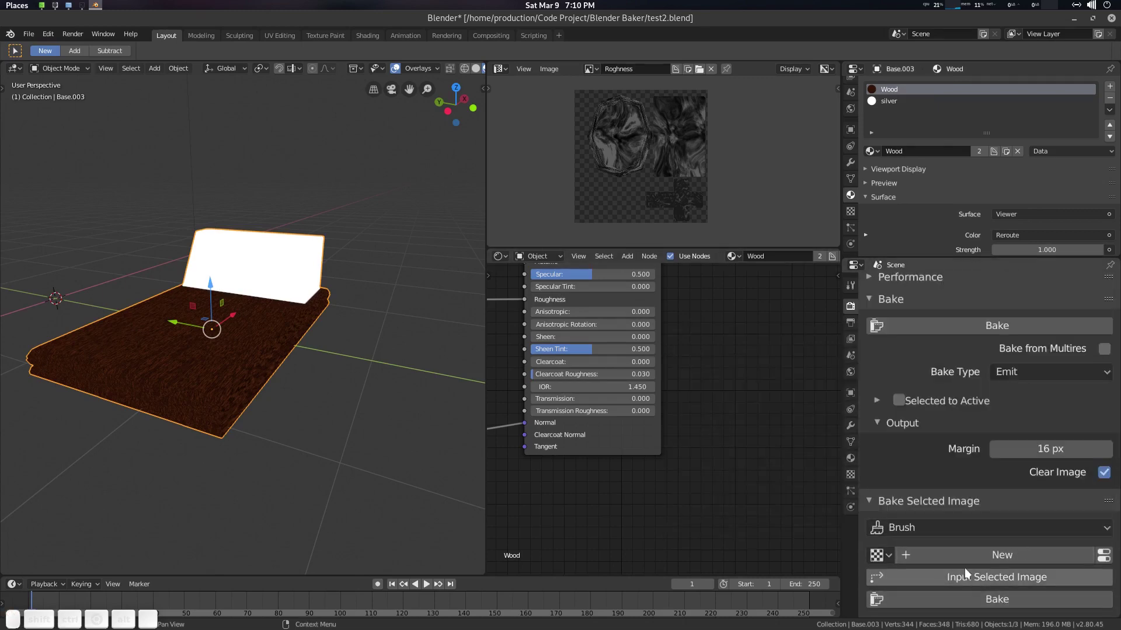
click(890, 559)
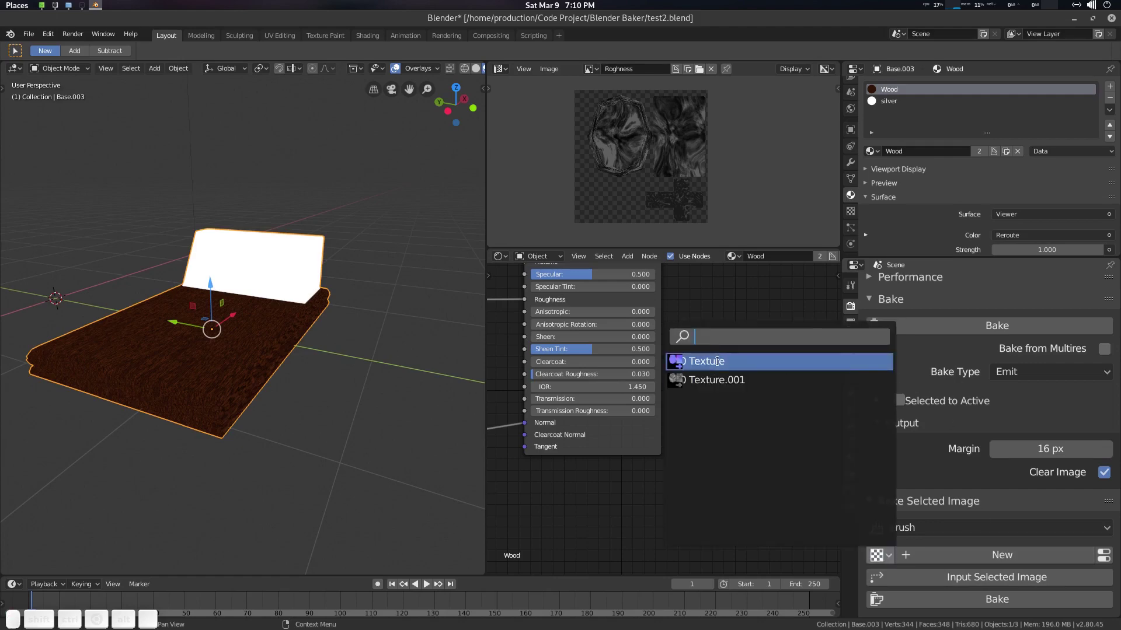
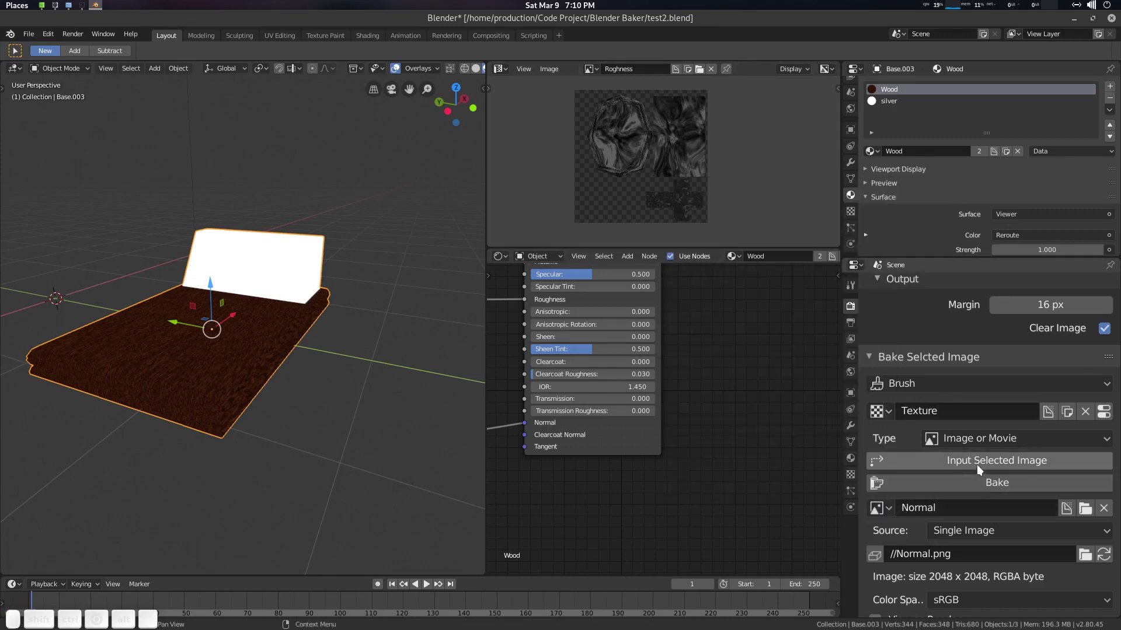
Add the Normal image node to the silver material, position it and start the bake.
click(981, 468)
click(902, 105)
drag(996, 462, 947, 498)
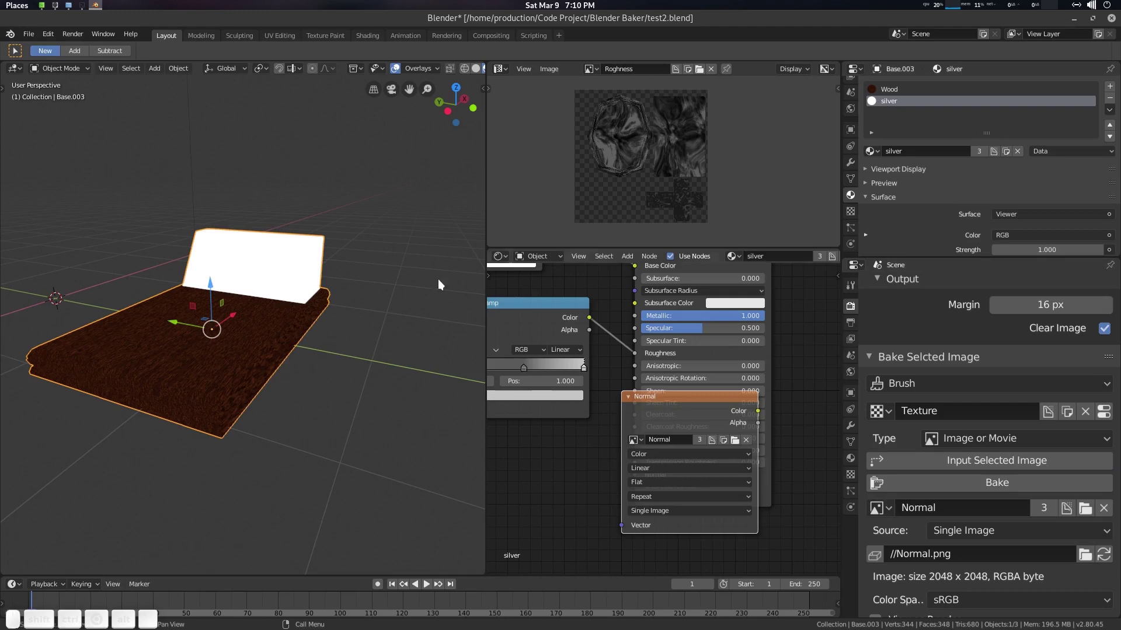
drag(586, 334, 576, 329)
click(633, 421)
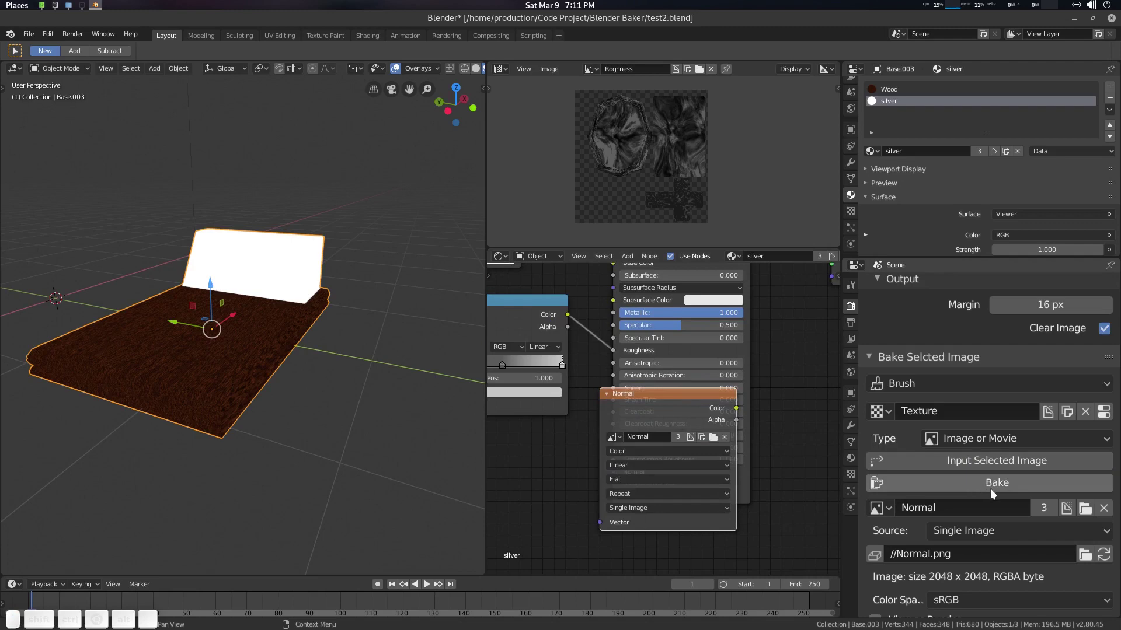
click(996, 487)
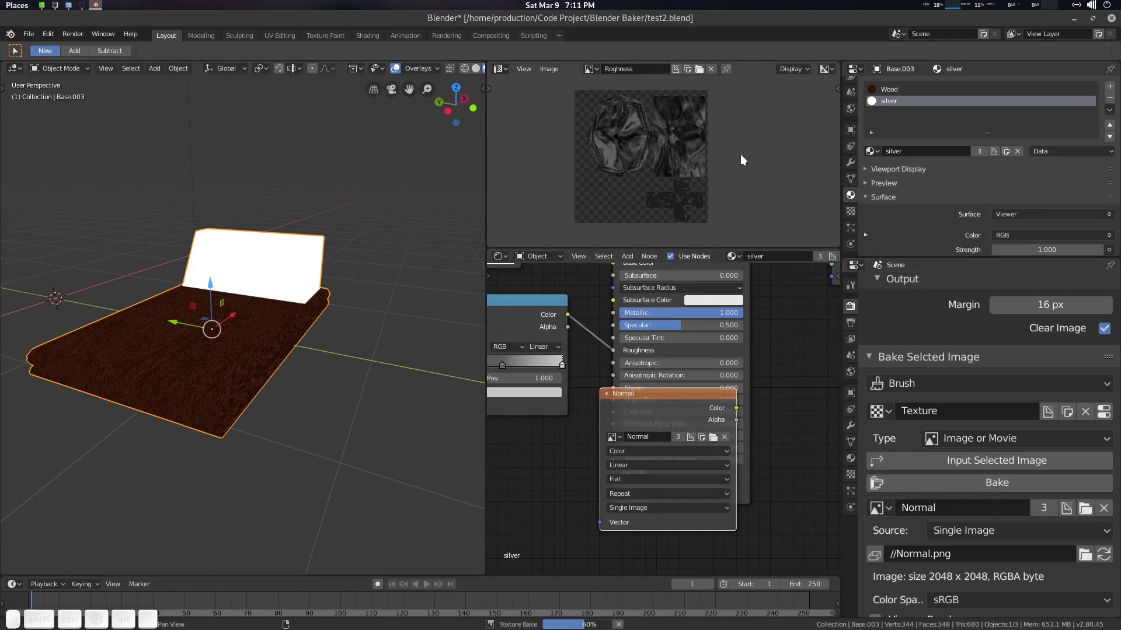
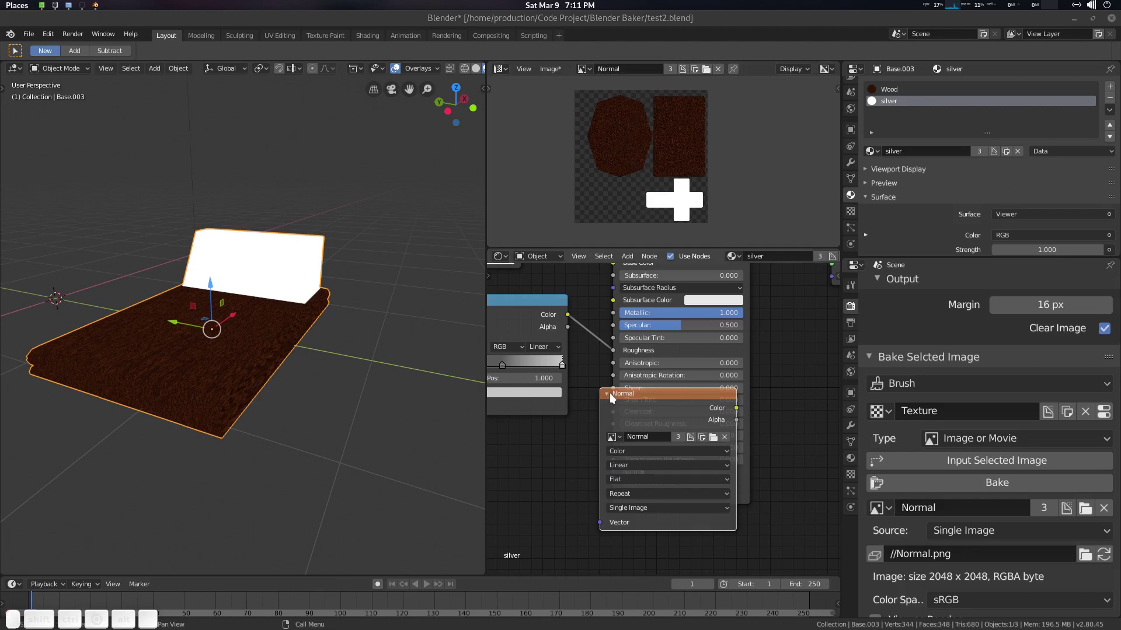
Set the bake type to tangent-space Normal and bake the normal map into the Normal image.
click(615, 387)
scroll(up, 3)
click(1039, 351)
click(1025, 263)
scroll(down, 3)
click(992, 505)
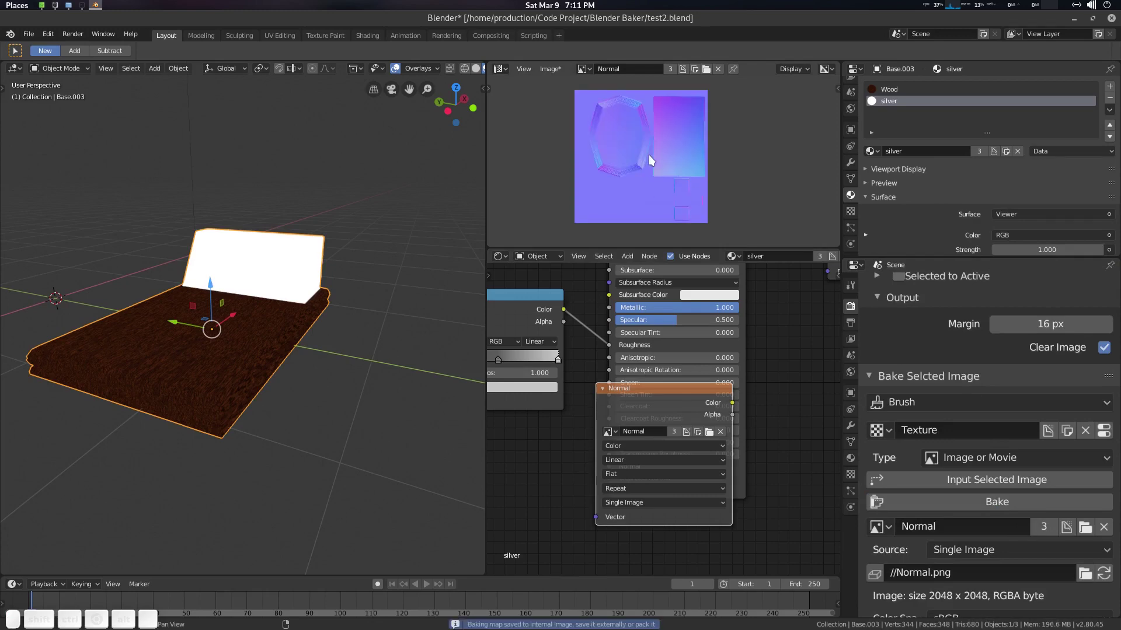
scroll(down, 3)
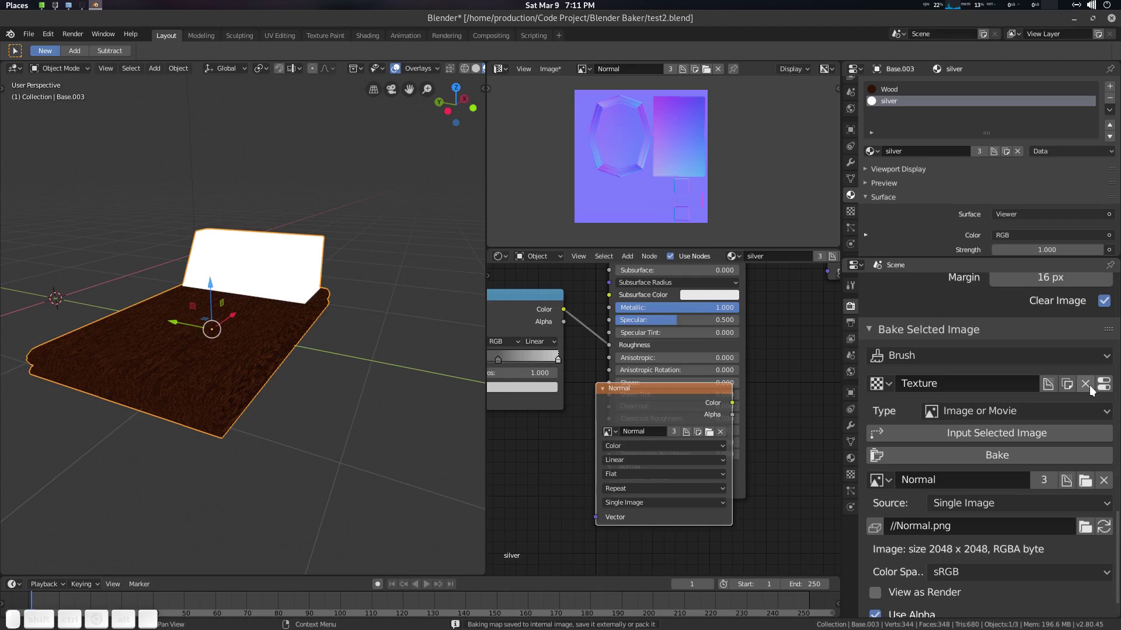
Unlink the Normal image from the add-on's bake slot, leaving Albedo_Joined as bake target.
click(1094, 390)
click(881, 560)
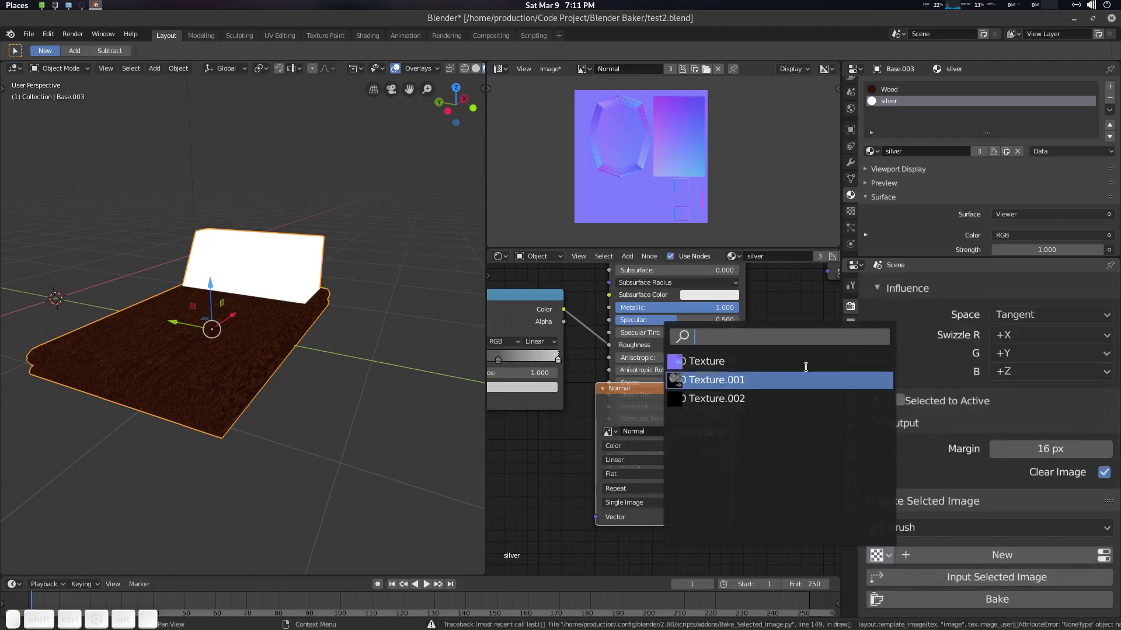
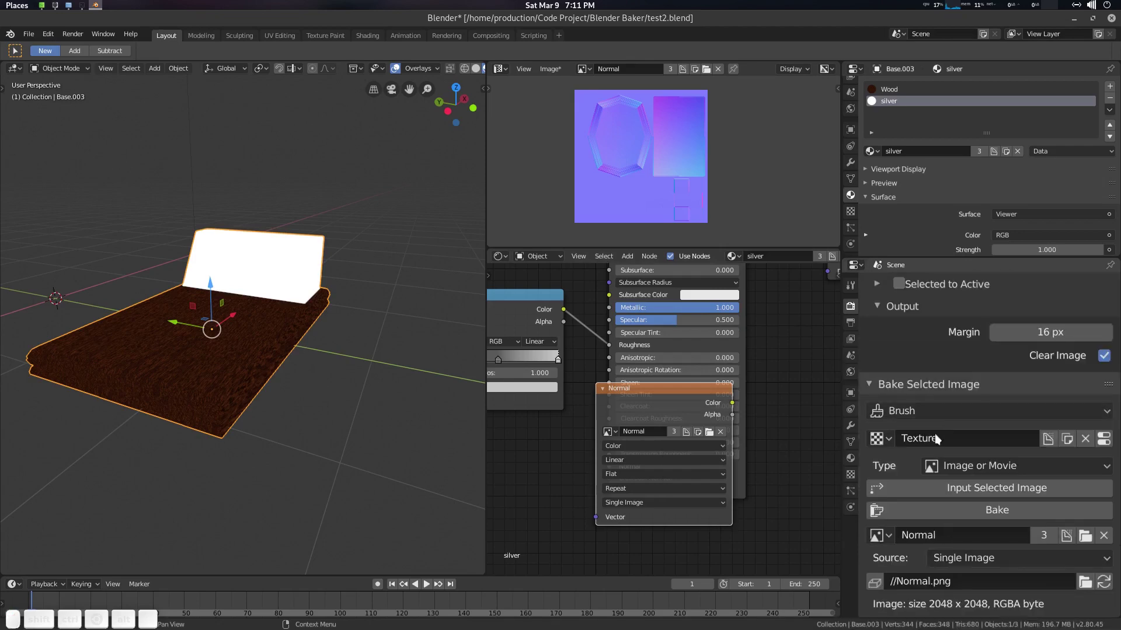
click(887, 448)
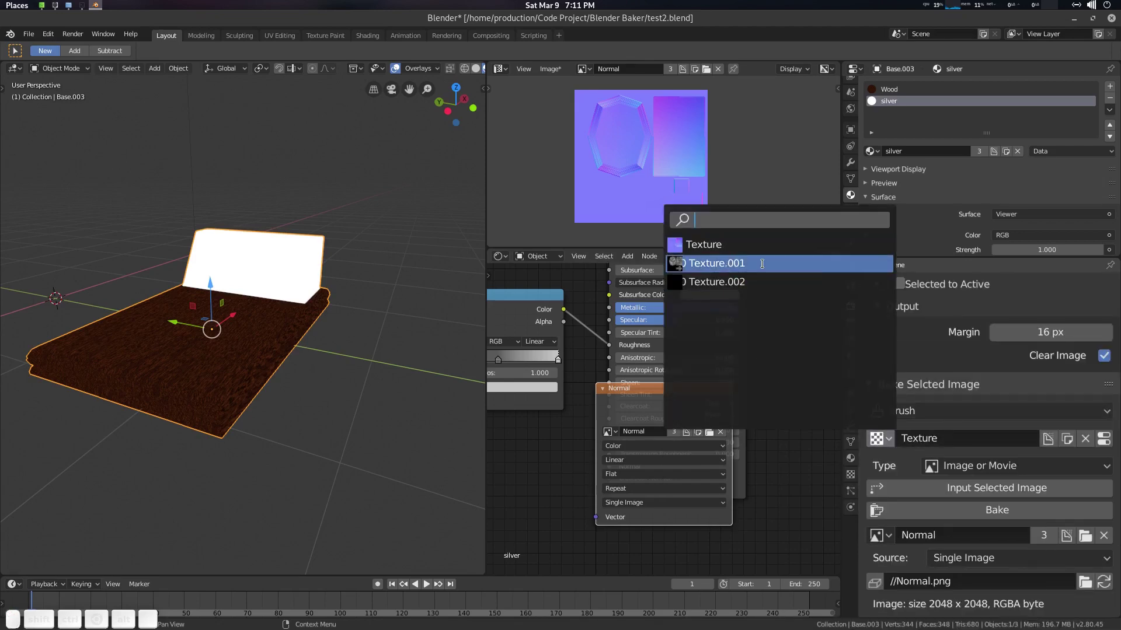
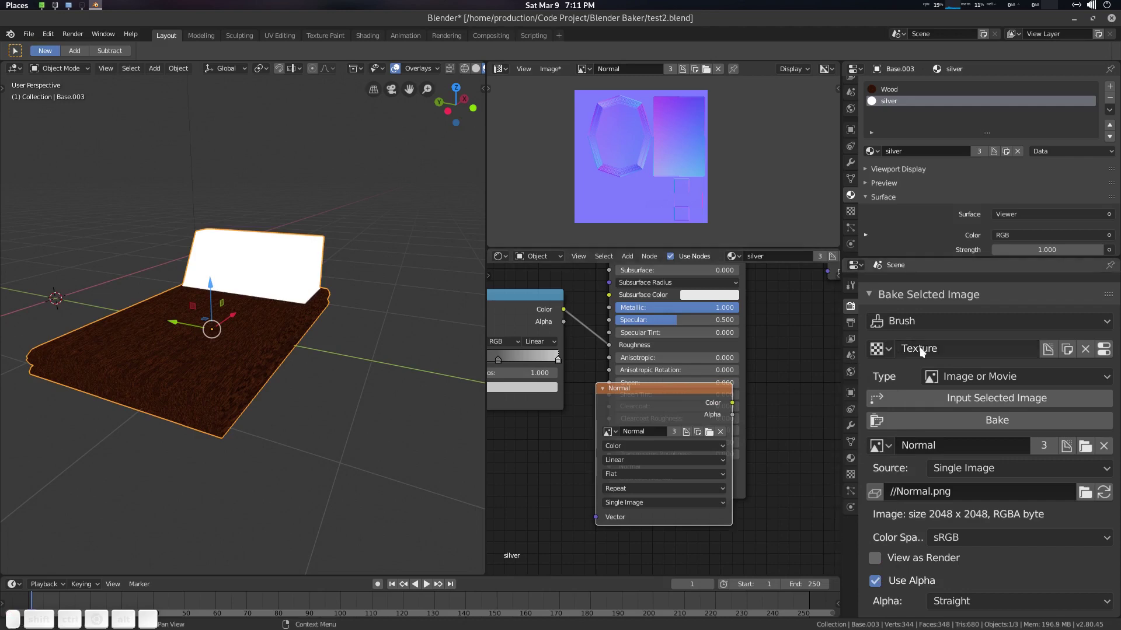
click(895, 449)
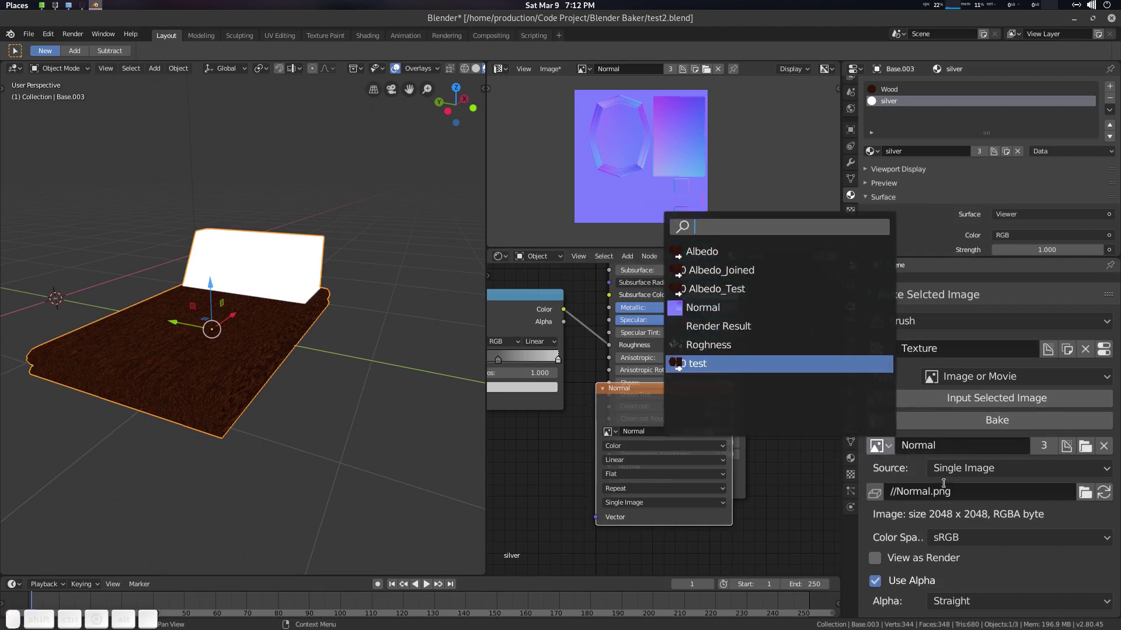
click(902, 457)
click(1110, 452)
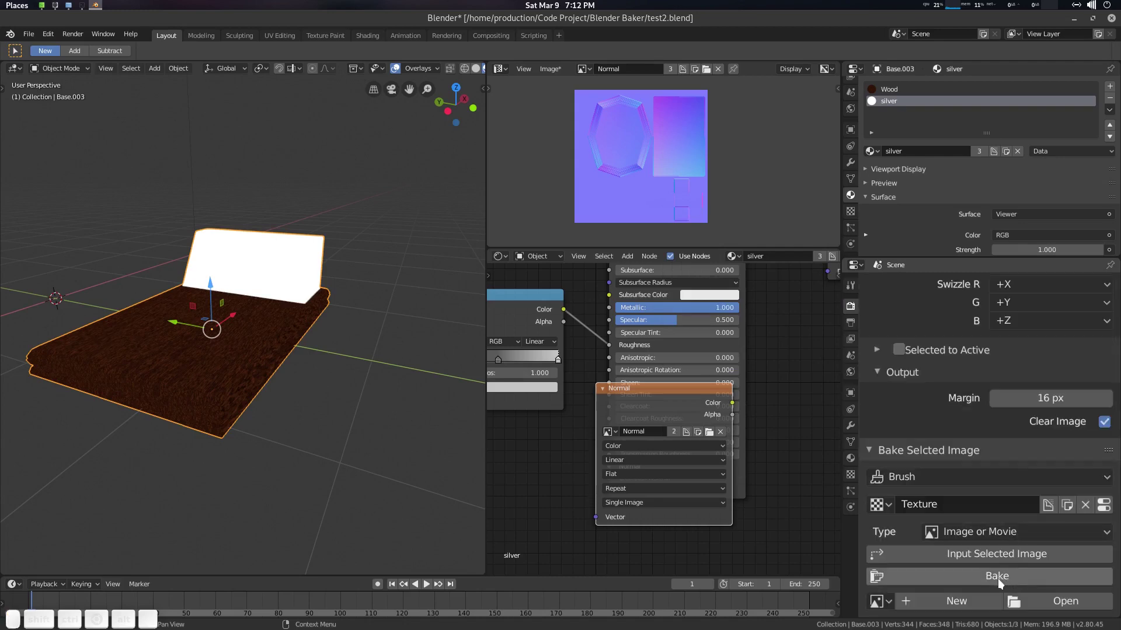
scroll(up, 3)
scroll(up, 3)
scroll(up, 3)
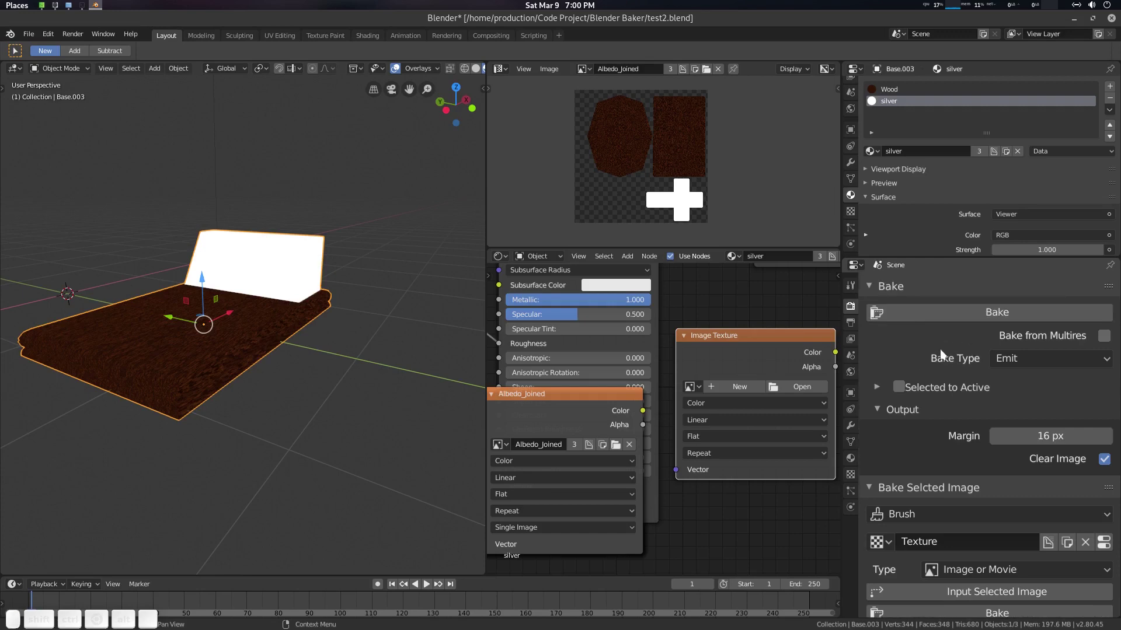